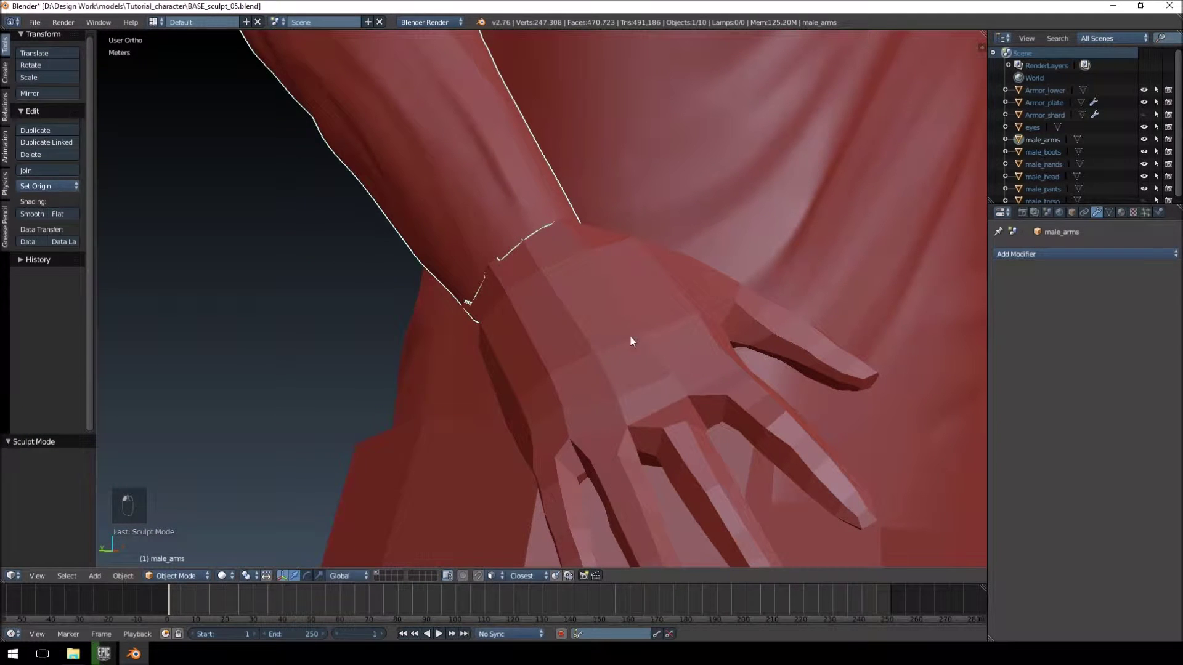
# Step: Focus the view on the hands object and shade it smooth, then inspect the result
pyautogui.middleClick(500, 352)
pyautogui.moveTo(683, 335); pyautogui.dragTo(653, 323)
pyautogui.moveTo(500, 249); pyautogui.dragTo(517, 252)
pyautogui.press('KP_Decimal')
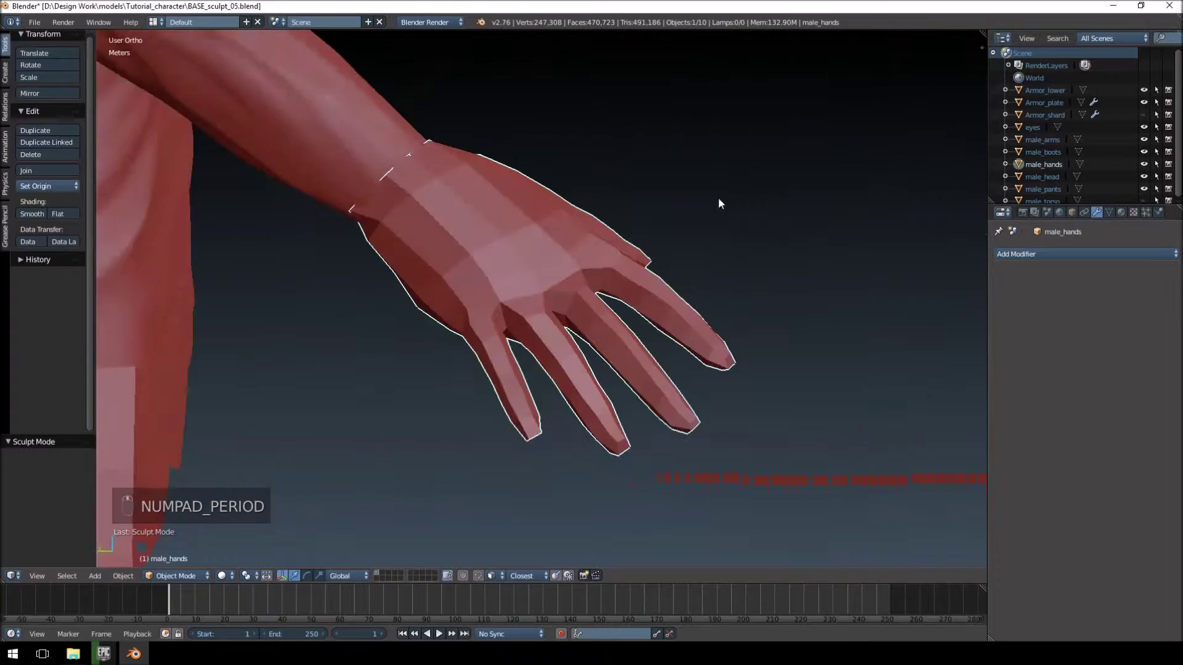
pyautogui.moveTo(624, 204); pyautogui.dragTo(38, 215)
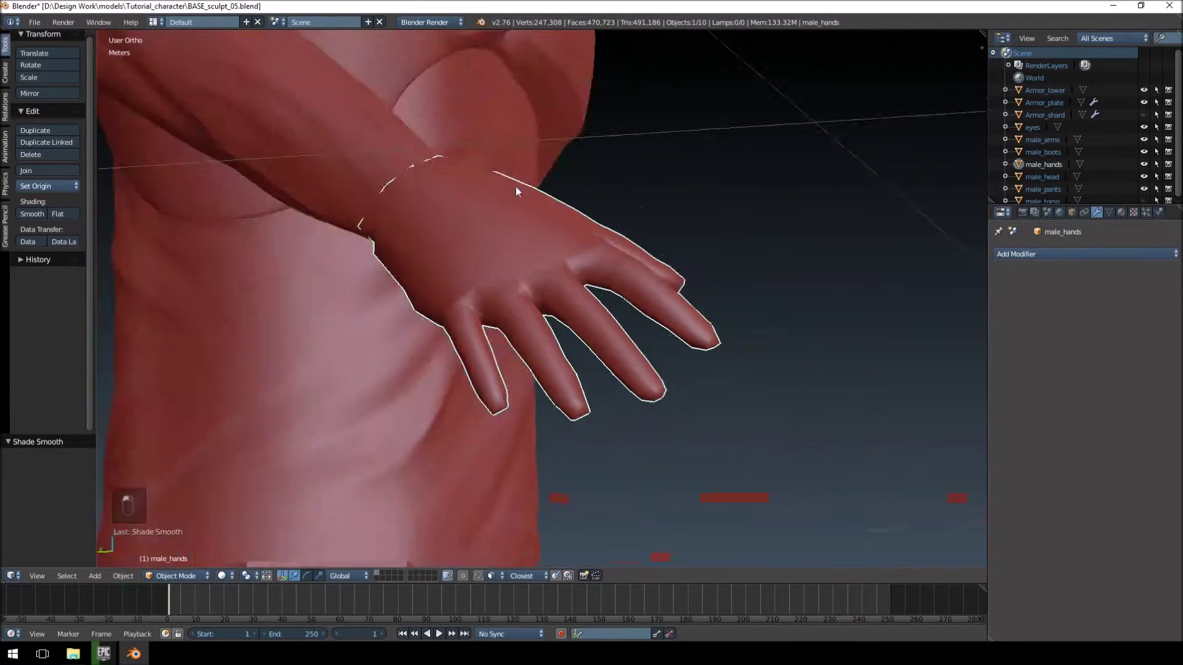
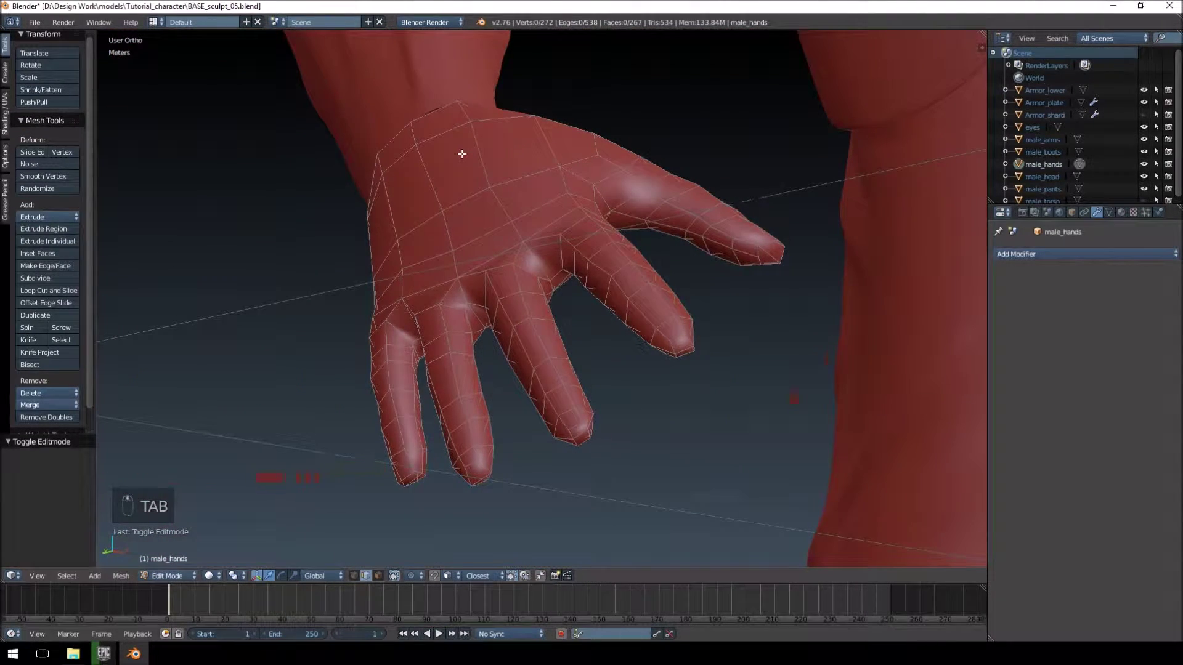
# Step: Select the whole hand mesh, apply Subdivide Smooth to about 17,000 vertices, and return to Object Mode
pyautogui.press('a')
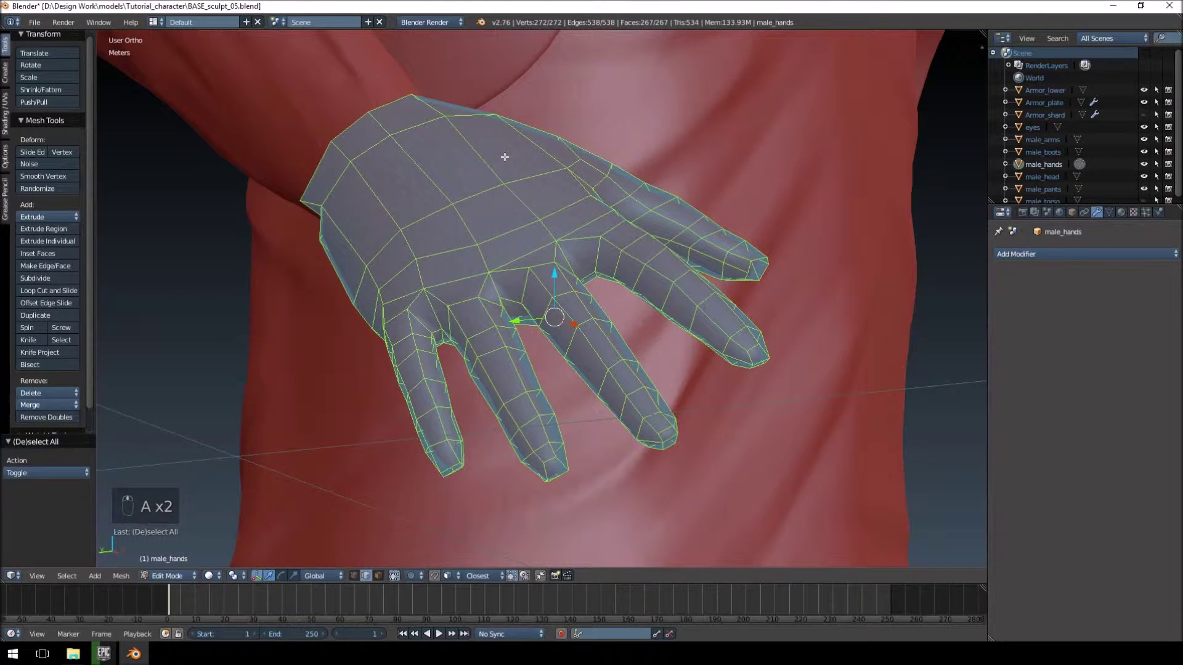
pyautogui.press('w')
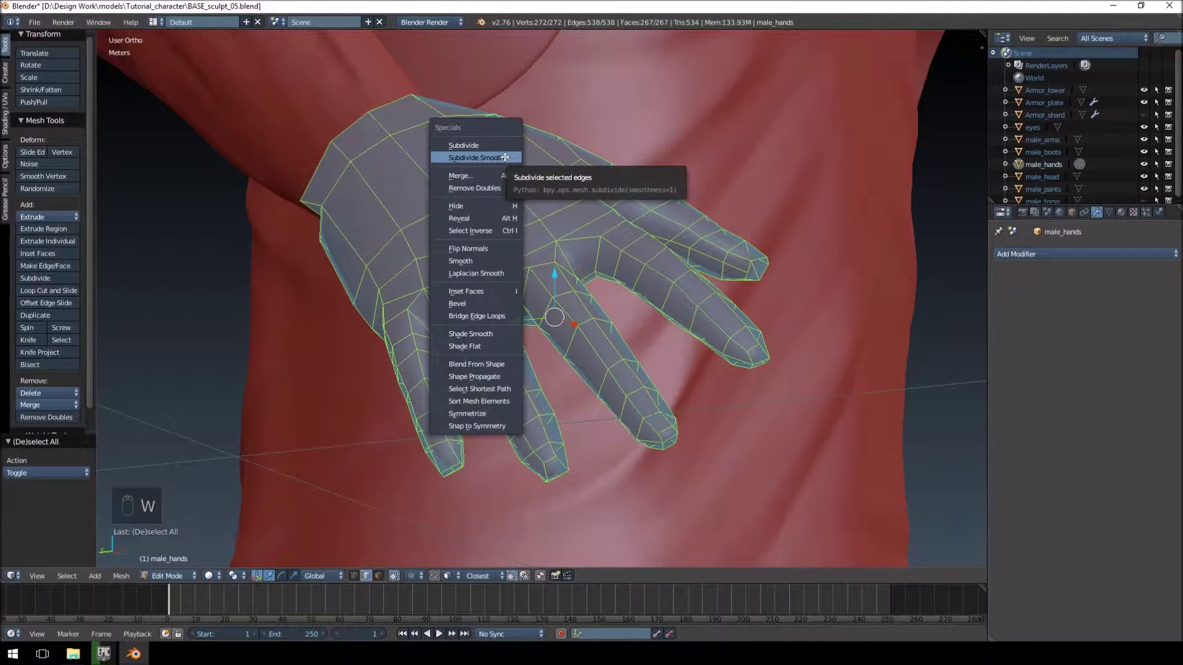
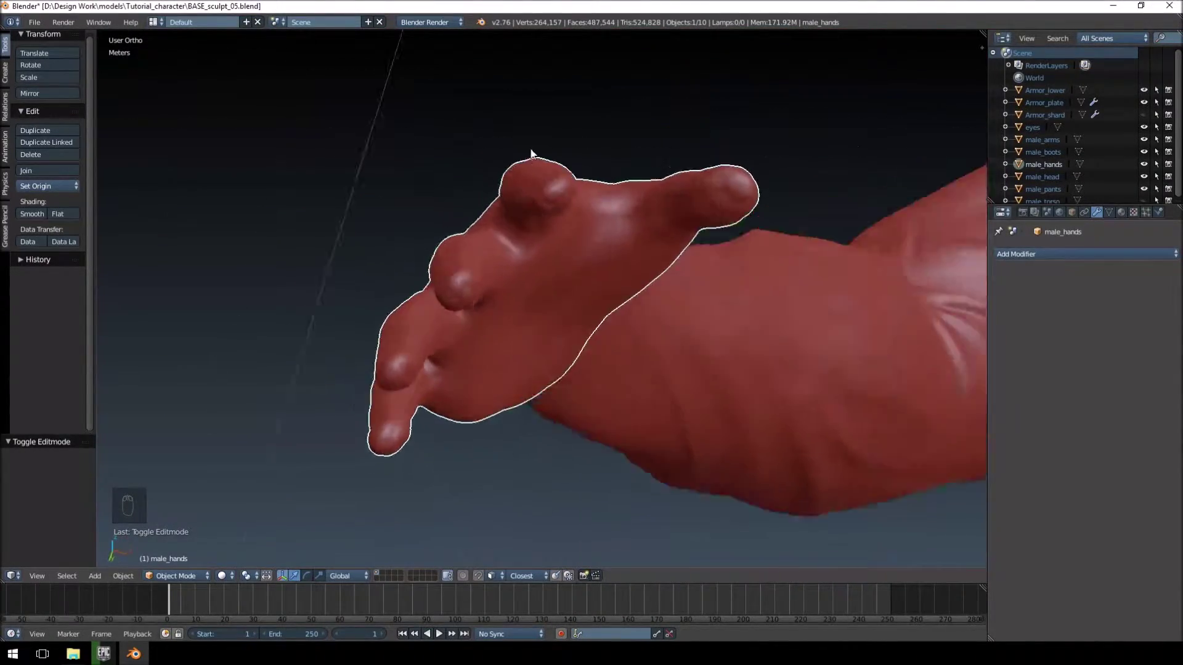
pyautogui.moveTo(582, 143); pyautogui.dragTo(487, 206)
pyautogui.moveTo(487, 206); pyautogui.dragTo(537, 289)
pyautogui.click(557, 314)
pyautogui.press('Tab')
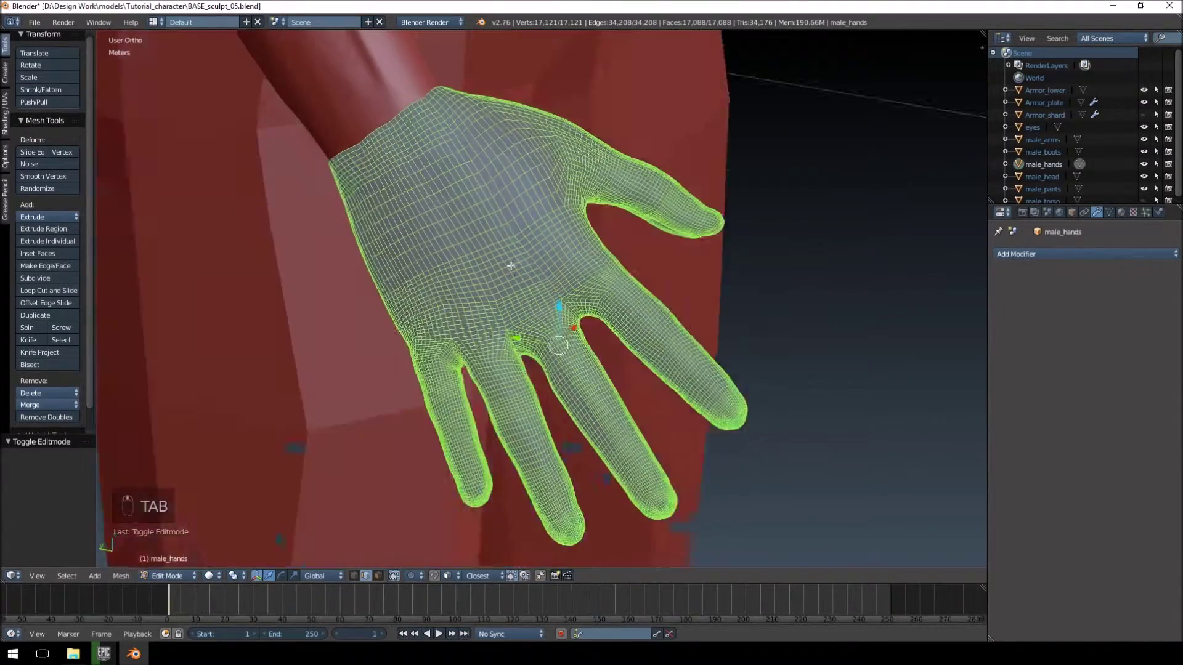
pyautogui.press('Tab')
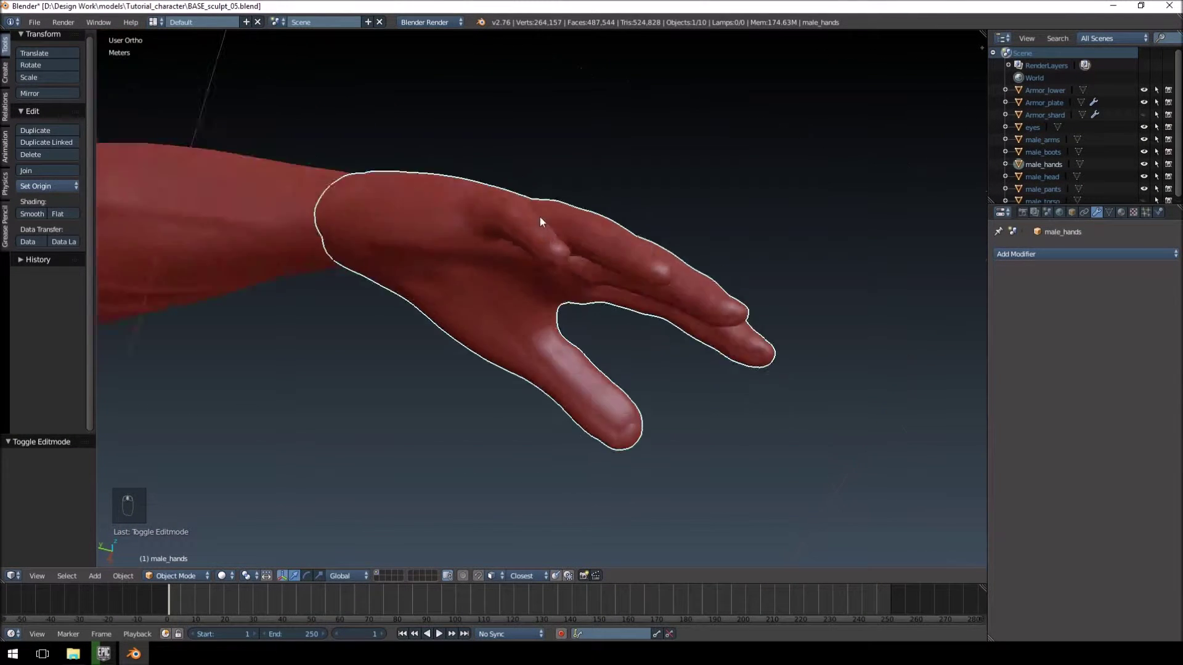
# Step: Switch the hands object into Sculpt Mode after orbiting around it
pyautogui.moveTo(566, 195); pyautogui.dragTo(486, 286)
pyautogui.moveTo(487, 285); pyautogui.dragTo(478, 295)
pyautogui.moveTo(524, 219); pyautogui.dragTo(514, 245)
pyautogui.middleClick(514, 245)
pyautogui.click(511, 244)
# Step: Request Enable Dyntopo from the Tool Shelf, bringing up its vertex-data warning
pyautogui.moveTo(601, 294); pyautogui.dragTo(576, 249)
pyautogui.middleClick(431, 217)
pyautogui.middleClick(442, 235)
pyautogui.moveTo(627, 255); pyautogui.dragTo(685, 278)
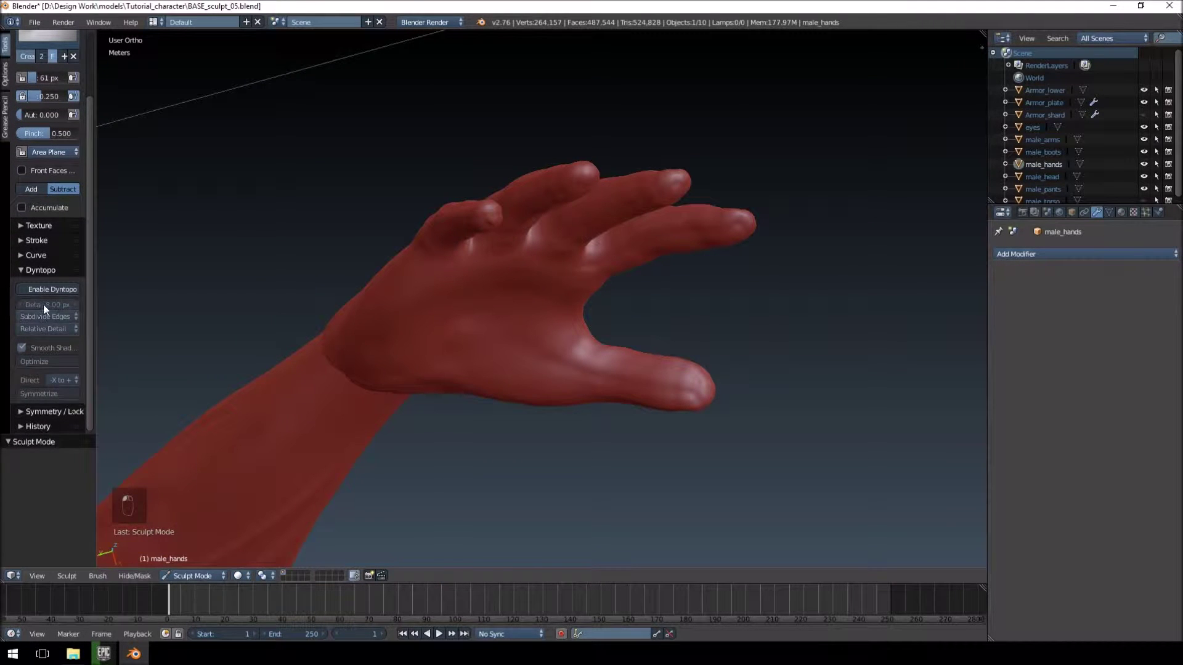
# Step: Confirm dynamic topology and smooth the side and back of the hand near the wrist
pyautogui.middleClick(46, 295)
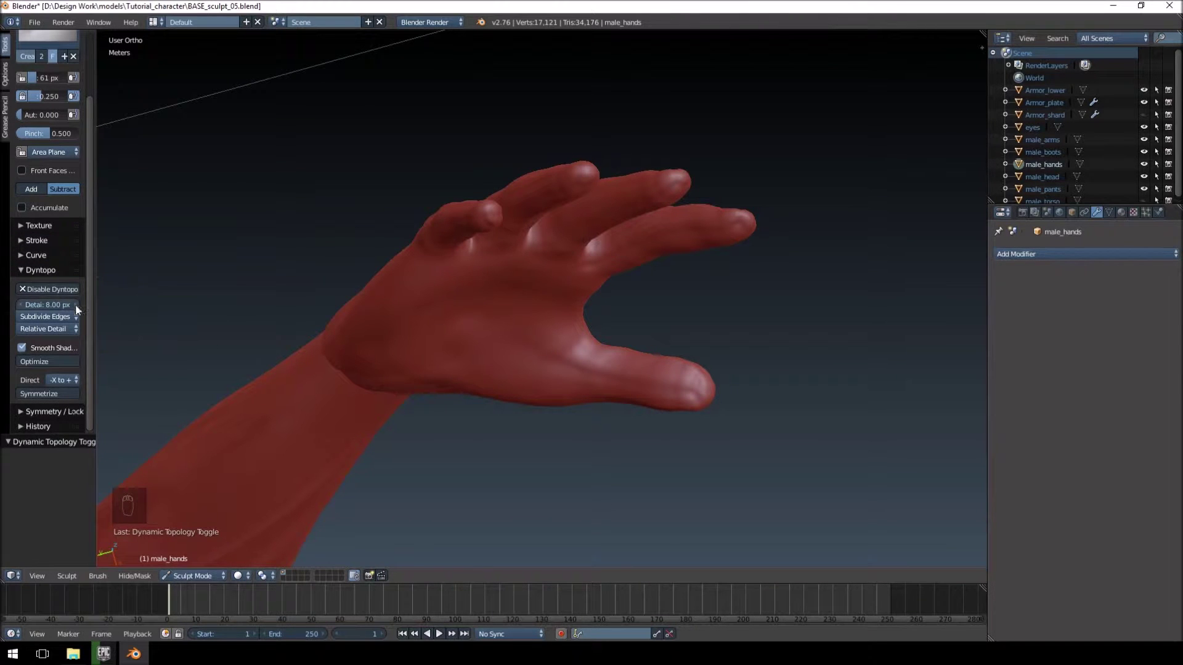
pyautogui.moveTo(397, 285); pyautogui.dragTo(358, 234)
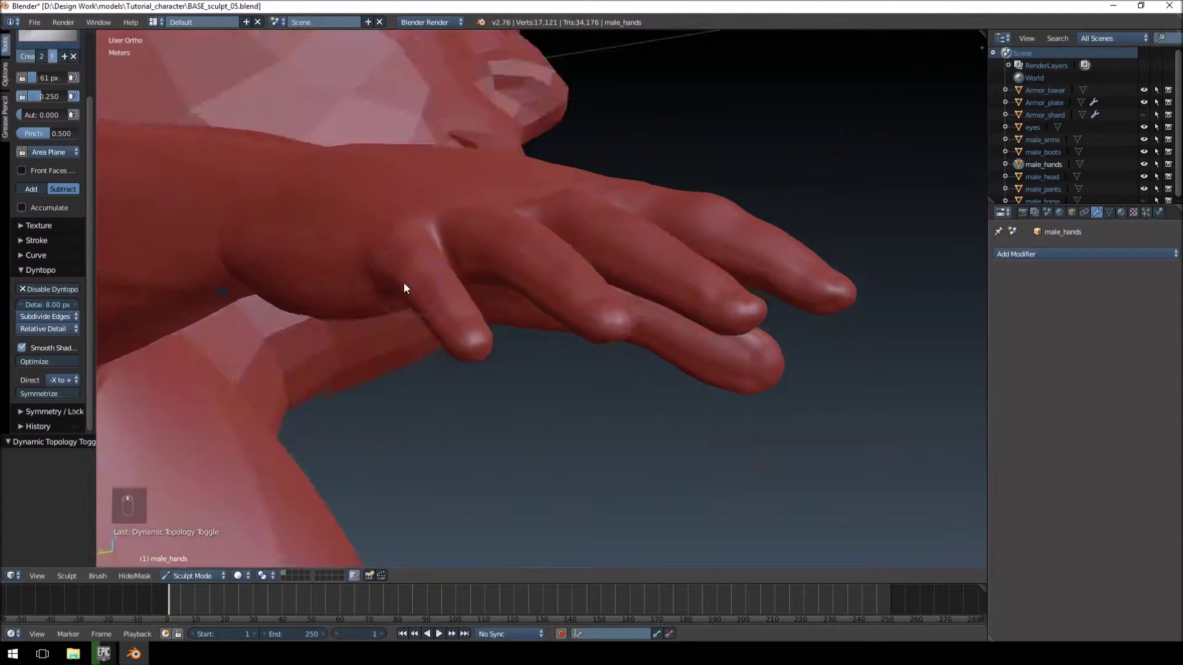
pyautogui.moveTo(596, 157); pyautogui.dragTo(534, 183)
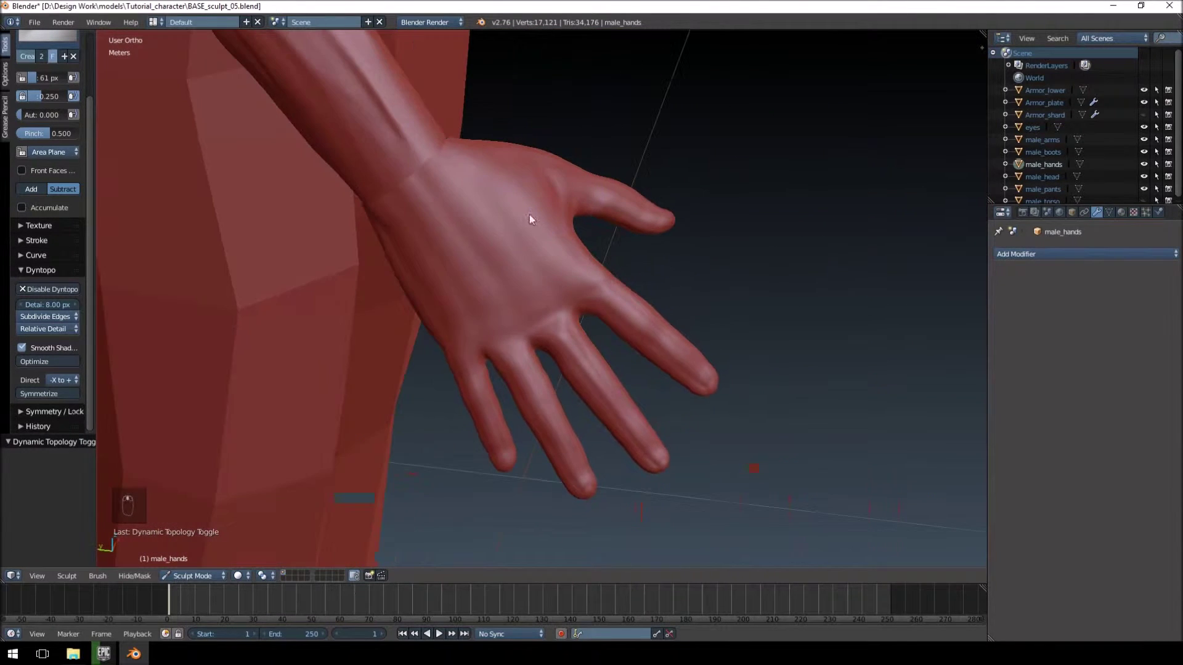
pyautogui.moveTo(452, 242); pyautogui.dragTo(423, 251)
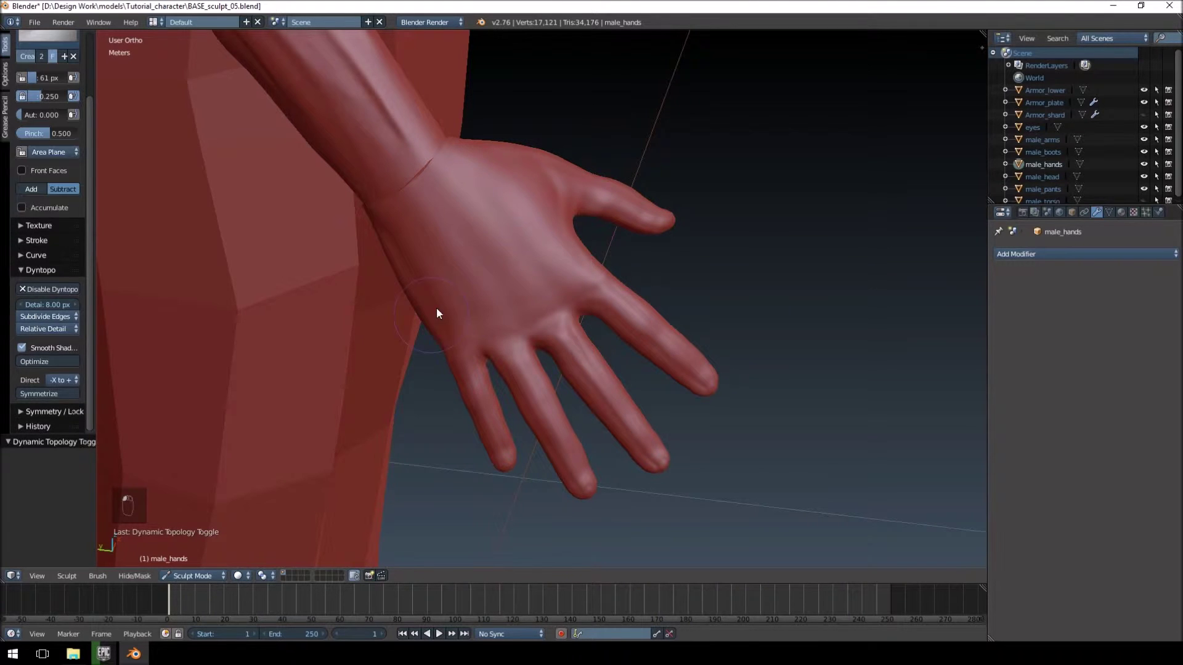
pyautogui.moveTo(384, 265); pyautogui.dragTo(358, 275)
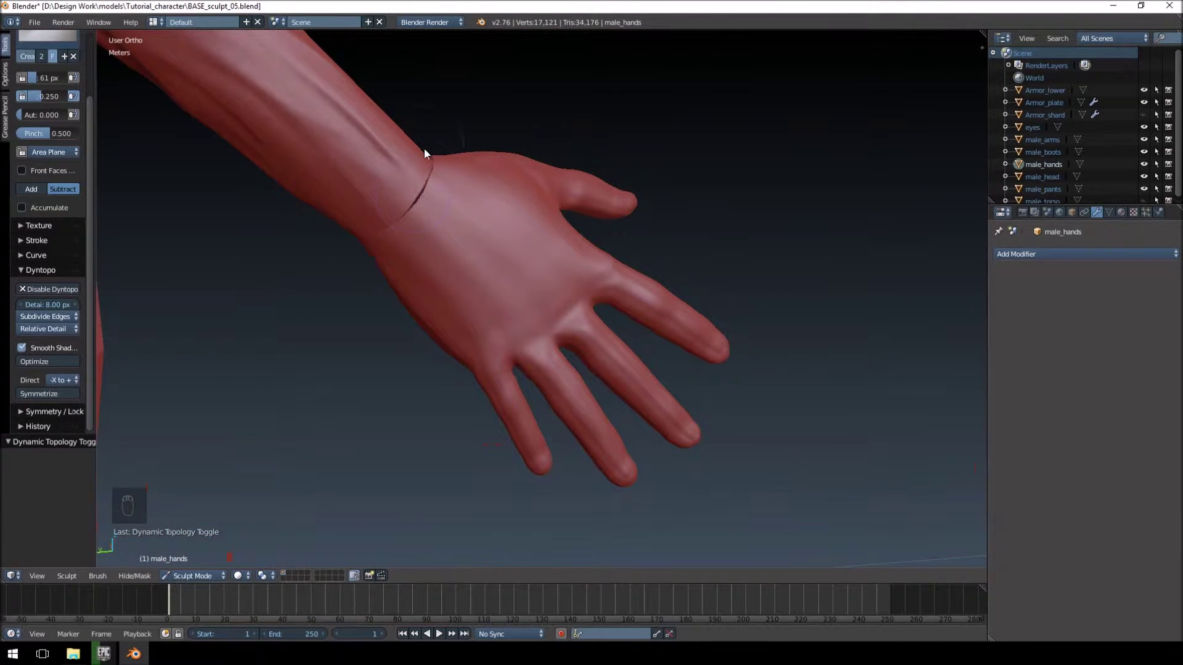
pyautogui.moveTo(394, 226); pyautogui.dragTo(454, 197)
pyautogui.moveTo(575, 214); pyautogui.dragTo(561, 197)
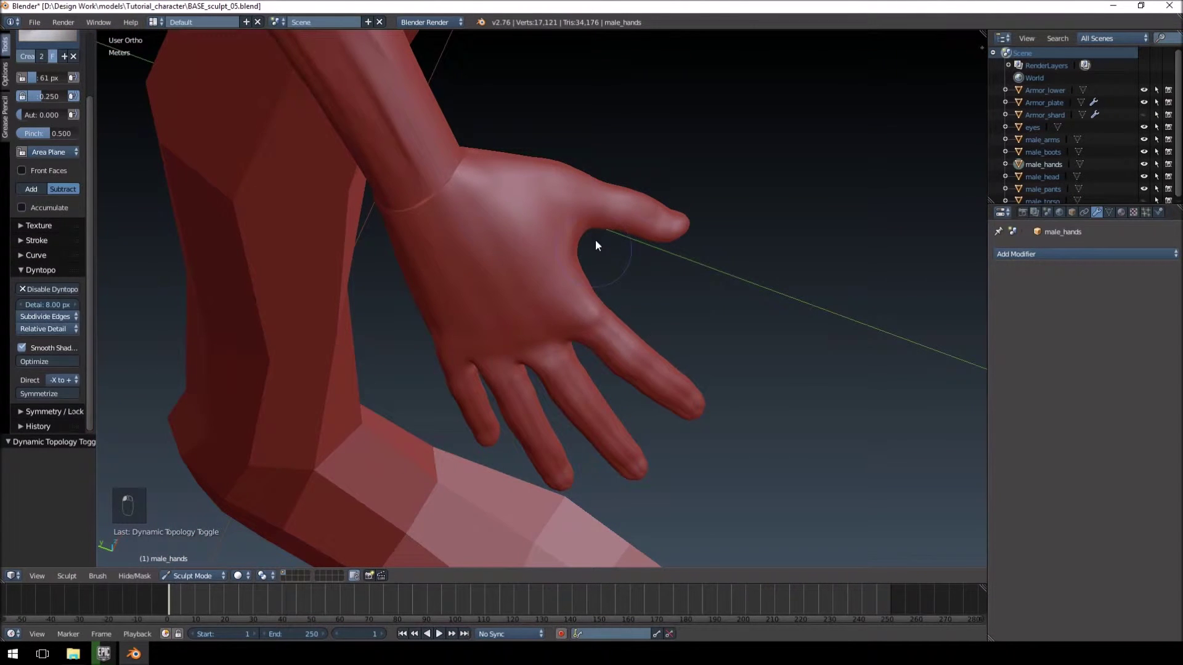
pyautogui.moveTo(588, 328); pyautogui.dragTo(550, 311)
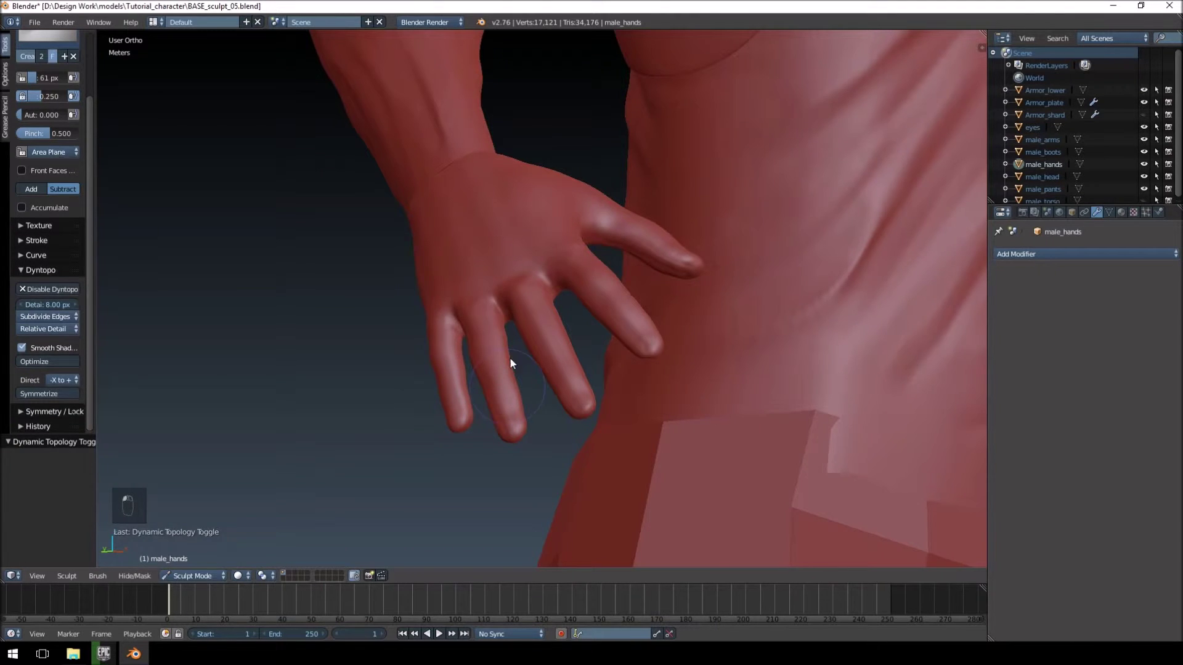
# Step: Smooth the fingers and the palm between thumb and fingers, checking from several angles
pyautogui.moveTo(538, 246); pyautogui.dragTo(581, 216)
pyautogui.moveTo(600, 202); pyautogui.dragTo(629, 156)
pyautogui.moveTo(590, 245); pyautogui.dragTo(639, 262)
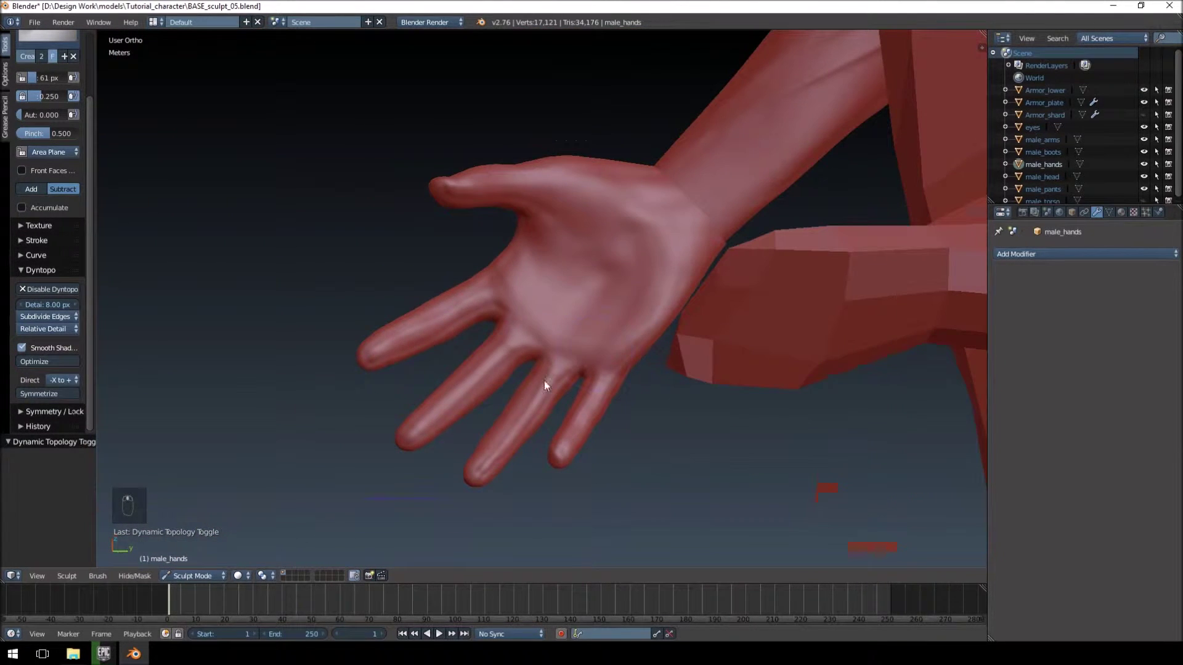
pyautogui.moveTo(554, 385); pyautogui.dragTo(455, 468)
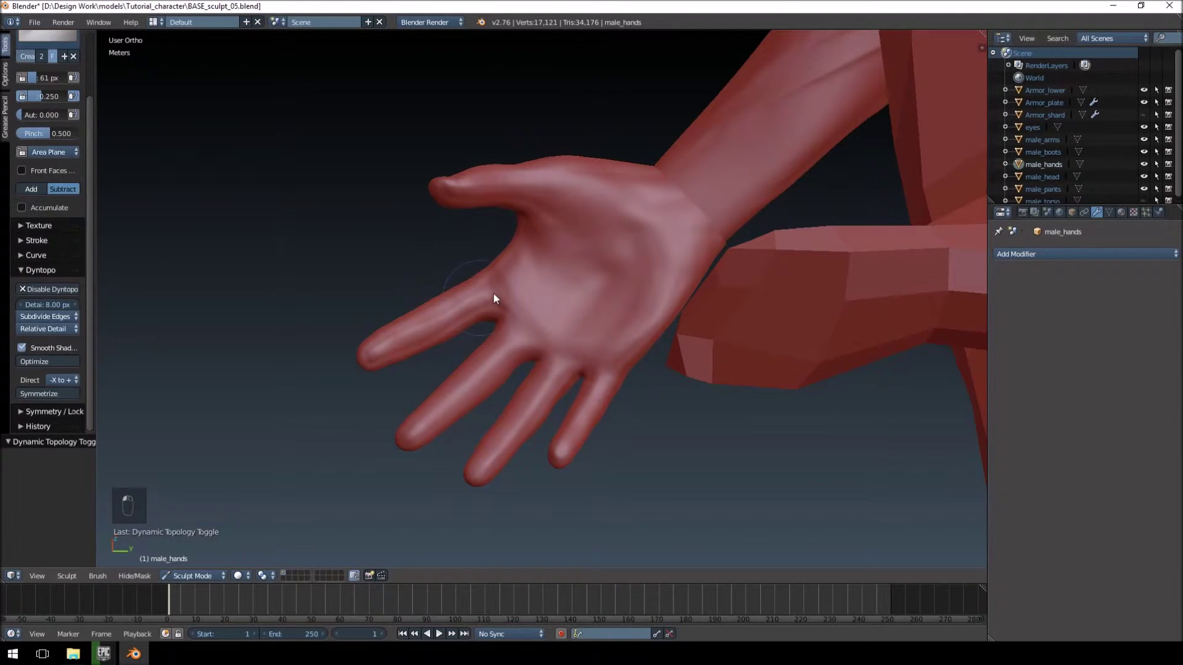
pyautogui.moveTo(546, 155); pyautogui.dragTo(564, 315)
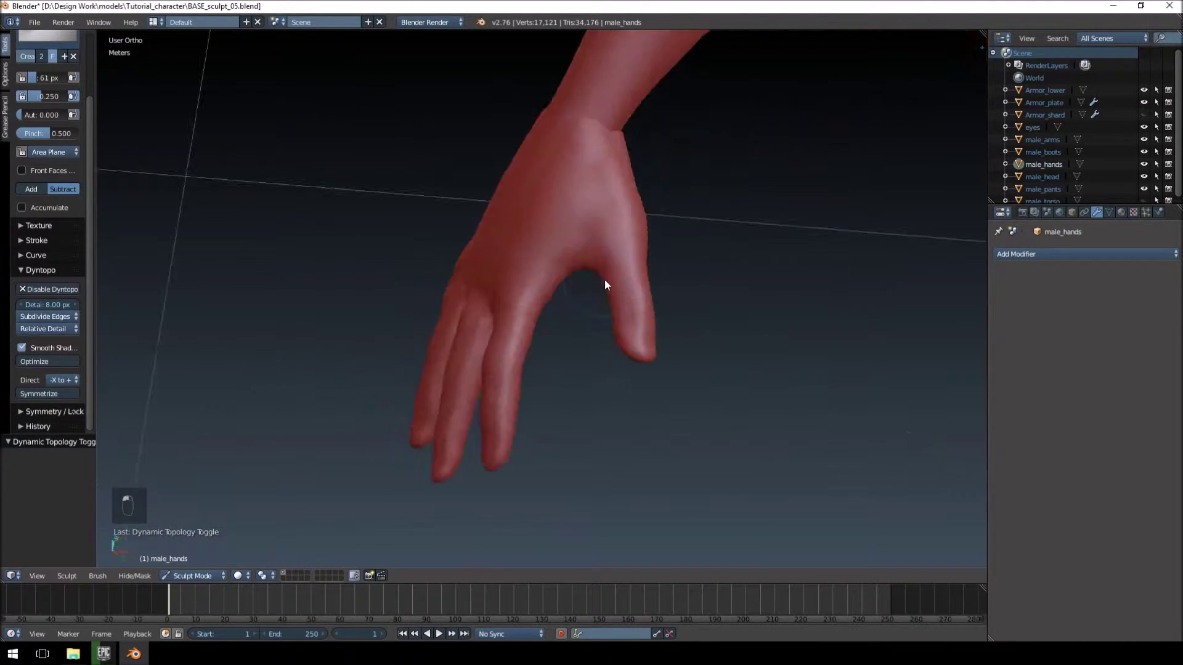
pyautogui.moveTo(703, 250); pyautogui.dragTo(746, 219)
pyautogui.moveTo(739, 150); pyautogui.dragTo(729, 149)
pyautogui.moveTo(716, 163); pyautogui.dragTo(668, 249)
pyautogui.click(731, 215)
pyautogui.click(589, 226)
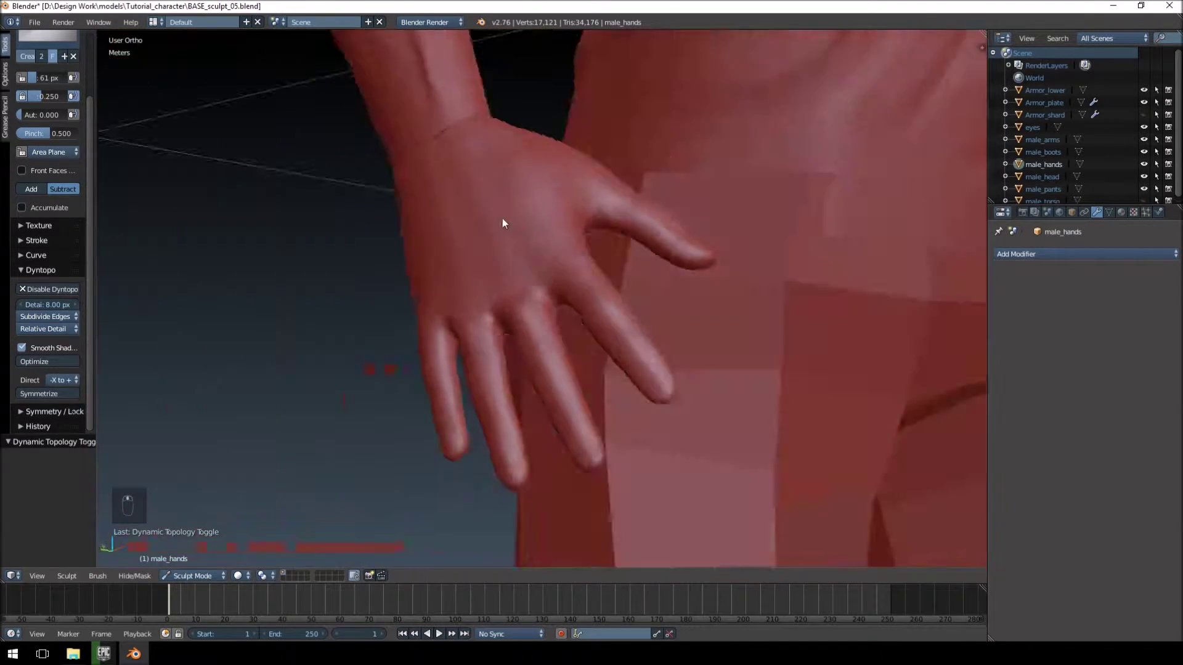
# Step: Orbit around to the back of the hand to find the area for finger creases
pyautogui.moveTo(533, 269); pyautogui.dragTo(537, 315)
pyautogui.moveTo(519, 302); pyautogui.dragTo(96, 240)
pyautogui.middleClick(96, 239)
pyautogui.moveTo(95, 239); pyautogui.dragTo(468, 206)
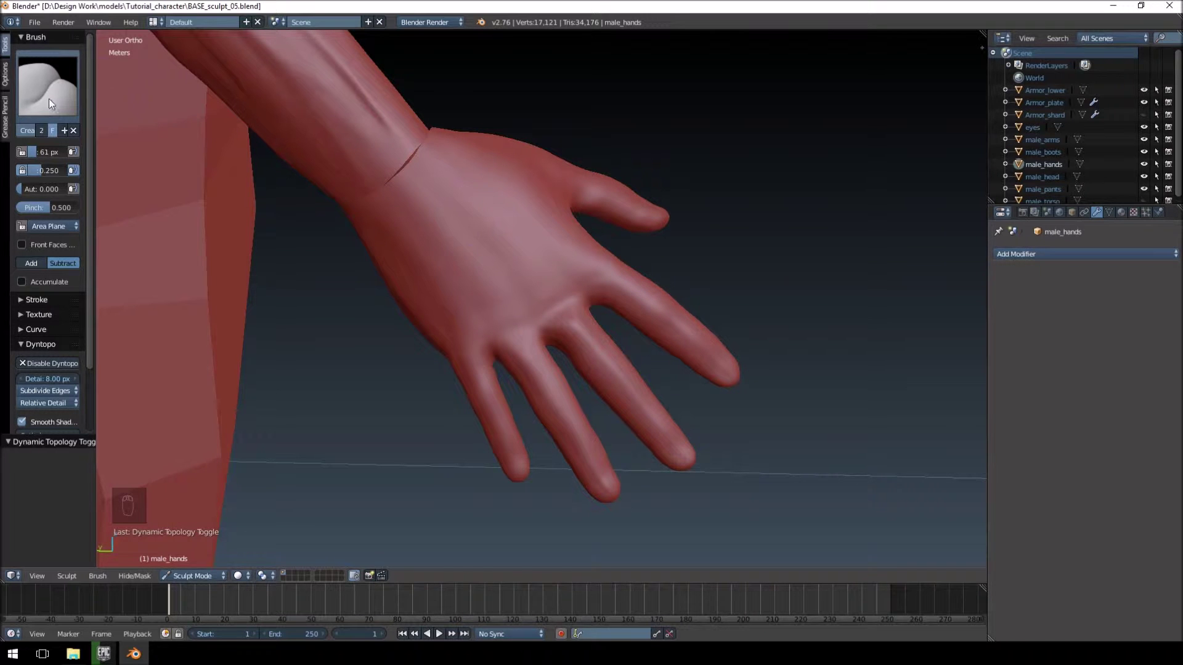
pyautogui.moveTo(644, 280); pyautogui.dragTo(653, 179)
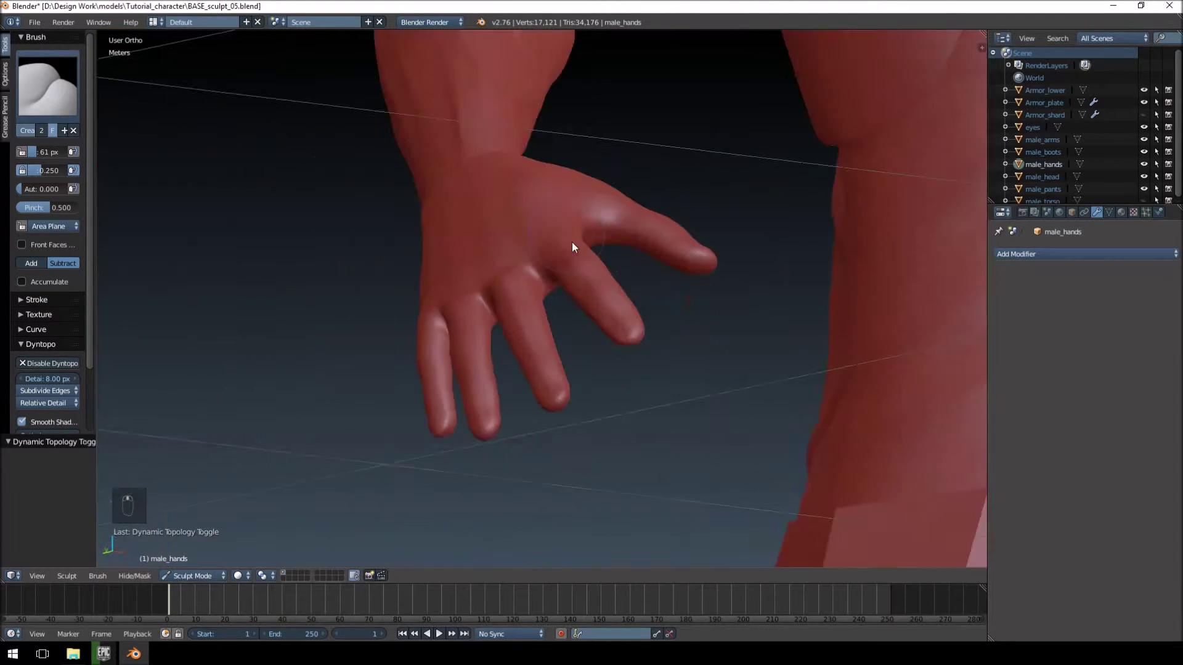
pyautogui.moveTo(614, 267); pyautogui.dragTo(501, 250)
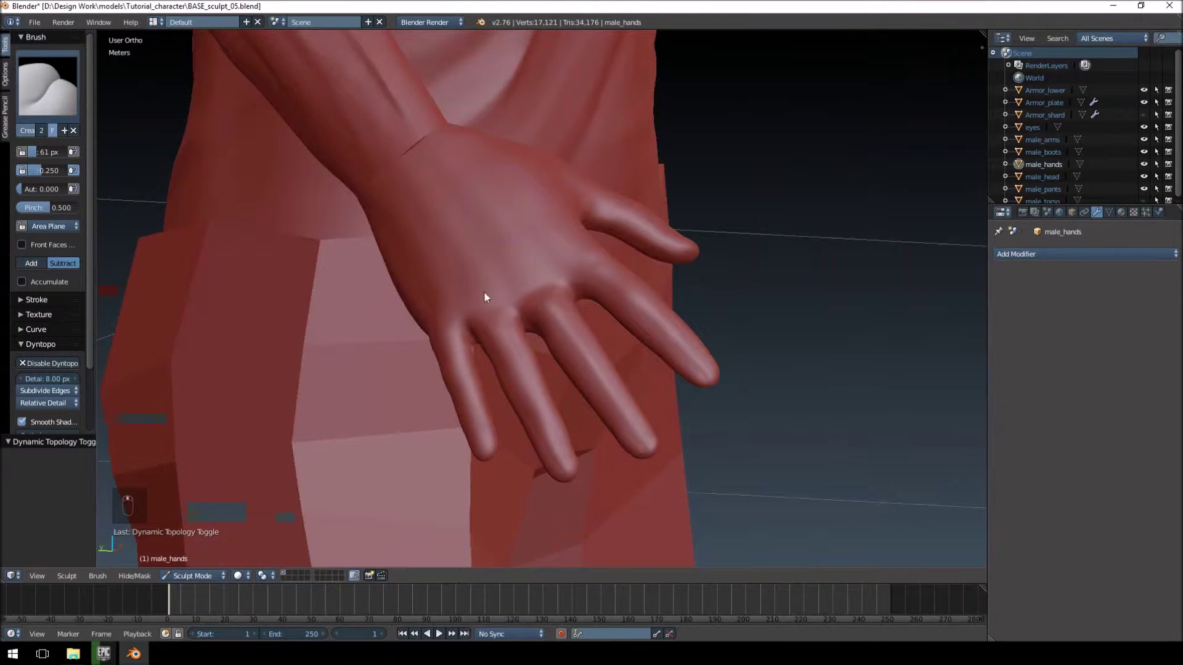
# Step: Resize the Crease brush and carve a crease at the base of the finger, undoing a stray stroke
pyautogui.press('f')
pyautogui.moveTo(450, 302); pyautogui.dragTo(499, 262)
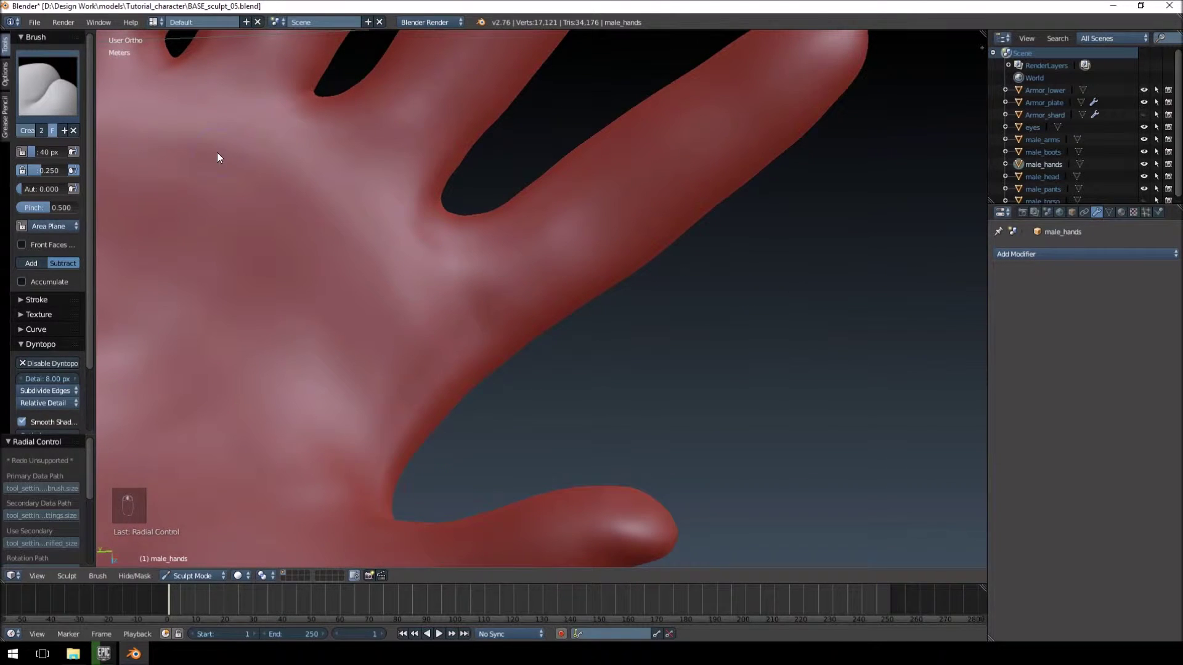
pyautogui.press('f')
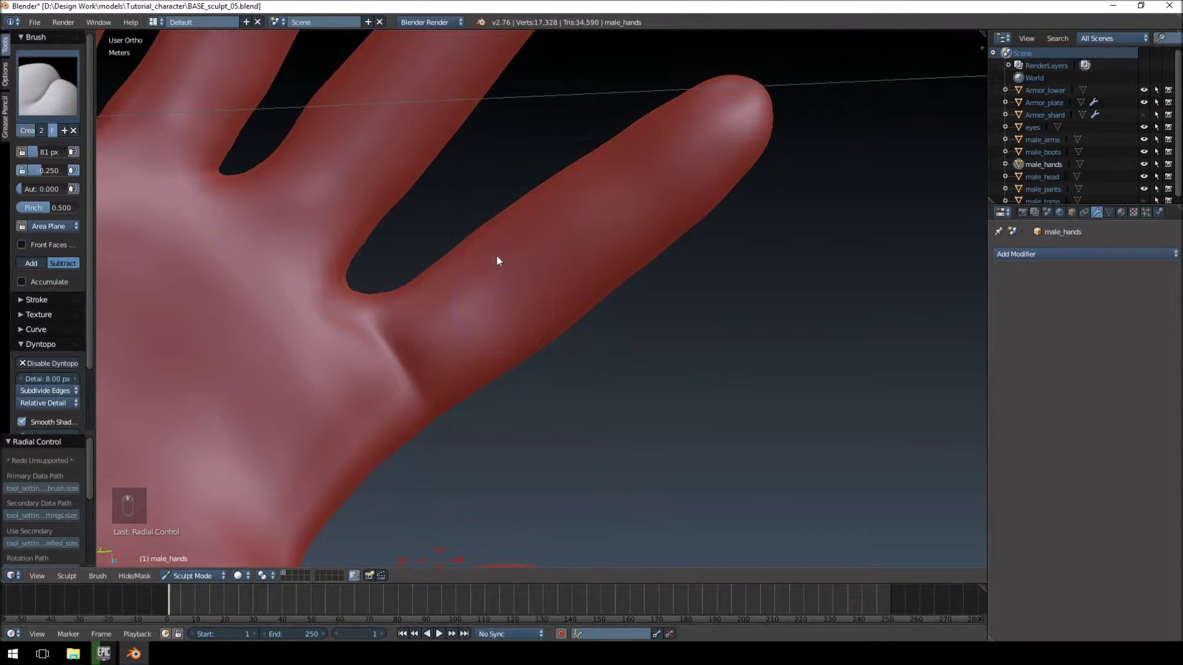
pyautogui.moveTo(500, 241); pyautogui.dragTo(523, 259)
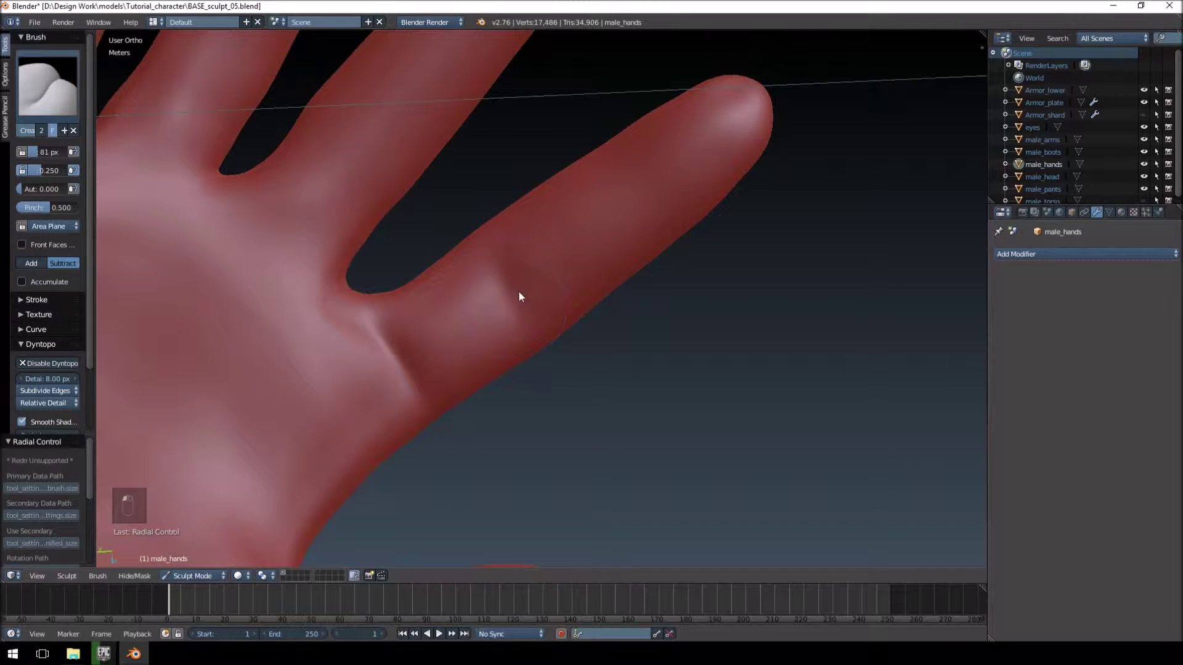
pyautogui.press('ctrl+z')
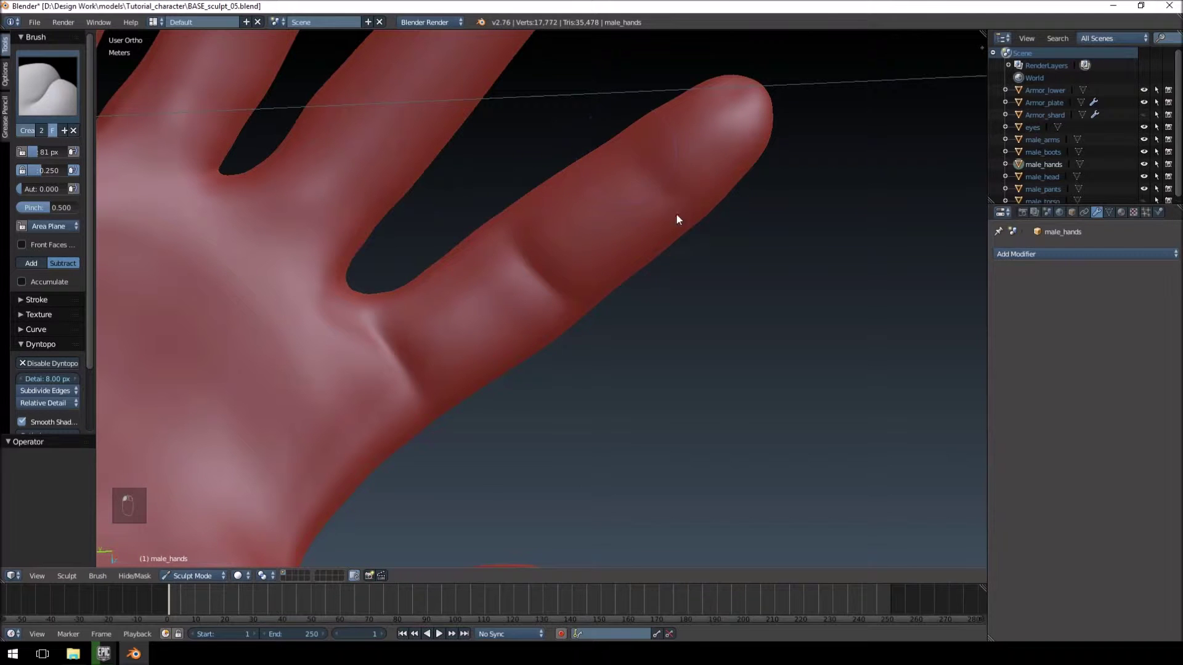
pyautogui.moveTo(577, 250); pyautogui.dragTo(500, 188)
pyautogui.moveTo(500, 188); pyautogui.dragTo(510, 136)
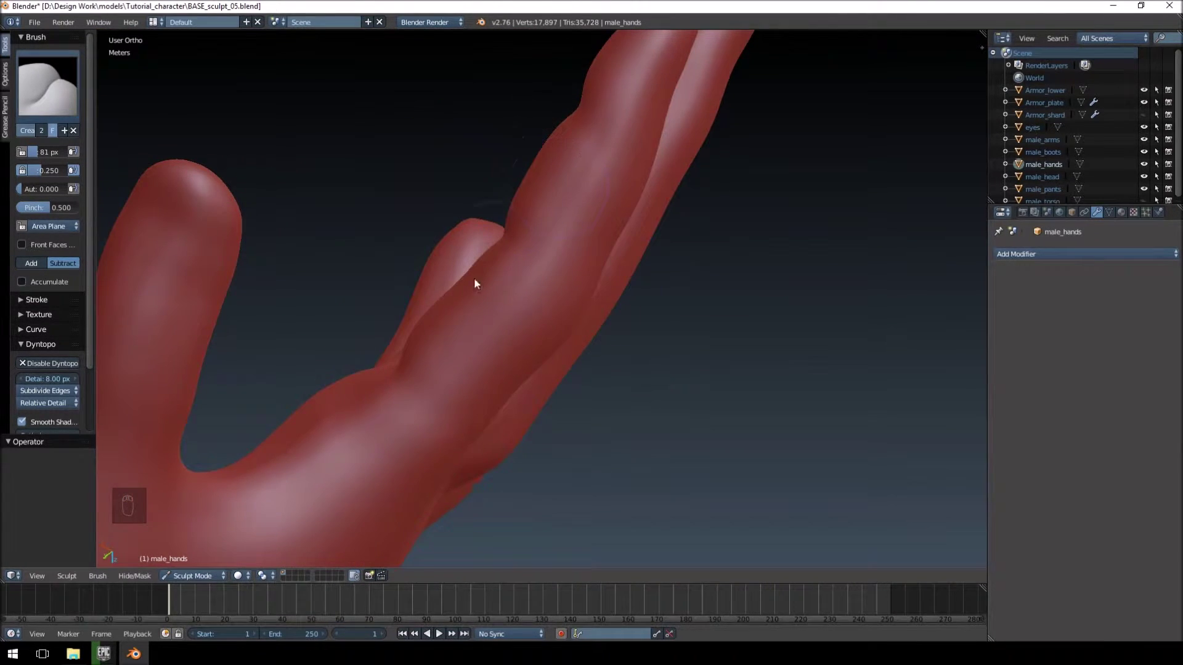
pyautogui.moveTo(500, 146); pyautogui.dragTo(392, 171)
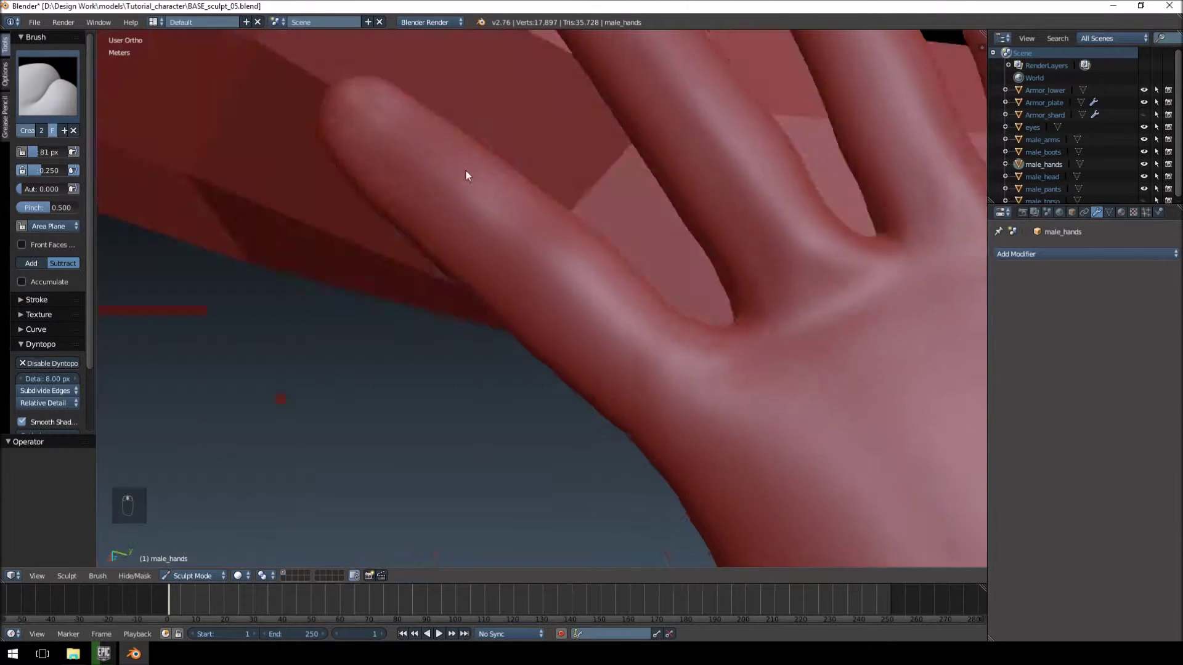
# Step: Build up clay along the index finger knuckle with the Clay brush
pyautogui.moveTo(481, 190); pyautogui.dragTo(473, 234)
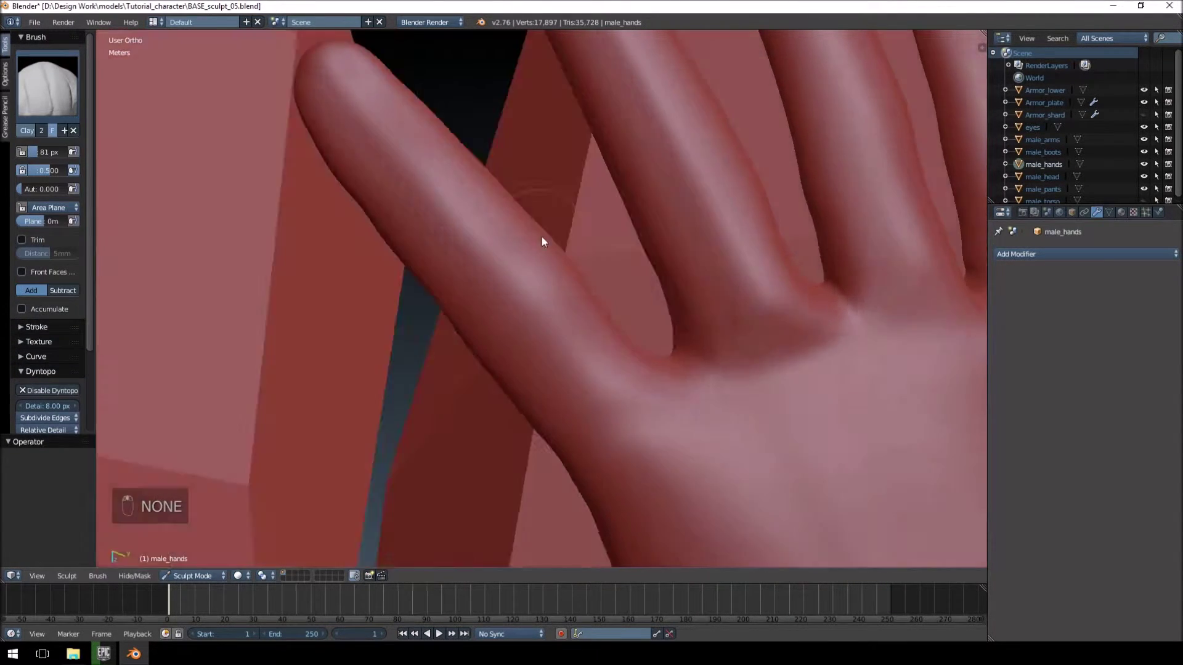
pyautogui.moveTo(510, 284); pyautogui.dragTo(598, 132)
pyautogui.click(630, 161)
pyautogui.moveTo(654, 176); pyautogui.dragTo(753, 291)
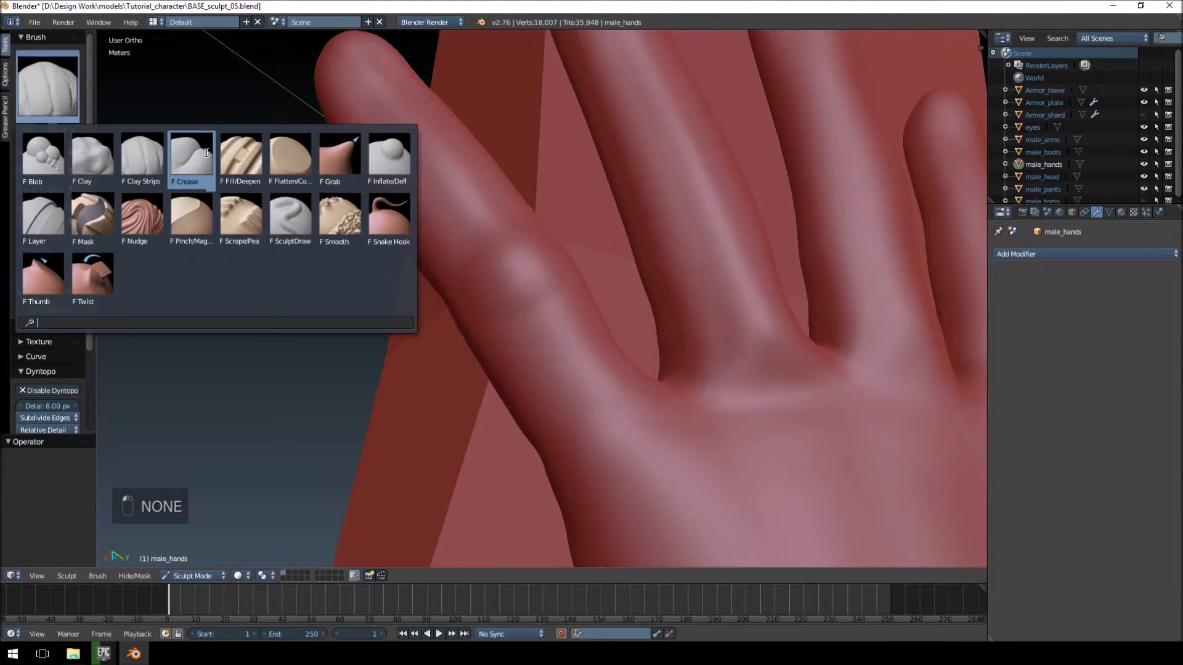
# Step: With a shrunken Crease brush, carve and deepen a band of ridges around the index finger, then enlarge the brush again
pyautogui.press('f')
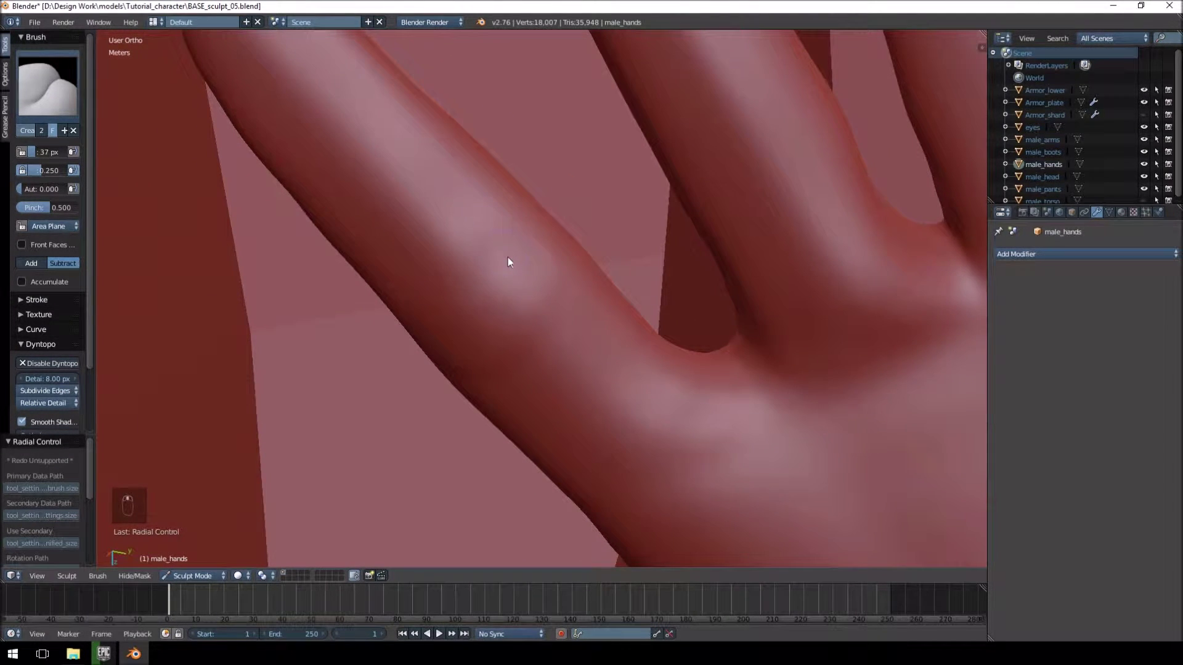
pyautogui.moveTo(536, 244); pyautogui.dragTo(544, 284)
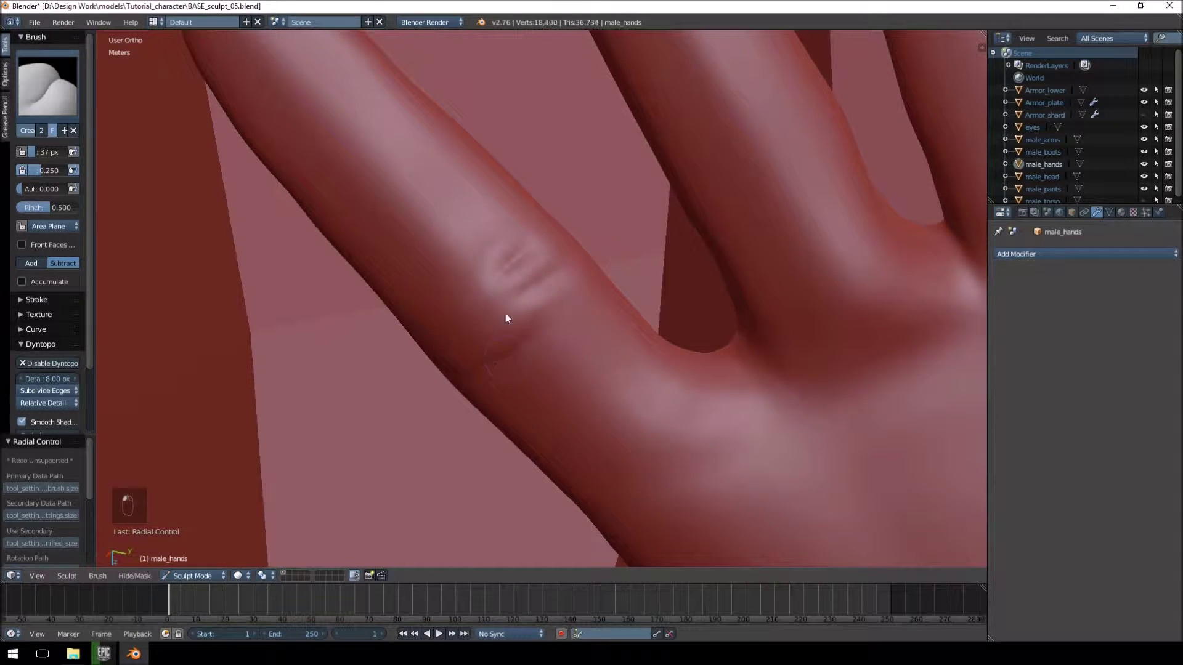
pyautogui.moveTo(508, 253); pyautogui.dragTo(460, 328)
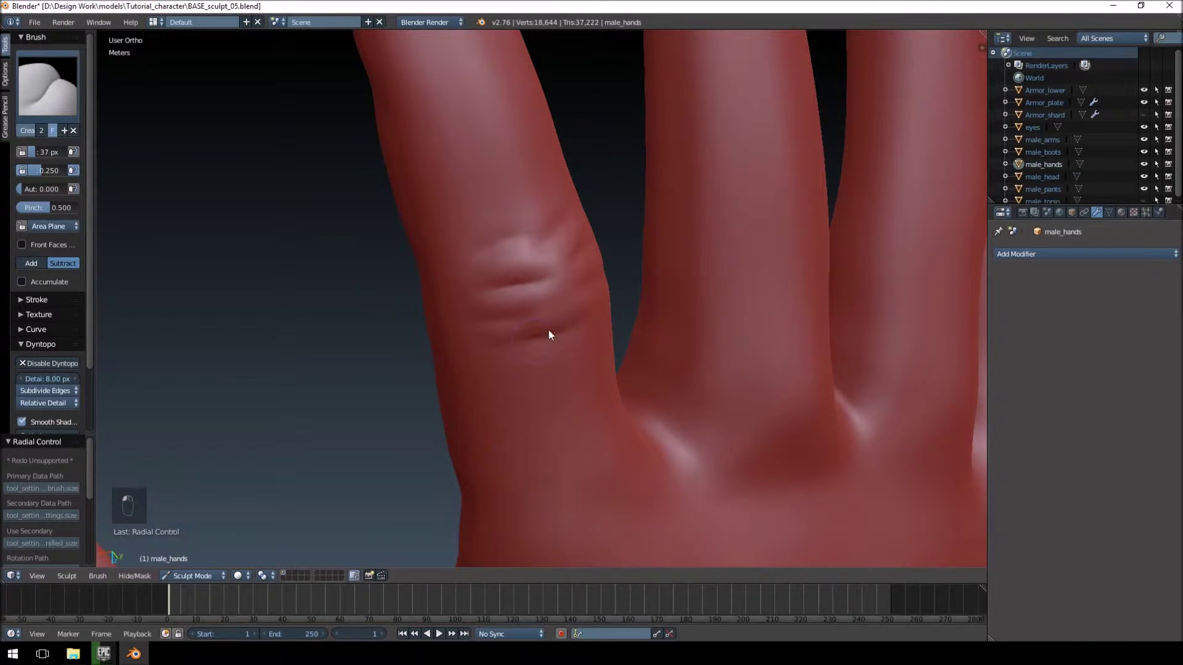
pyautogui.click(520, 294)
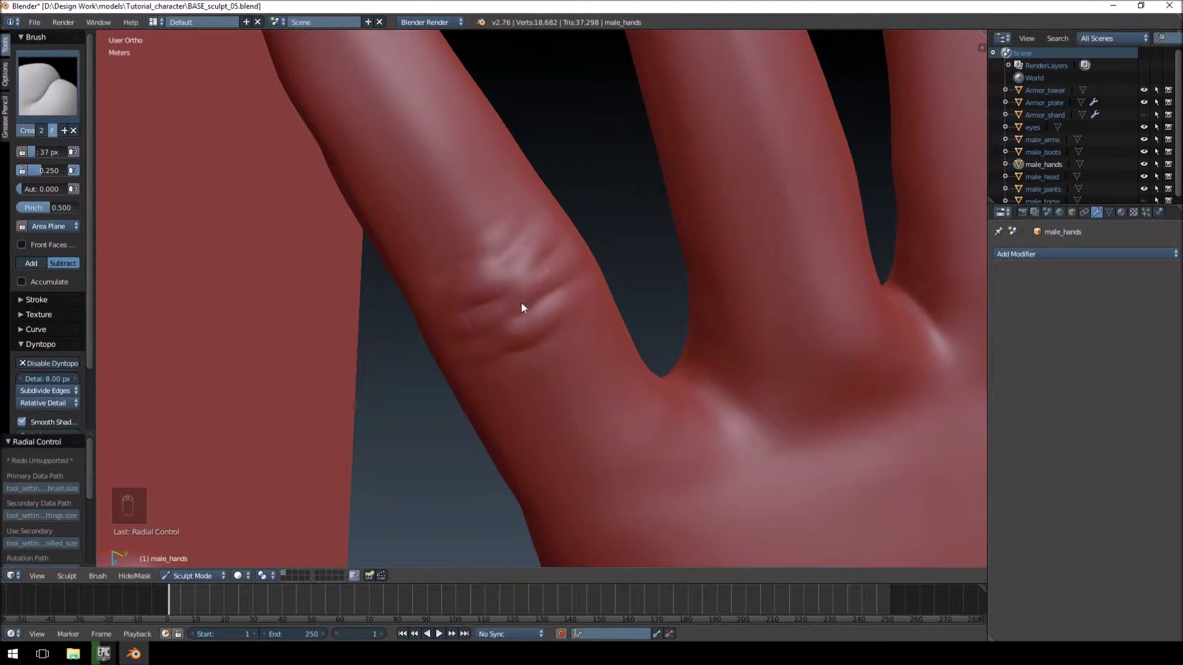
pyautogui.moveTo(474, 277); pyautogui.dragTo(562, 233)
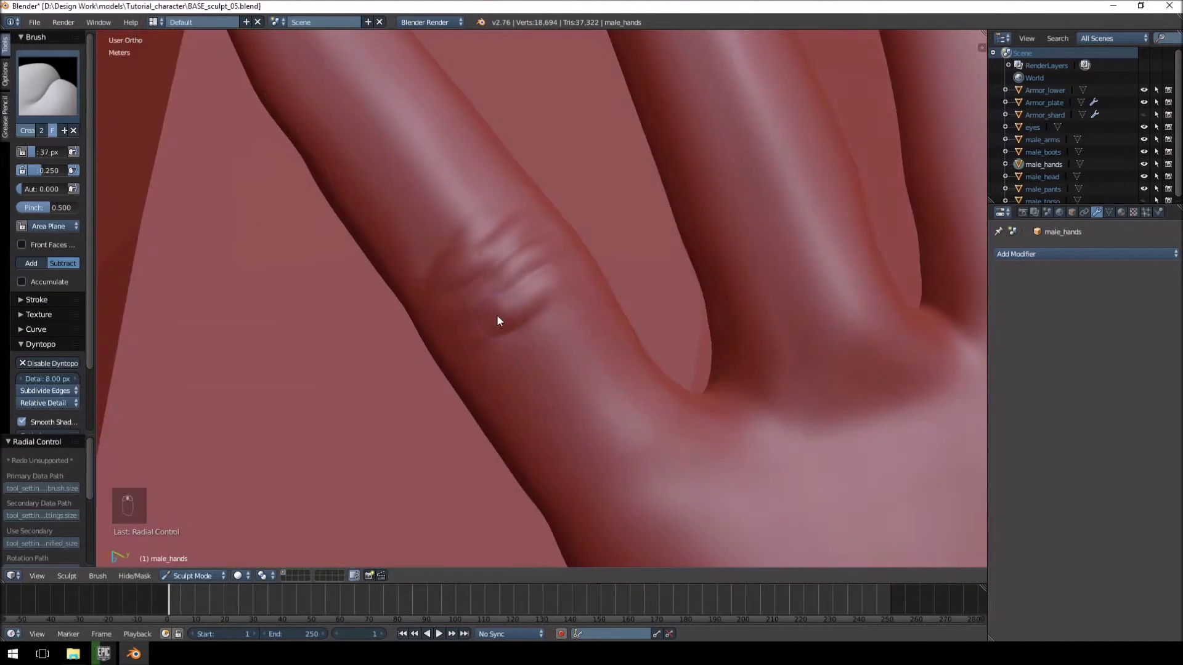
pyautogui.moveTo(515, 345); pyautogui.dragTo(517, 283)
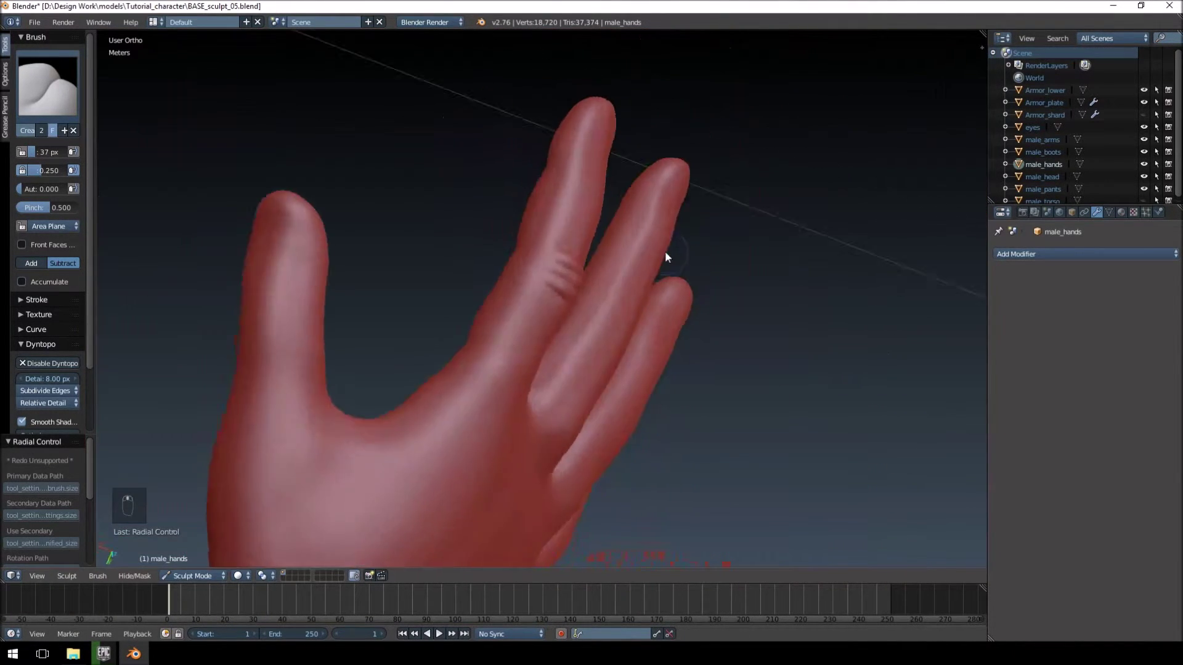
pyautogui.press('f')
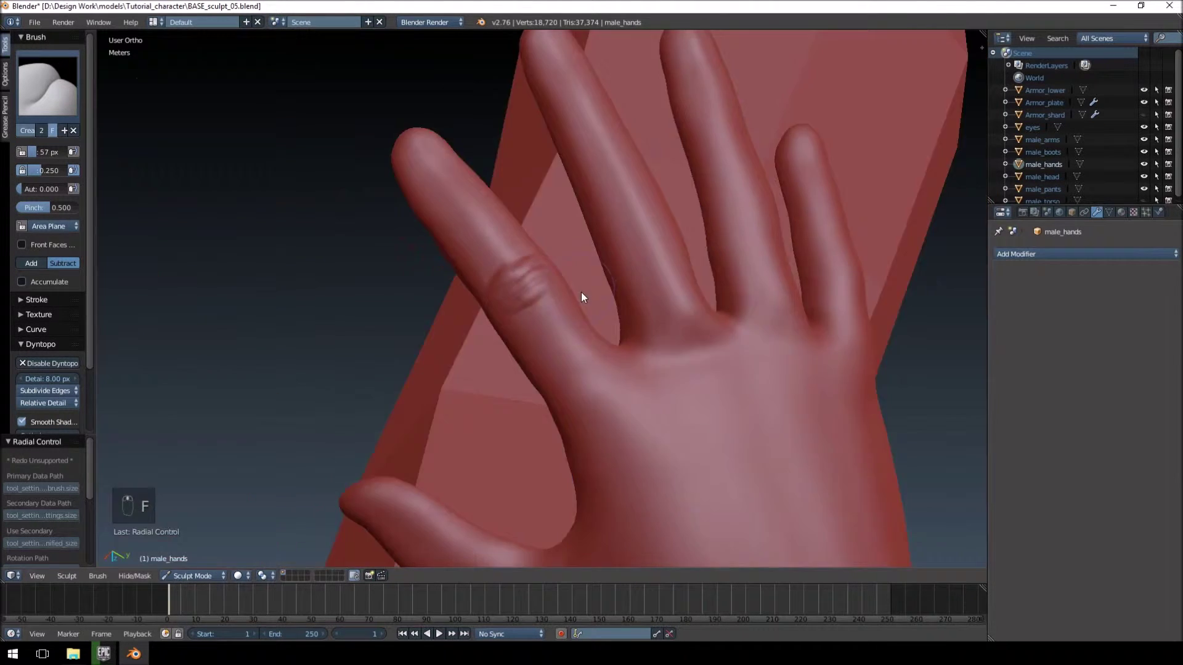
pyautogui.moveTo(551, 273); pyautogui.dragTo(507, 332)
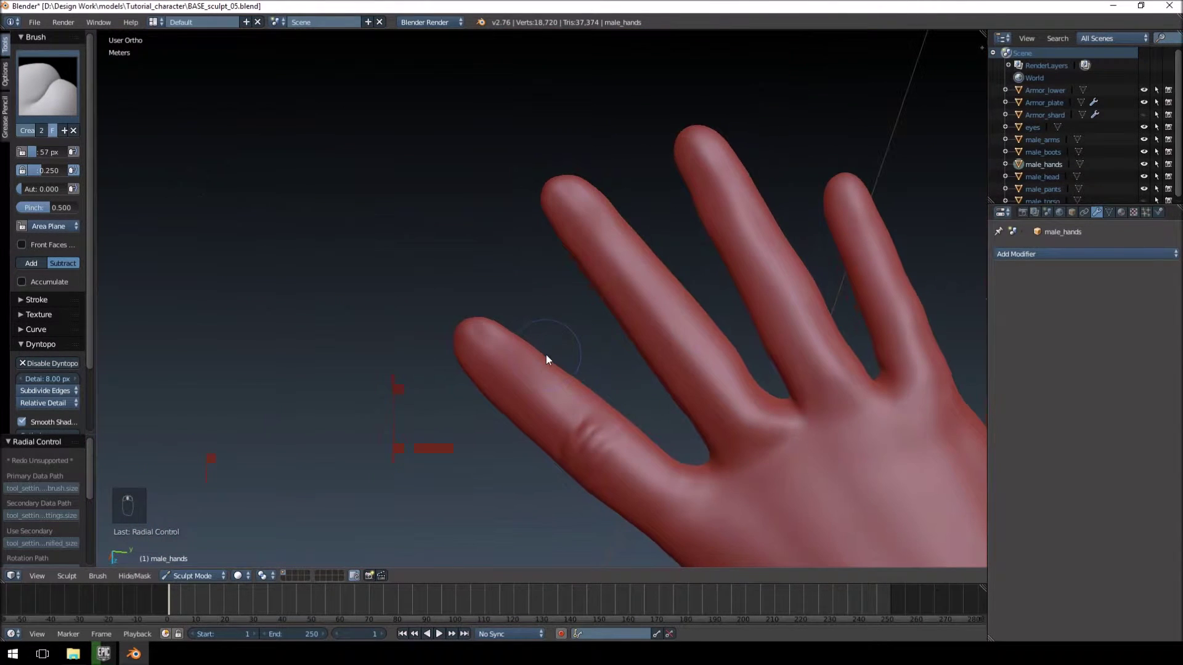
# Step: Outline a fingernail on the fingertip with the Crease brush
pyautogui.press('KP_1')
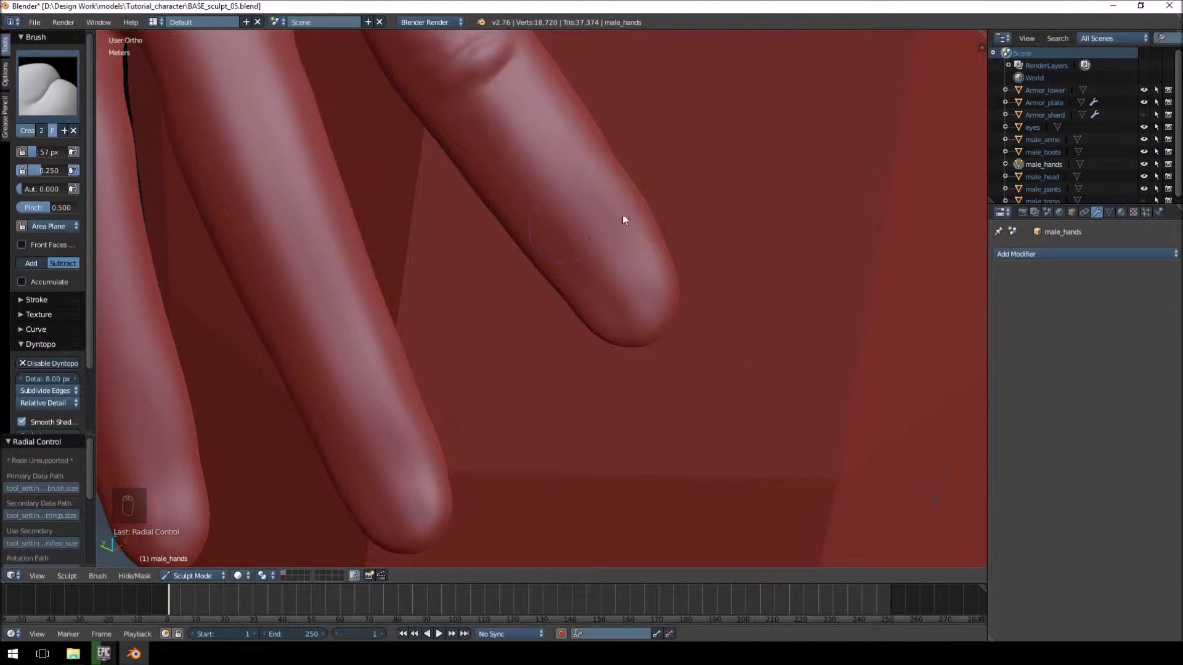
pyautogui.moveTo(612, 237); pyautogui.dragTo(565, 267)
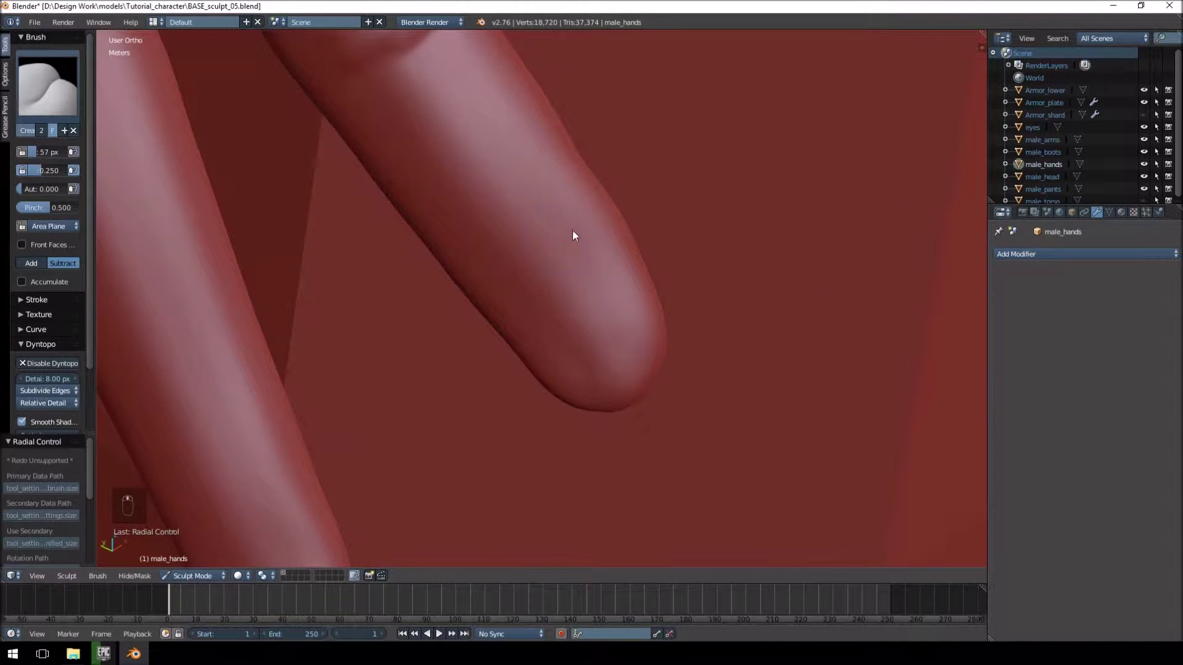
pyautogui.moveTo(559, 236); pyautogui.dragTo(524, 254)
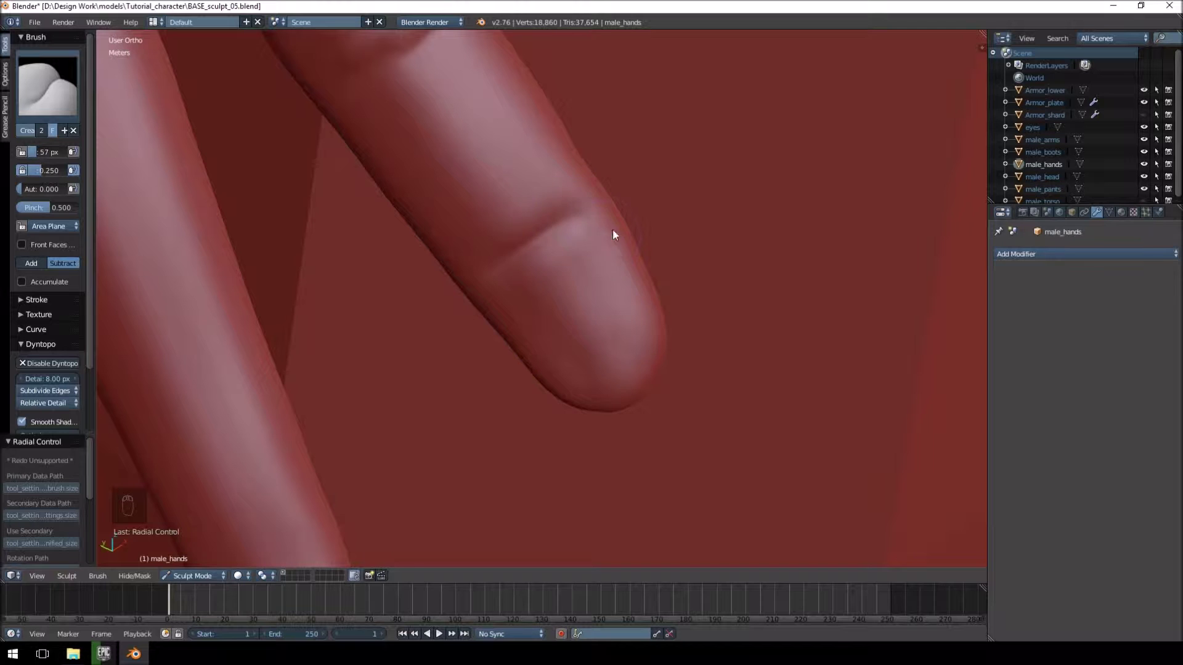
pyautogui.moveTo(629, 272); pyautogui.dragTo(634, 302)
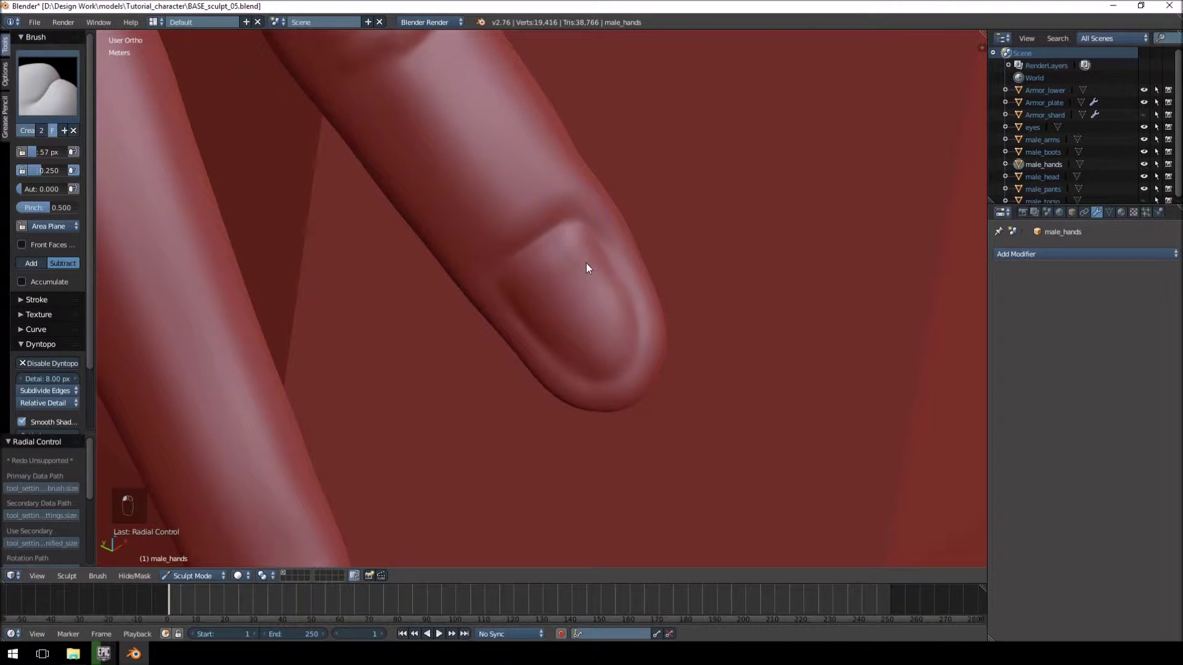
pyautogui.moveTo(576, 180); pyautogui.dragTo(604, 168)
pyautogui.middleClick(656, 170)
# Step: Switch to the Blob brush, enlarge it and raise the fingernail surface
pyautogui.click(682, 174)
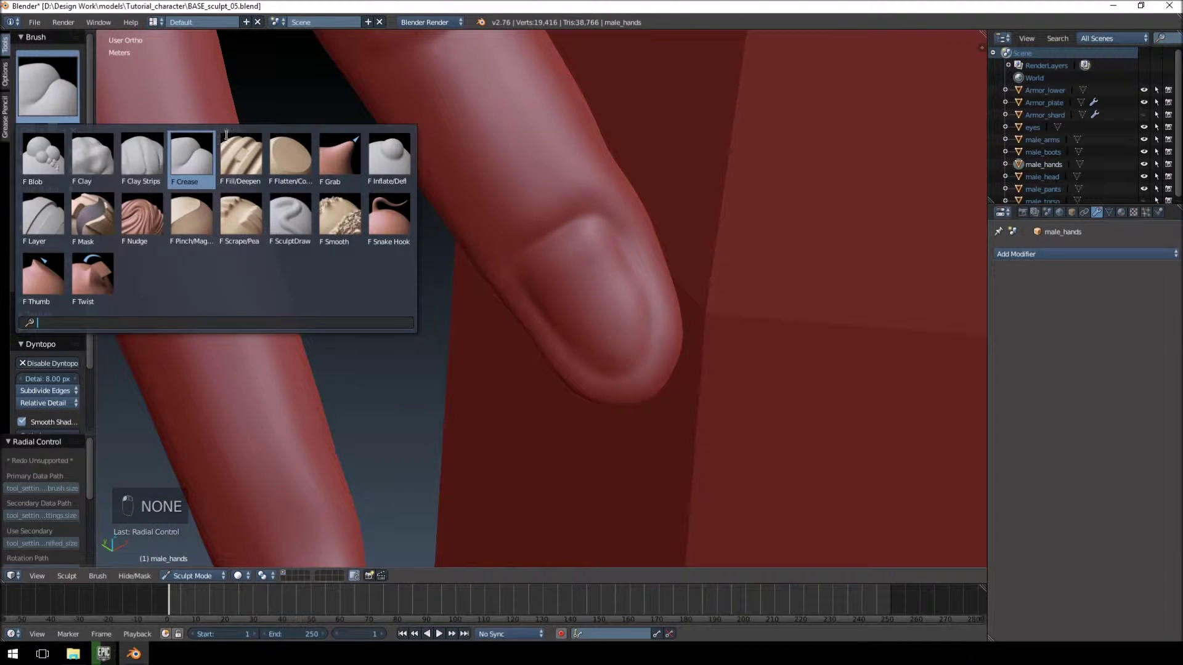
pyautogui.press('f')
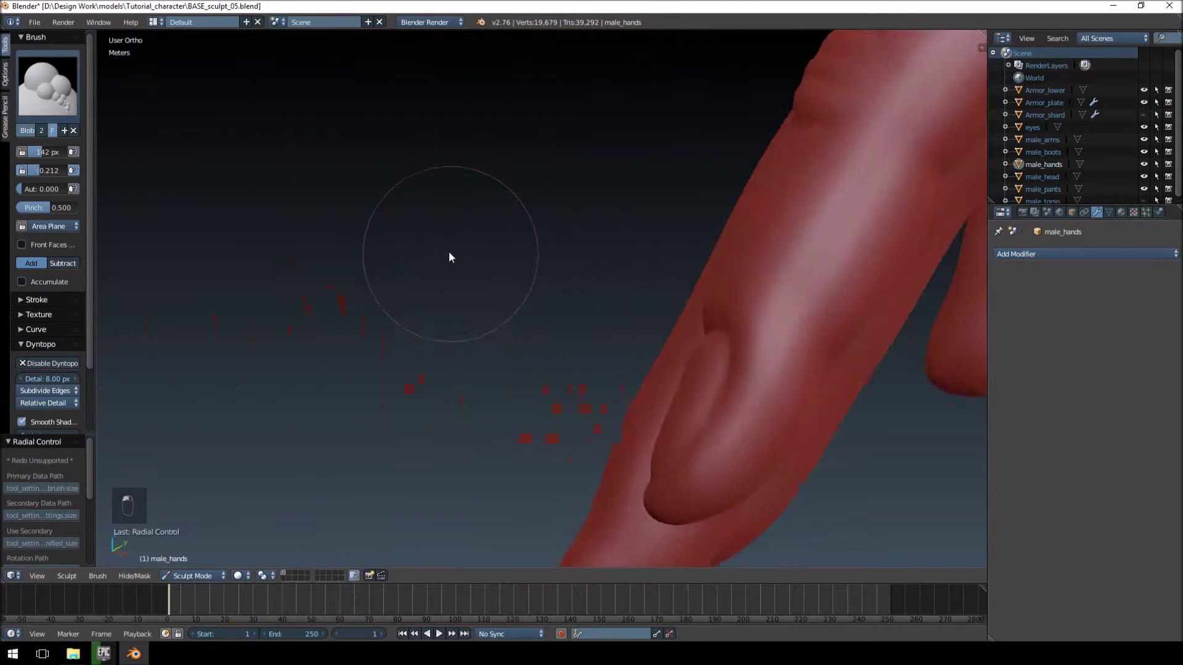
pyautogui.middleClick(443, 260)
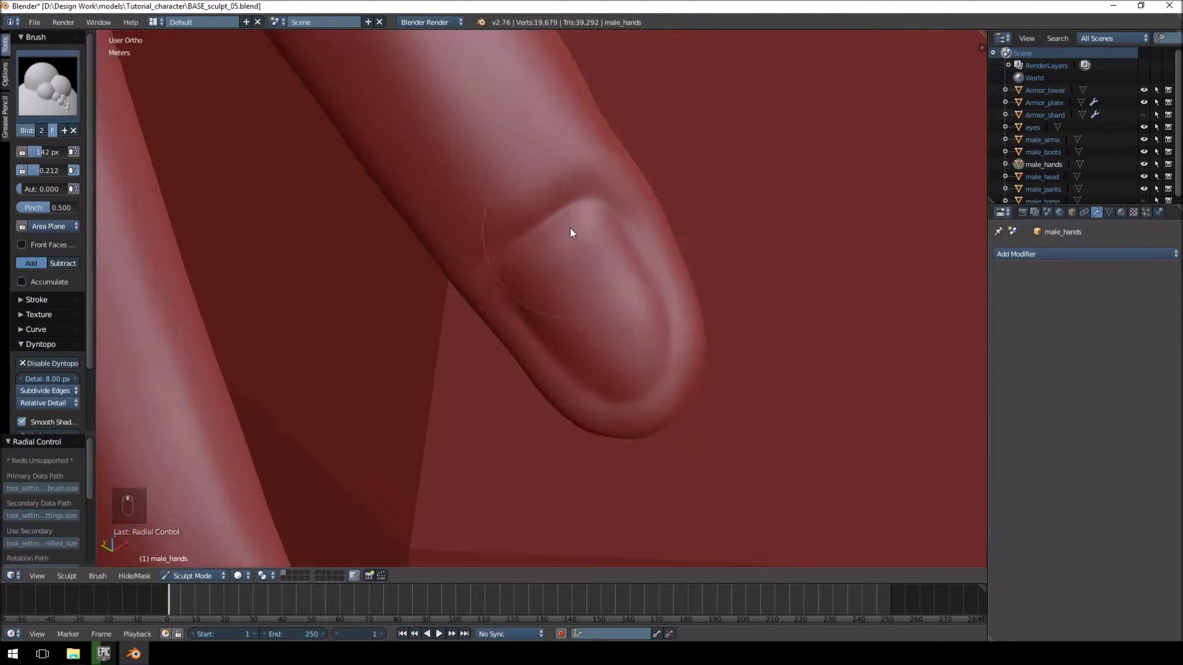
pyautogui.moveTo(567, 266); pyautogui.dragTo(466, 337)
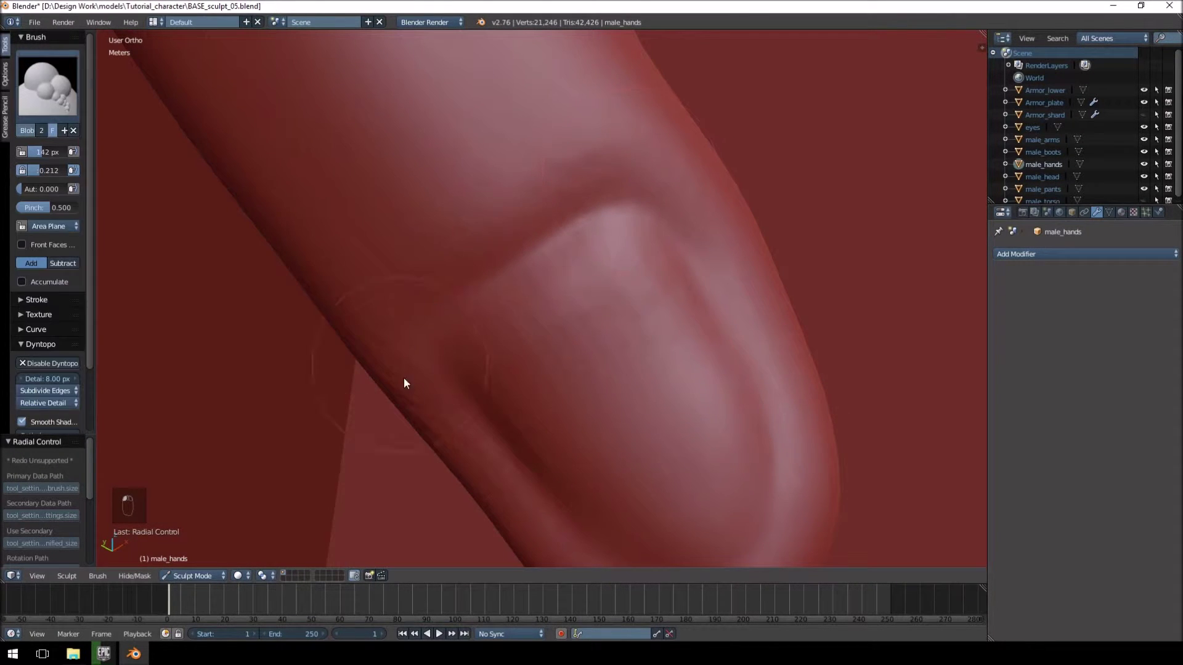
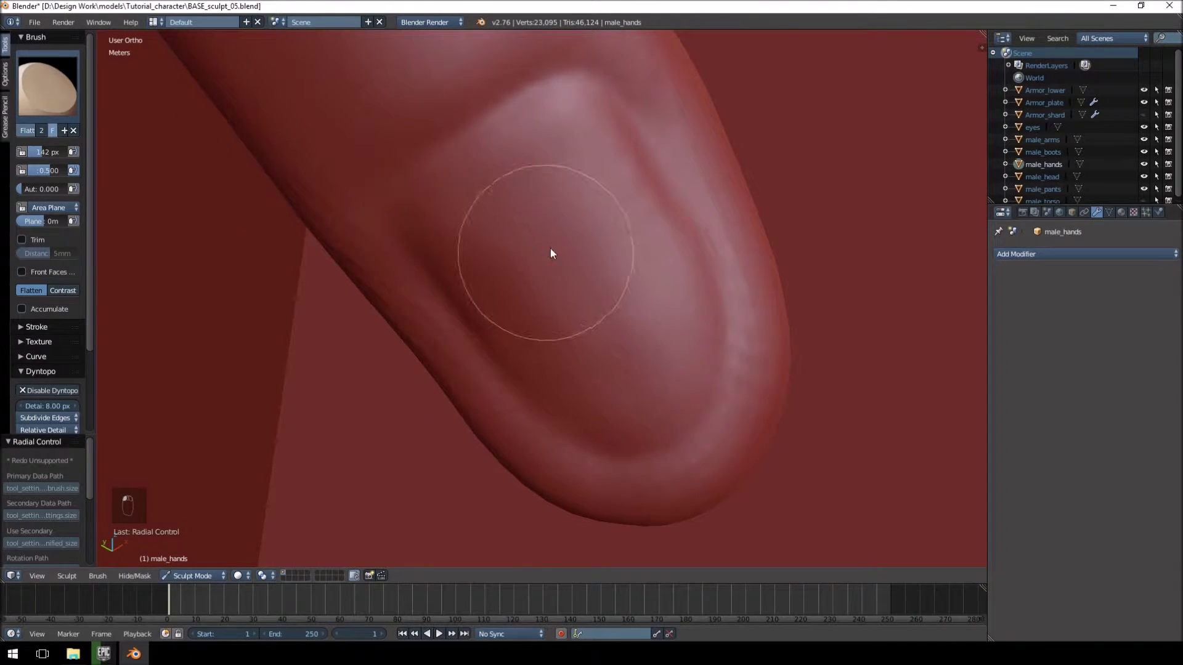
# Step: Orbit the view away from the fingertip and around the hand model
pyautogui.moveTo(552, 248); pyautogui.dragTo(612, 204)
pyautogui.middleClick(623, 199)
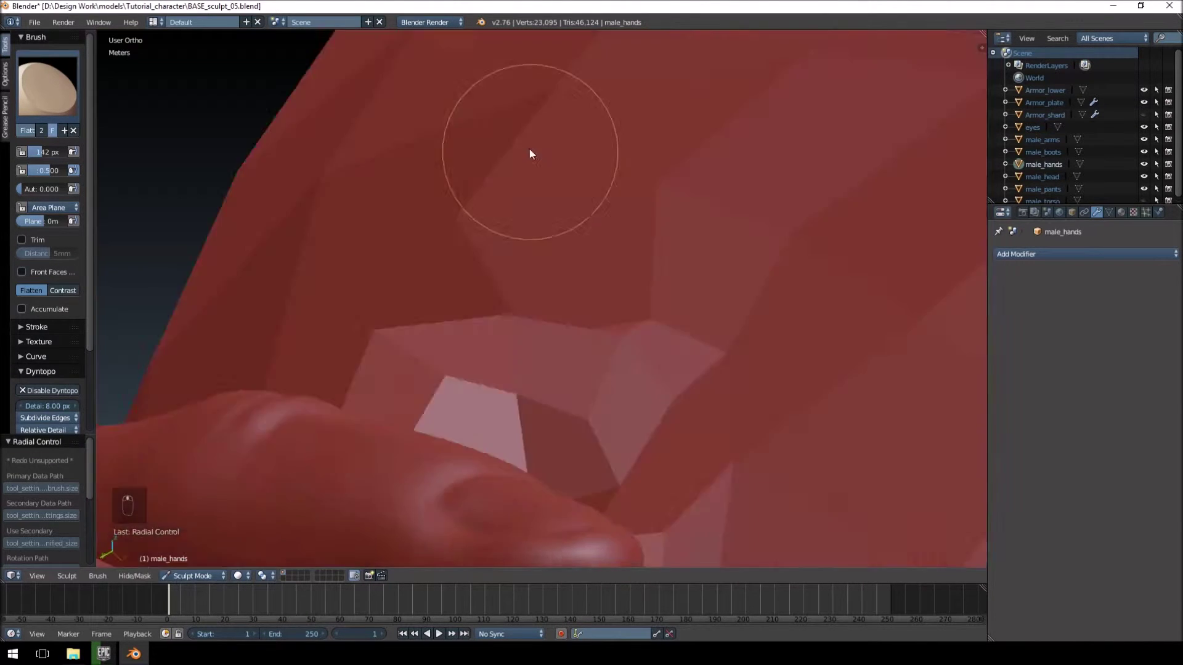
pyautogui.moveTo(455, 110); pyautogui.dragTo(492, 179)
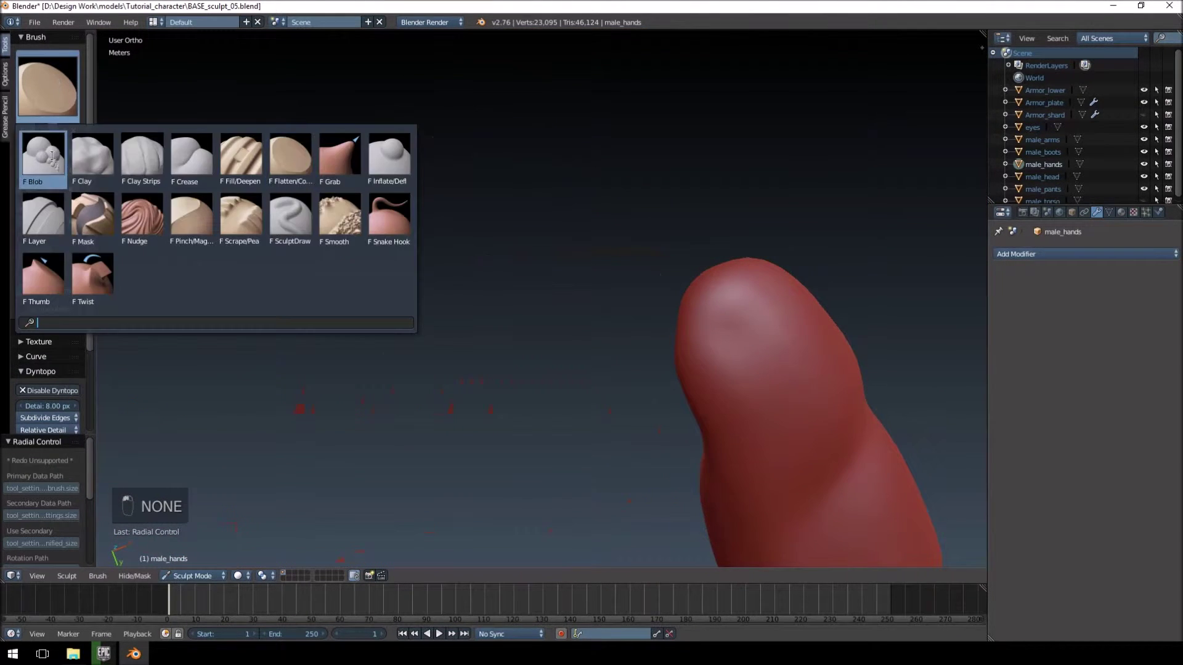
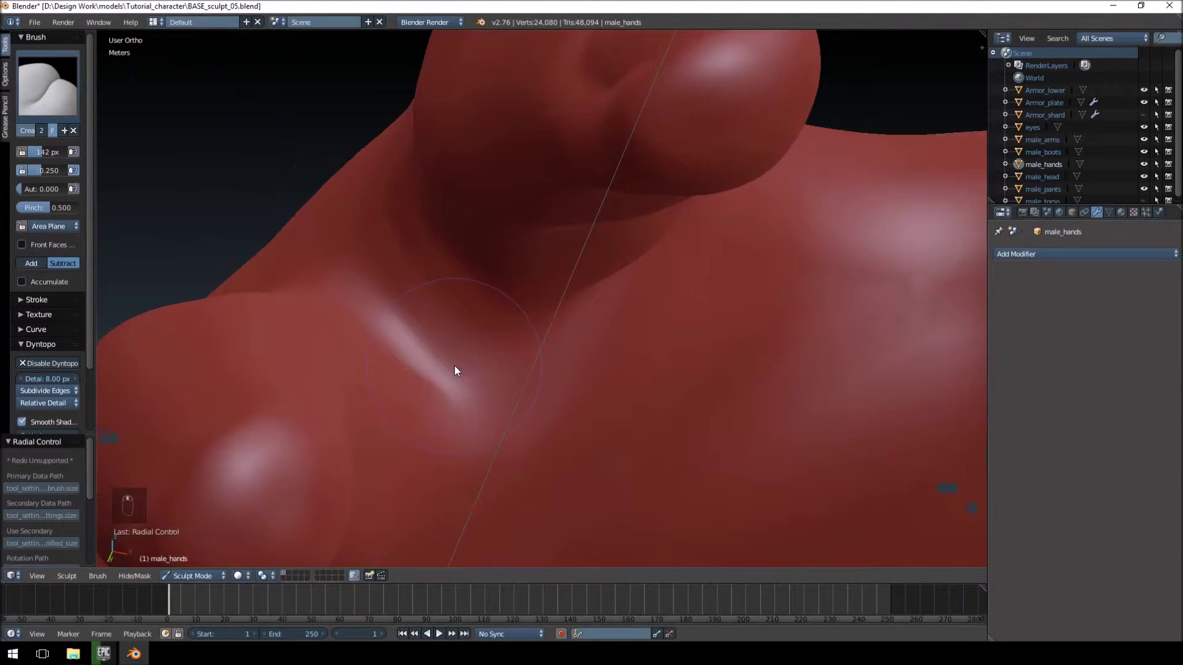
# Step: Deepen the groove on the hand and sculpt crease strokes across the back of the hand
pyautogui.moveTo(302, 271); pyautogui.dragTo(461, 263)
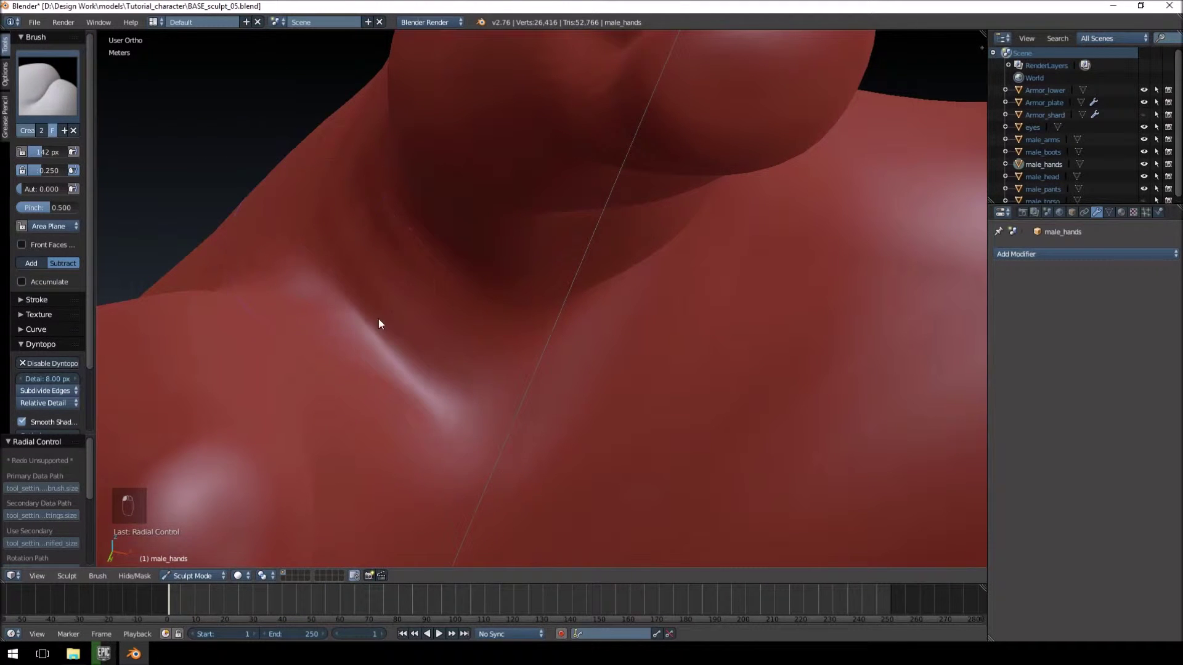
pyautogui.moveTo(405, 255); pyautogui.dragTo(468, 269)
pyautogui.moveTo(440, 422); pyautogui.dragTo(440, 420)
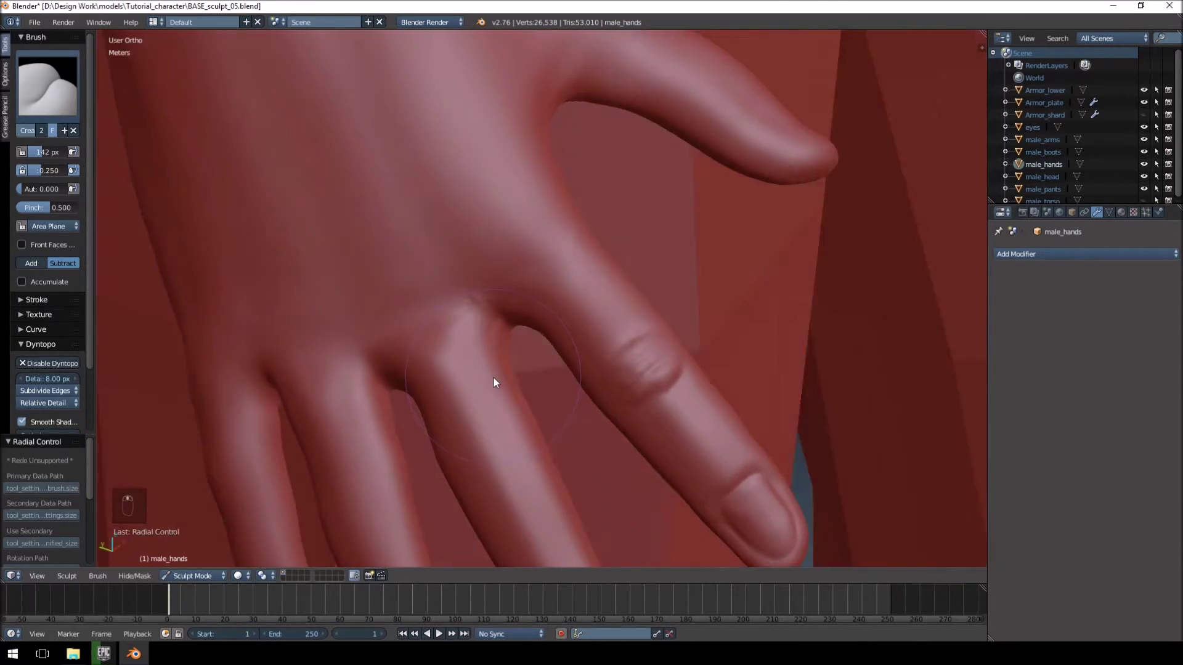
pyautogui.moveTo(465, 326); pyautogui.dragTo(570, 292)
pyautogui.moveTo(557, 287); pyautogui.dragTo(528, 384)
pyautogui.moveTo(500, 234); pyautogui.dragTo(496, 264)
pyautogui.middleClick(537, 237)
pyautogui.middleClick(543, 246)
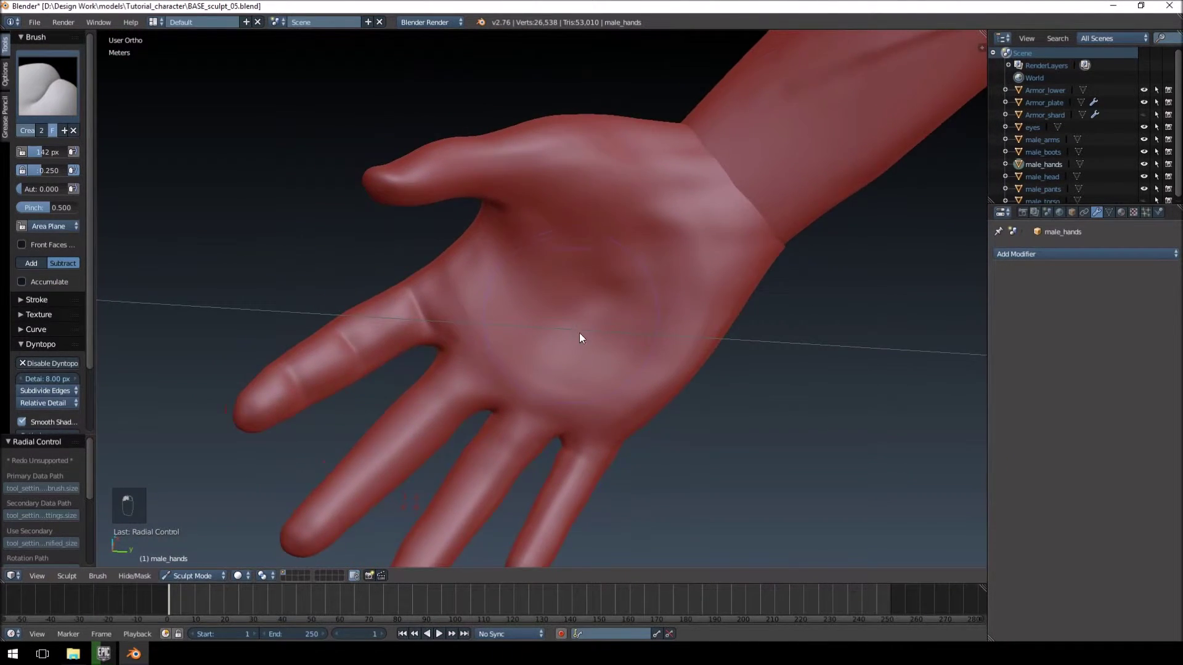
# Step: Carve the thumb-base crease and the main line across the middle of the palm with the Crease brush
pyautogui.press('f')
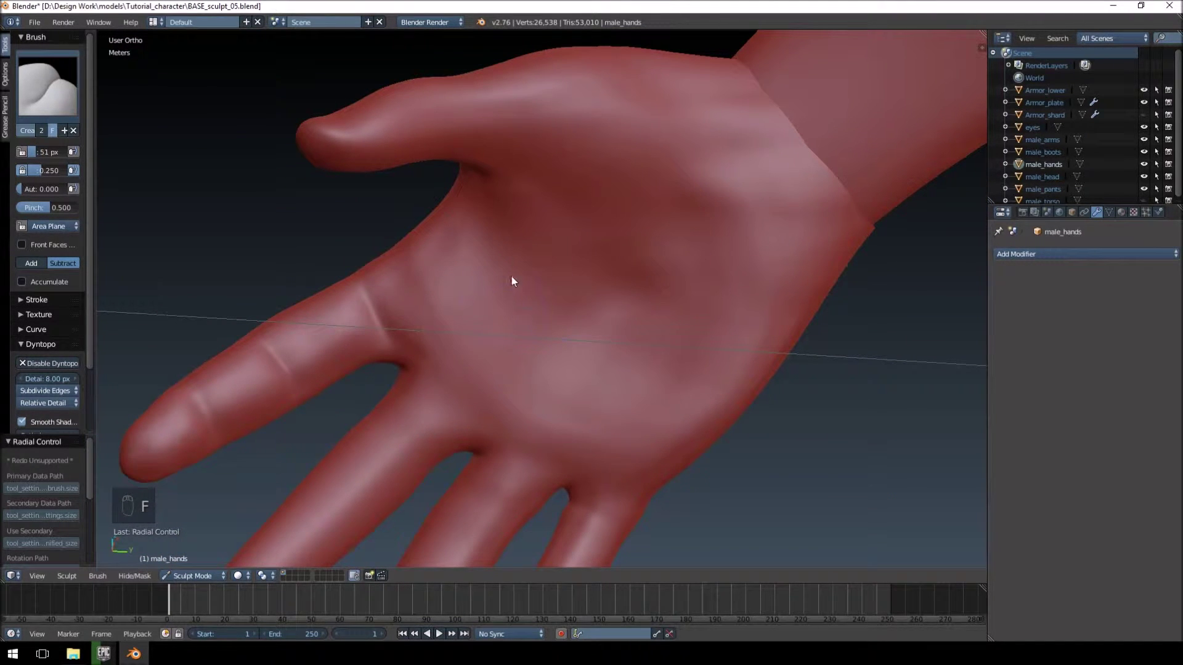
pyautogui.moveTo(443, 243); pyautogui.dragTo(628, 409)
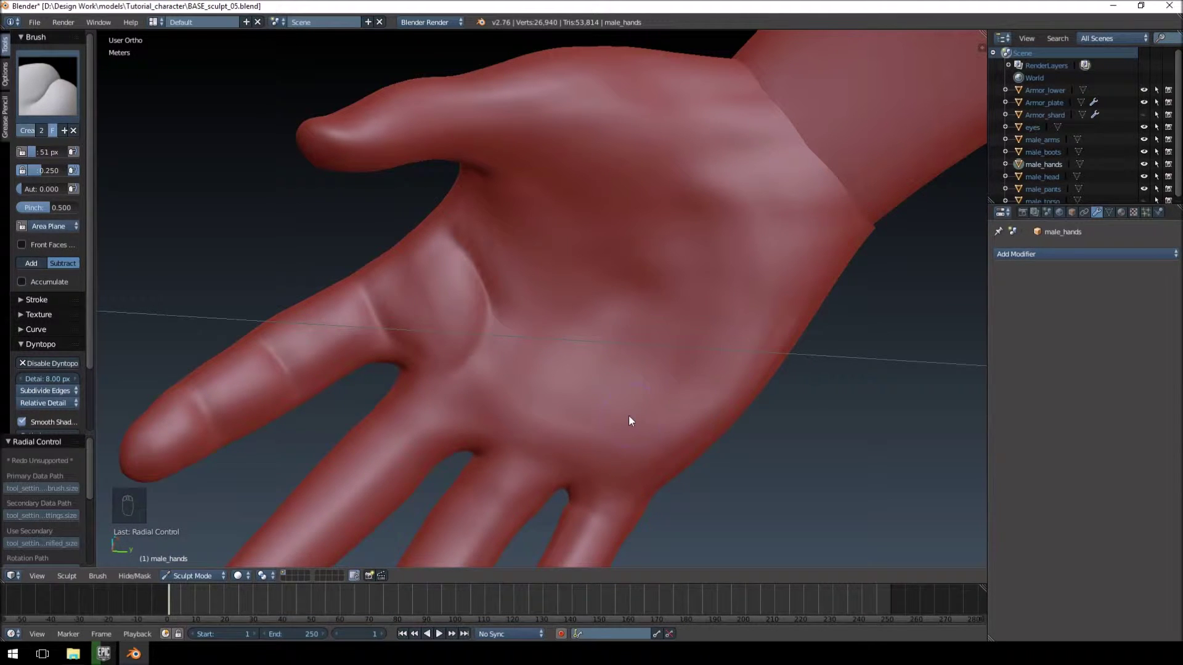
pyautogui.press('ctrl+z')
pyautogui.press('ctrl+z')
pyautogui.moveTo(521, 328); pyautogui.dragTo(715, 427)
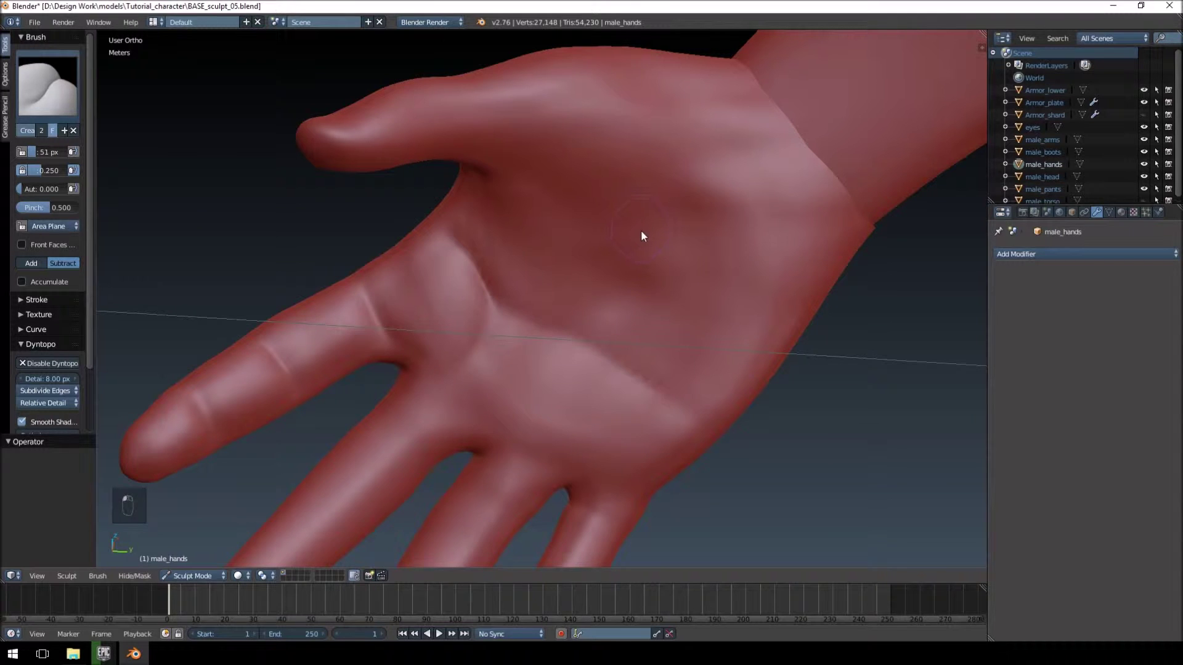
pyautogui.moveTo(603, 254); pyautogui.dragTo(648, 67)
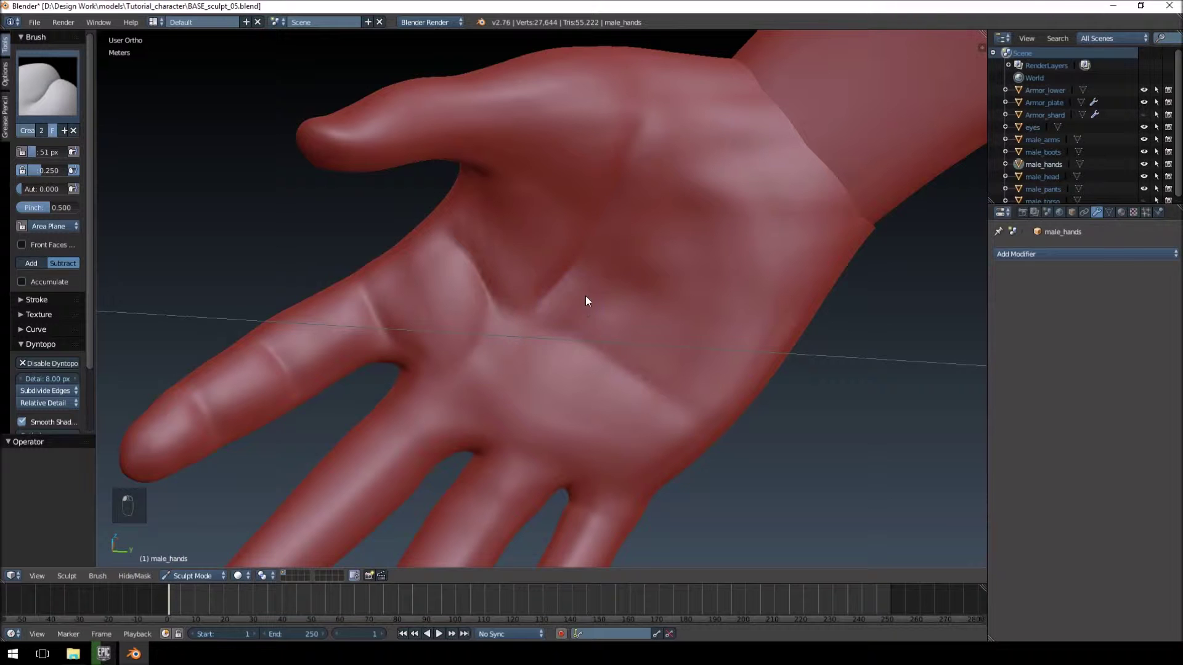
pyautogui.moveTo(539, 407); pyautogui.dragTo(509, 348)
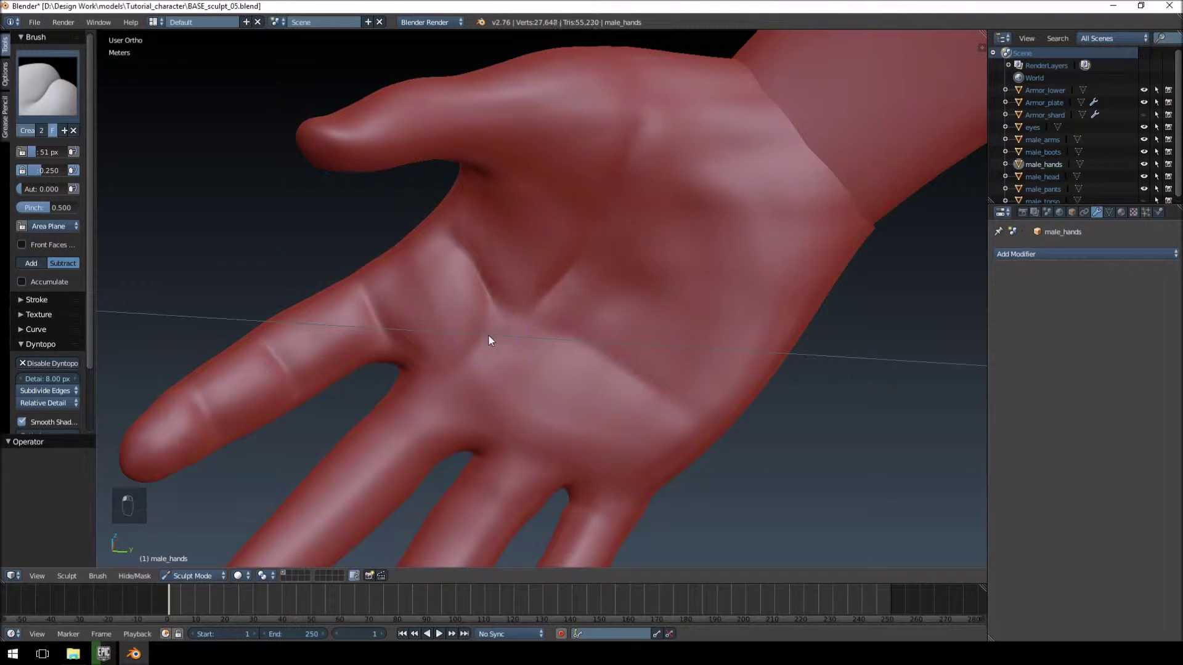
# Step: Sharpen where the palm creases meet with a finer brush, then ready smoothing
pyautogui.press('f')
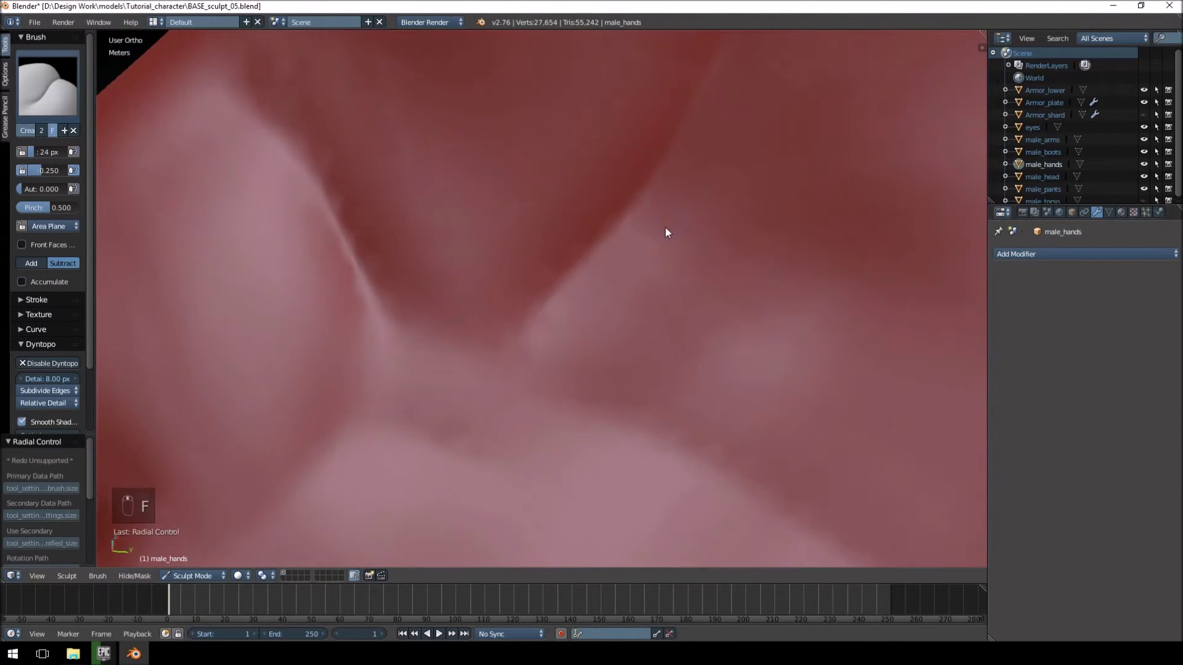
pyautogui.moveTo(654, 334); pyautogui.dragTo(599, 263)
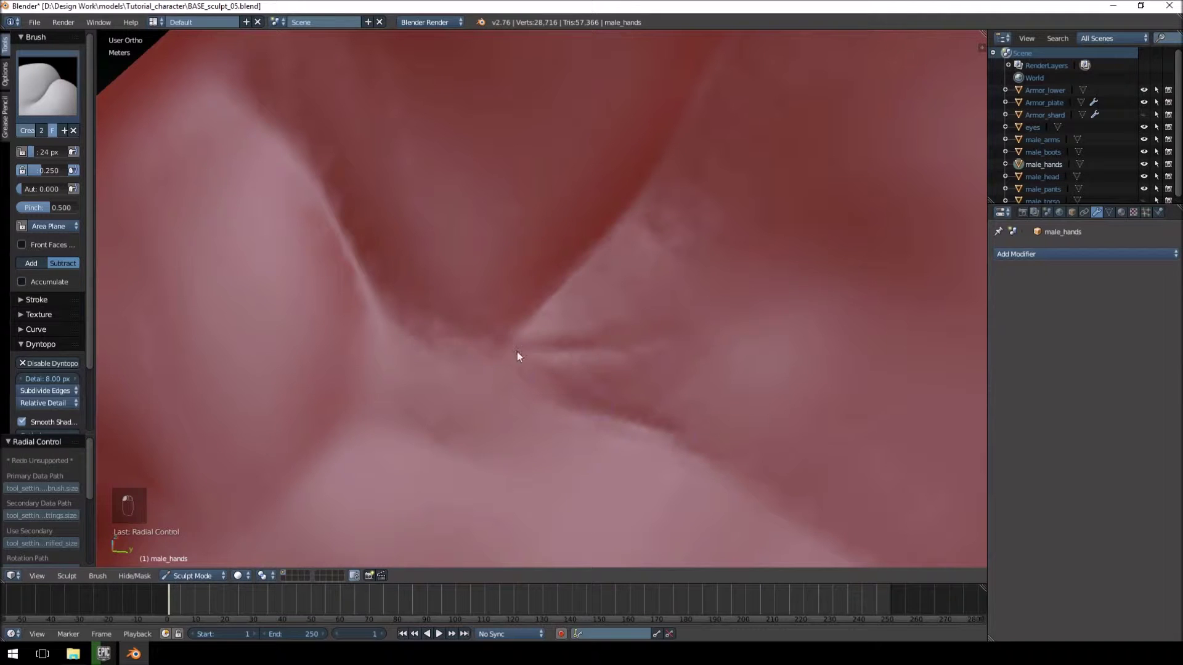
pyautogui.press('f')
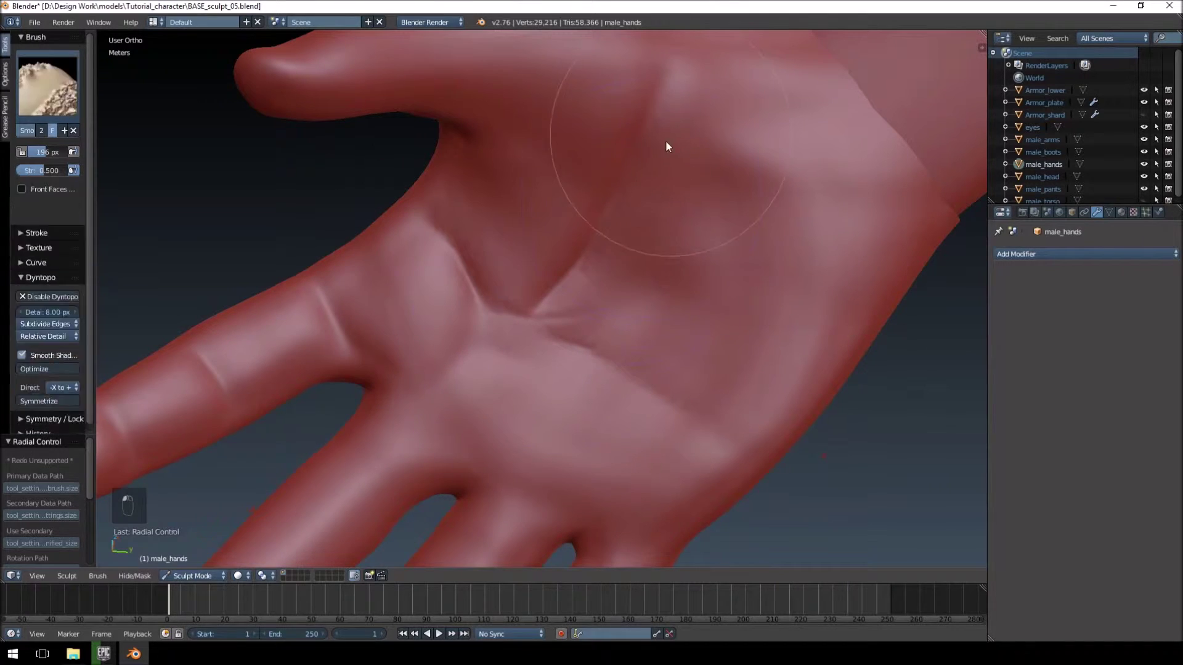
pyautogui.moveTo(519, 310); pyautogui.dragTo(564, 276)
pyautogui.click(582, 250)
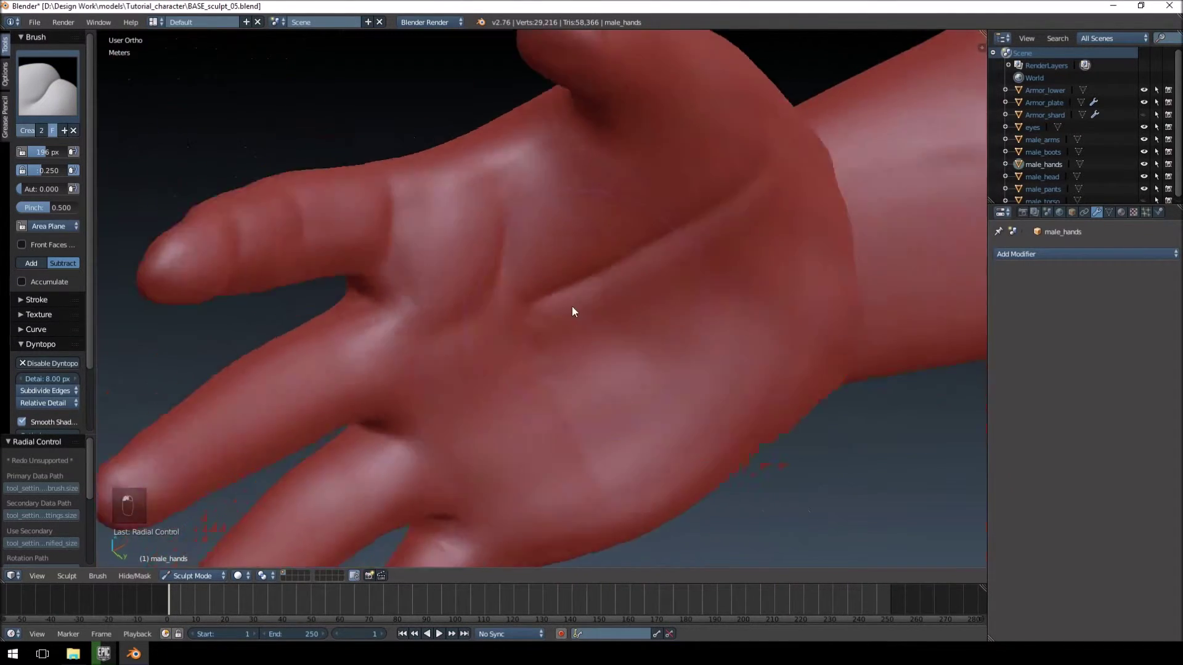
pyautogui.middleClick(516, 102)
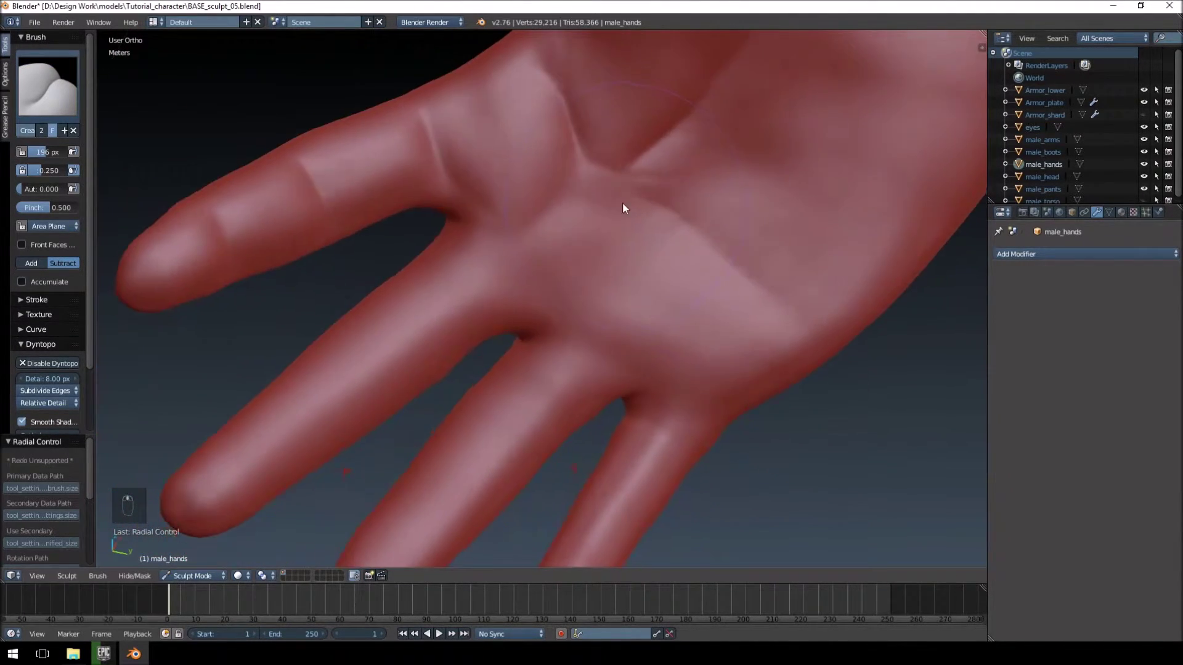
pyautogui.moveTo(576, 187); pyautogui.dragTo(877, 323)
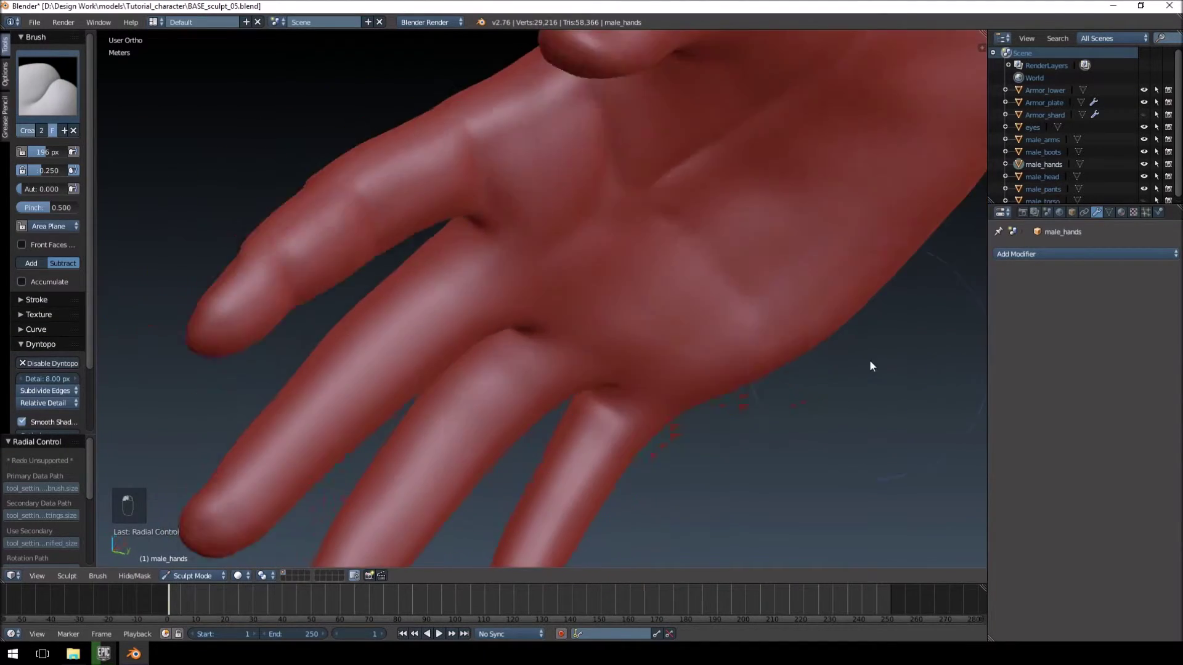
pyautogui.moveTo(595, 294); pyautogui.dragTo(501, 408)
pyautogui.moveTo(615, 284); pyautogui.dragTo(646, 315)
pyautogui.moveTo(624, 366); pyautogui.dragTo(583, 263)
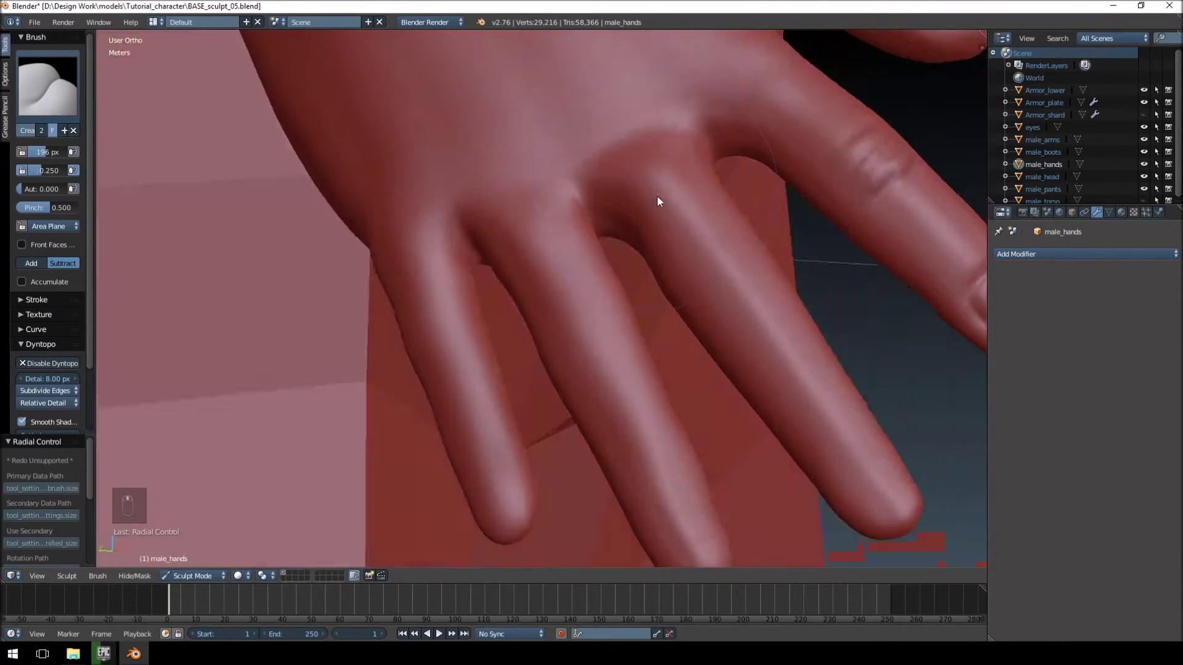
pyautogui.moveTo(590, 334); pyautogui.dragTo(564, 295)
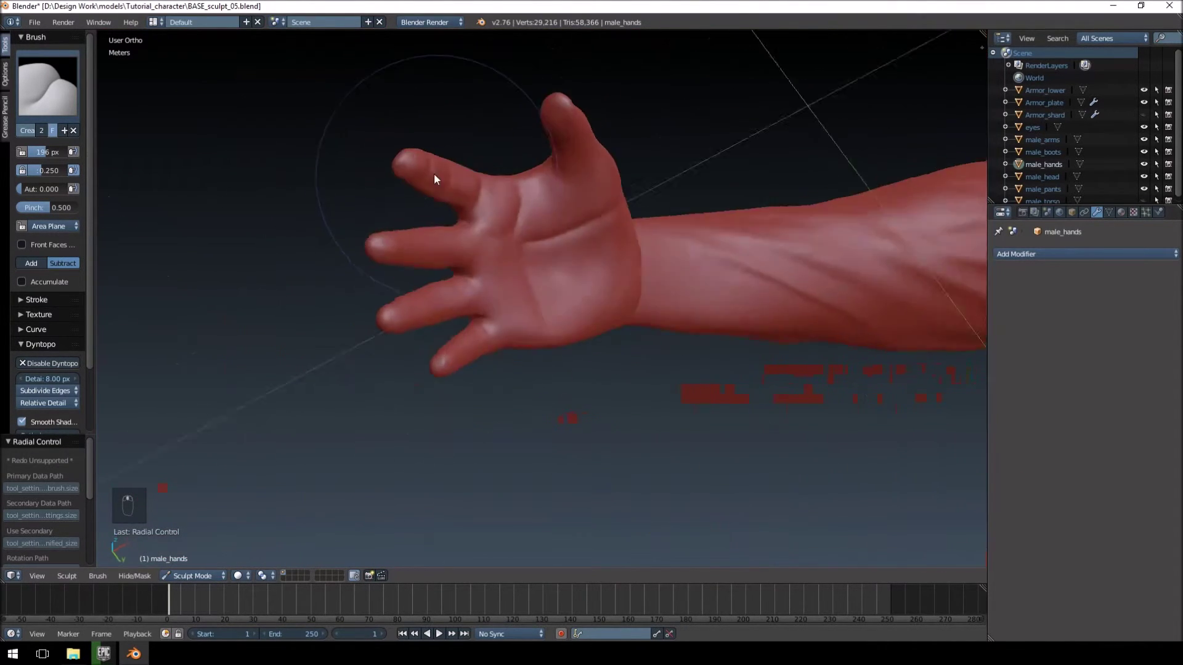
pyautogui.moveTo(604, 242); pyautogui.dragTo(676, 242)
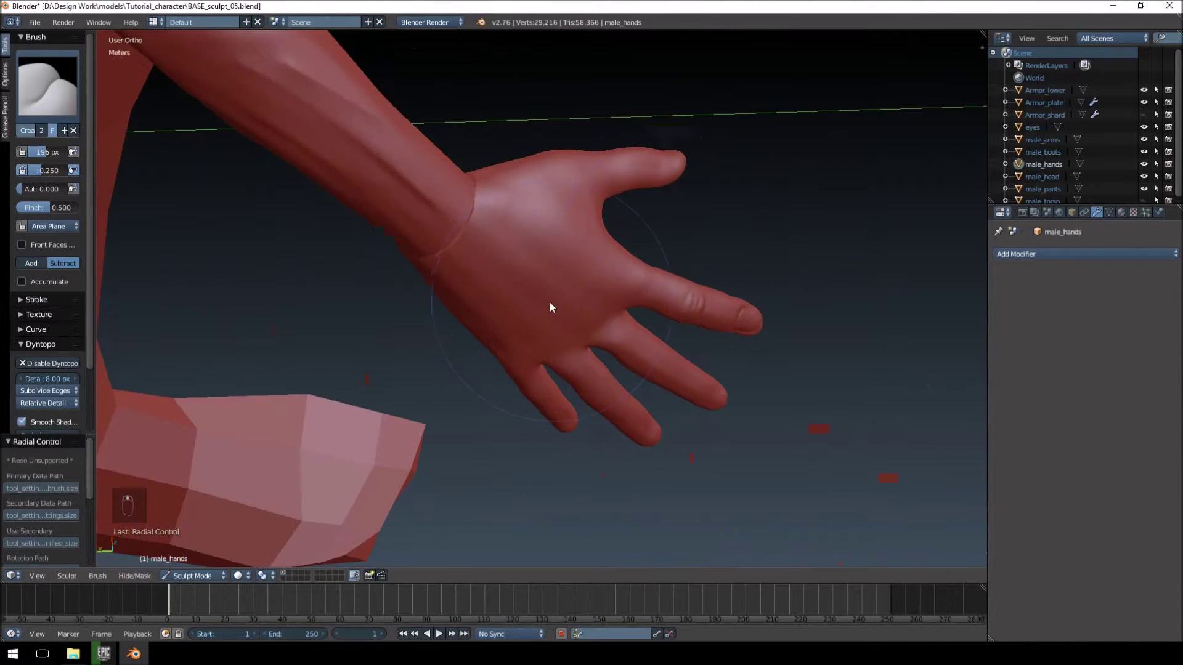
# Step: Carve and refine the raised edge of the padded strip diagonally across the back of the hand
pyautogui.press('f')
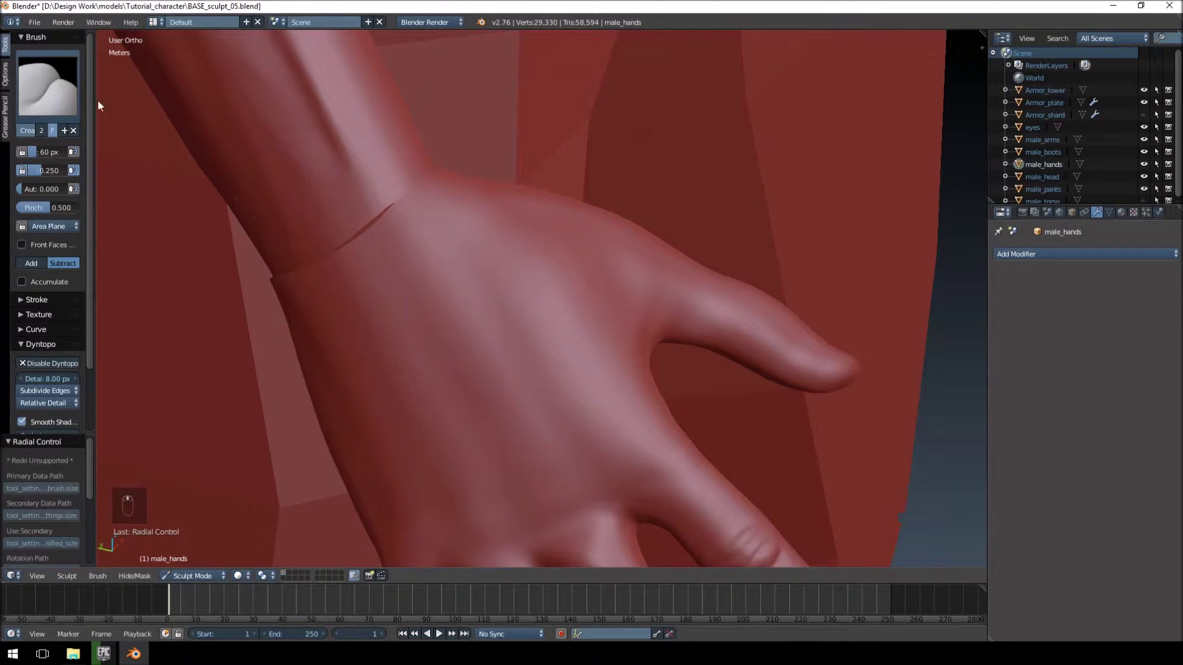
pyautogui.moveTo(503, 316); pyautogui.dragTo(529, 207)
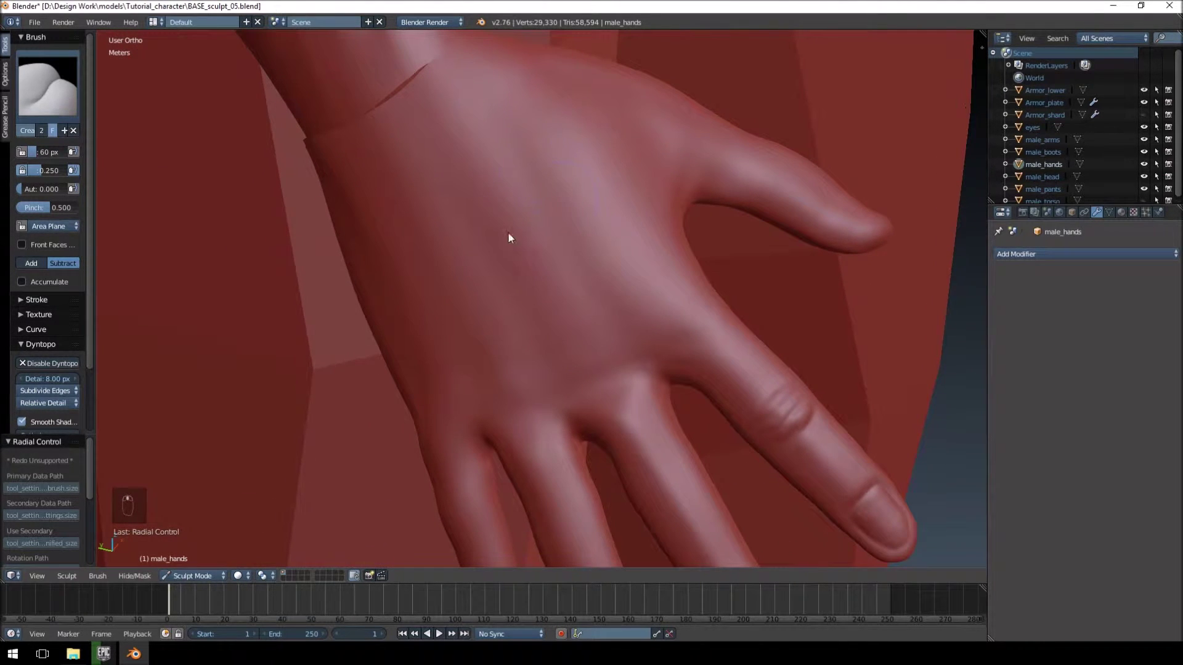
pyautogui.moveTo(517, 322); pyautogui.dragTo(525, 329)
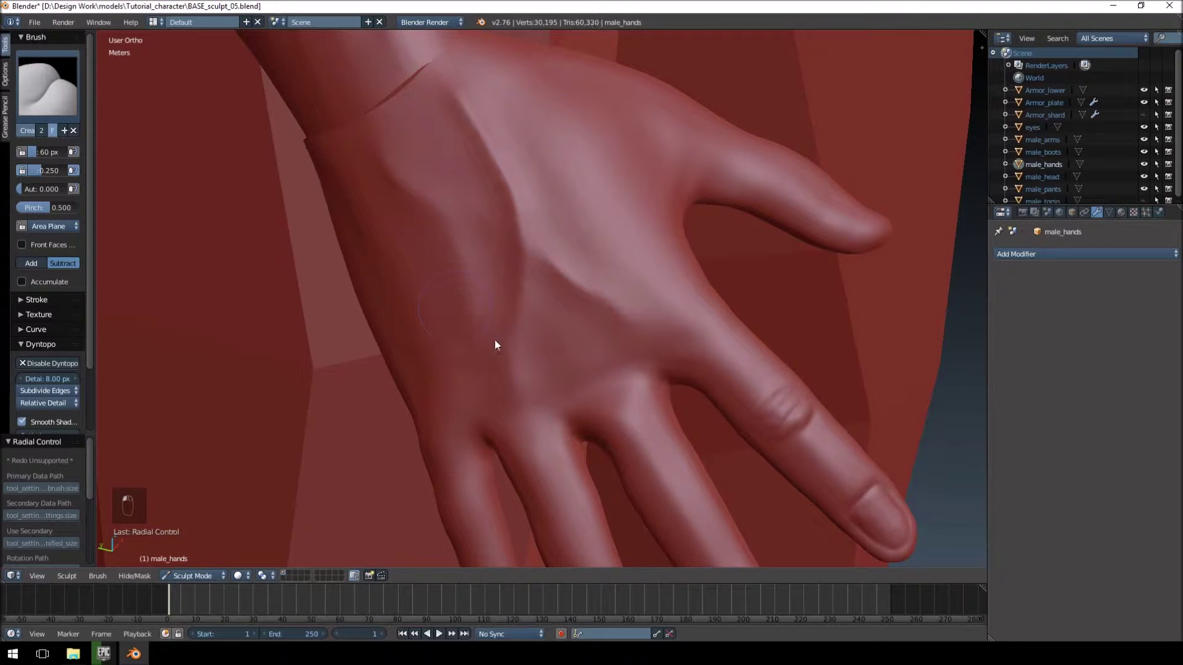
pyautogui.moveTo(629, 198); pyautogui.dragTo(596, 225)
pyautogui.press('f')
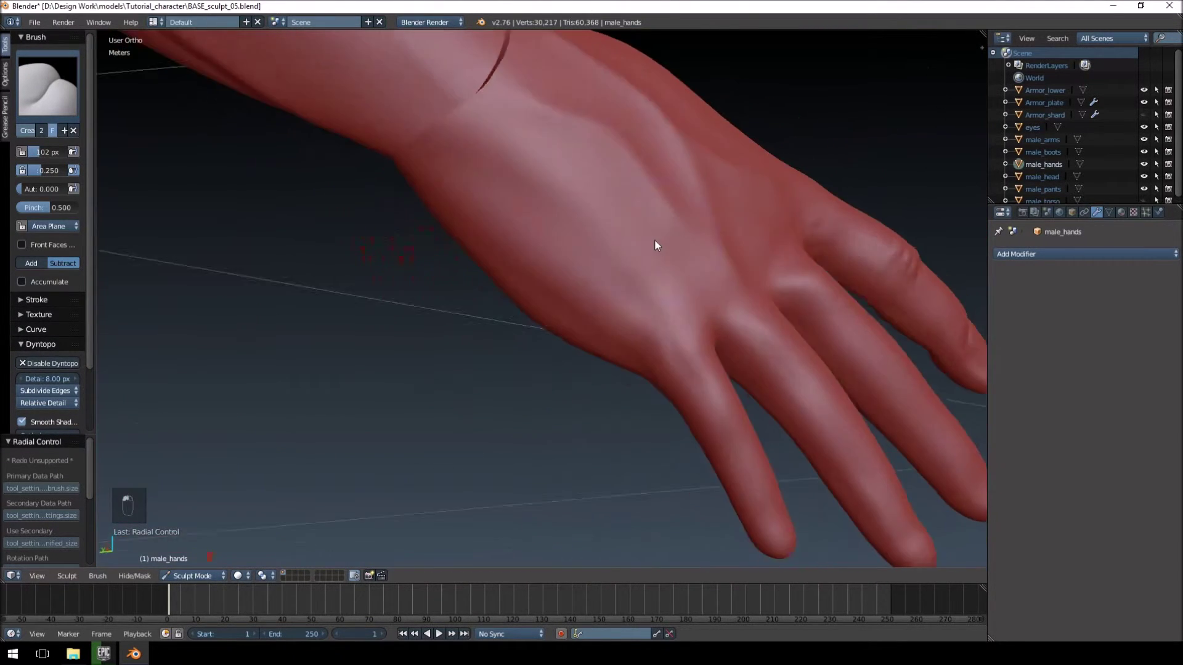
# Step: Open the sculpt brush selector while orbiting to a close view of the fingers
pyautogui.click(573, 252)
pyautogui.moveTo(561, 275); pyautogui.dragTo(528, 285)
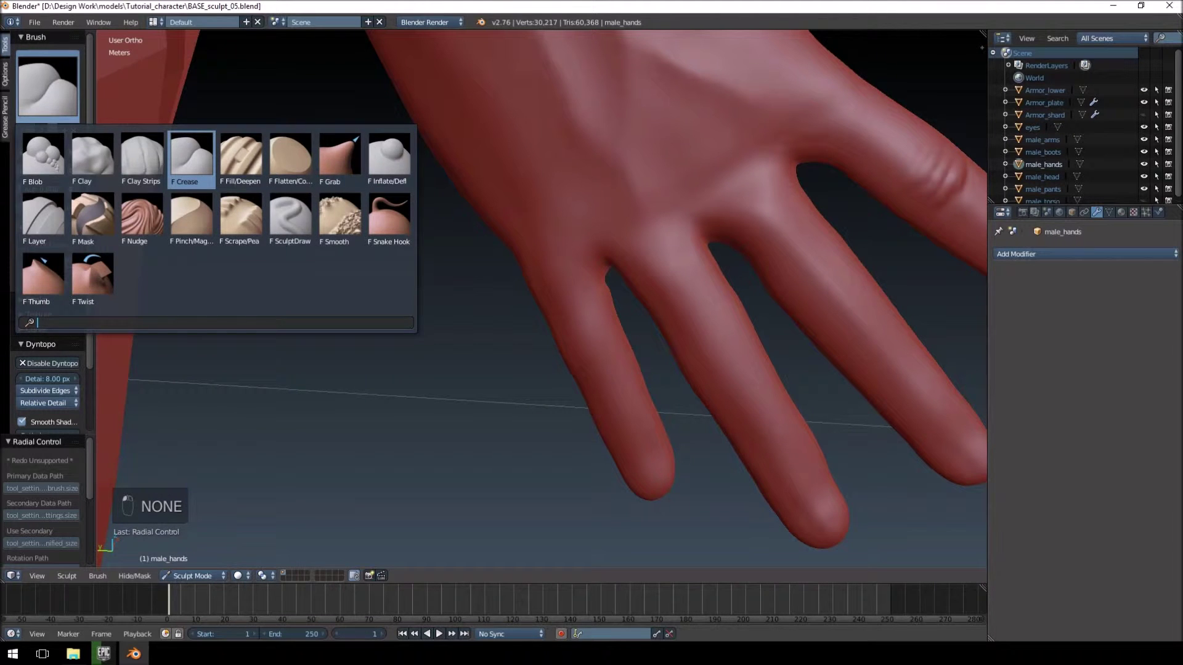
# Step: With a small Crease brush, score a first glove-edge groove across the finger and undo it
pyautogui.click(574, 289)
pyautogui.moveTo(588, 307); pyautogui.dragTo(573, 317)
pyautogui.press('f')
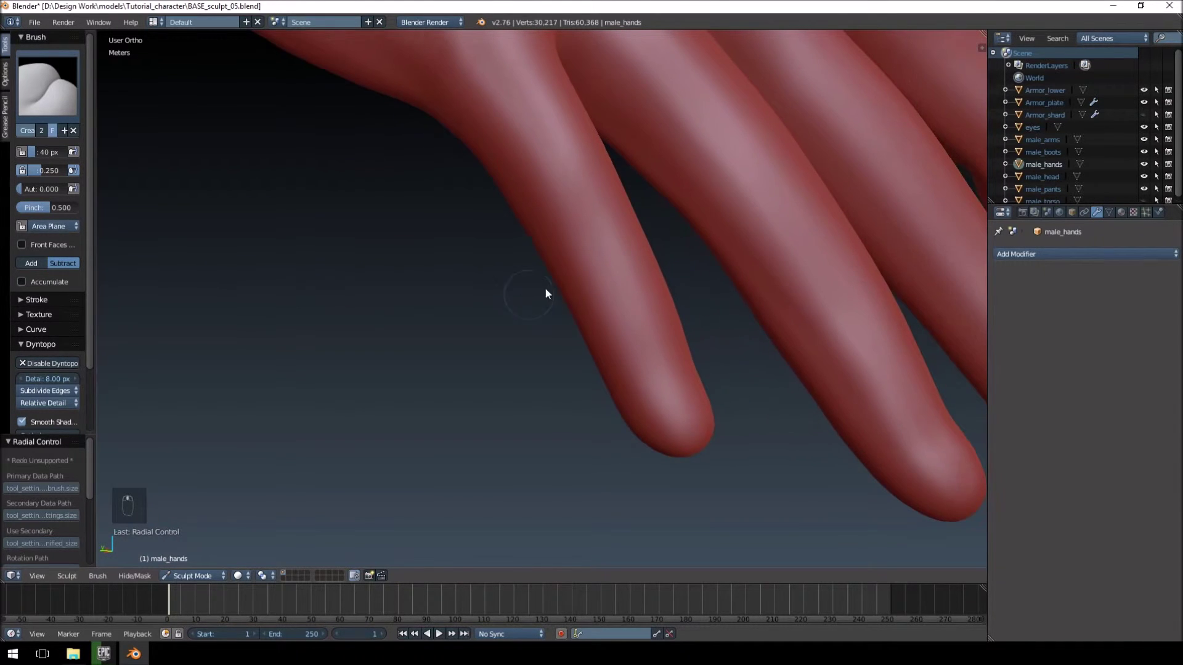
pyautogui.moveTo(640, 273); pyautogui.dragTo(583, 295)
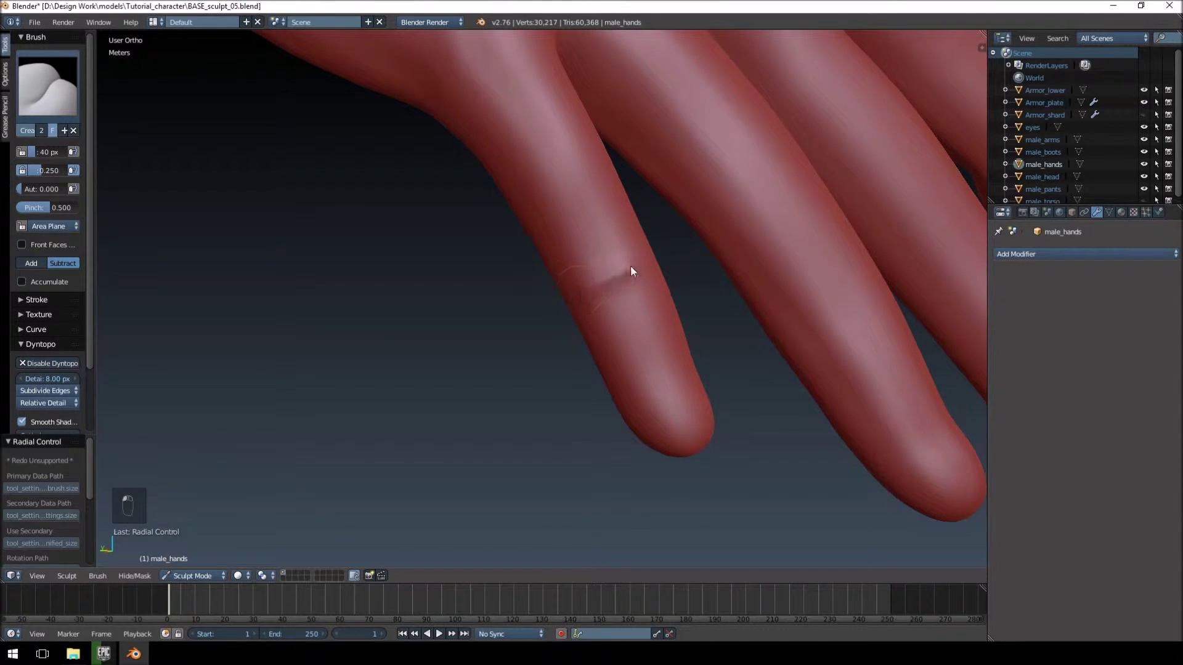
pyautogui.moveTo(621, 277); pyautogui.dragTo(667, 241)
pyautogui.press('ctrl+z')
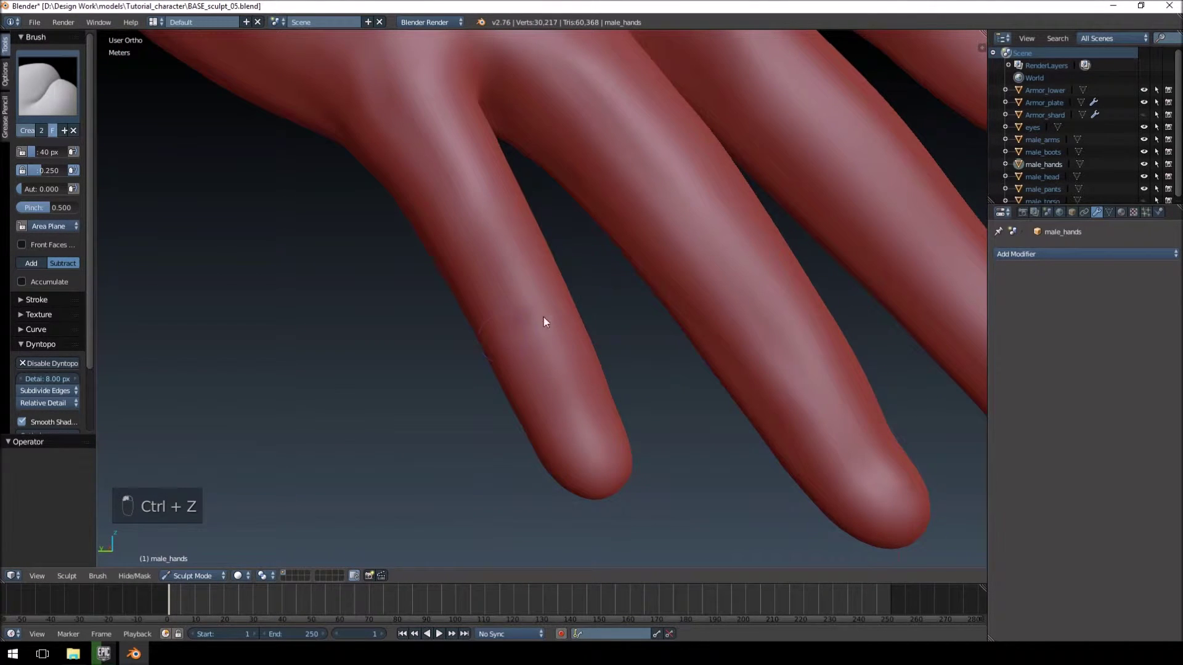
pyautogui.moveTo(888, 319); pyautogui.dragTo(744, 334)
# Step: Carve the glove-edge groove all the way around the finger near its tip and deepen the ring
pyautogui.click(698, 340)
pyautogui.moveTo(621, 348); pyautogui.dragTo(556, 337)
pyautogui.moveTo(362, 358); pyautogui.dragTo(172, 317)
pyautogui.moveTo(671, 300); pyautogui.dragTo(725, 321)
pyautogui.click(739, 336)
pyautogui.moveTo(286, 326); pyautogui.dragTo(266, 320)
pyautogui.moveTo(291, 319); pyautogui.dragTo(424, 274)
pyautogui.moveTo(429, 356); pyautogui.dragTo(509, 283)
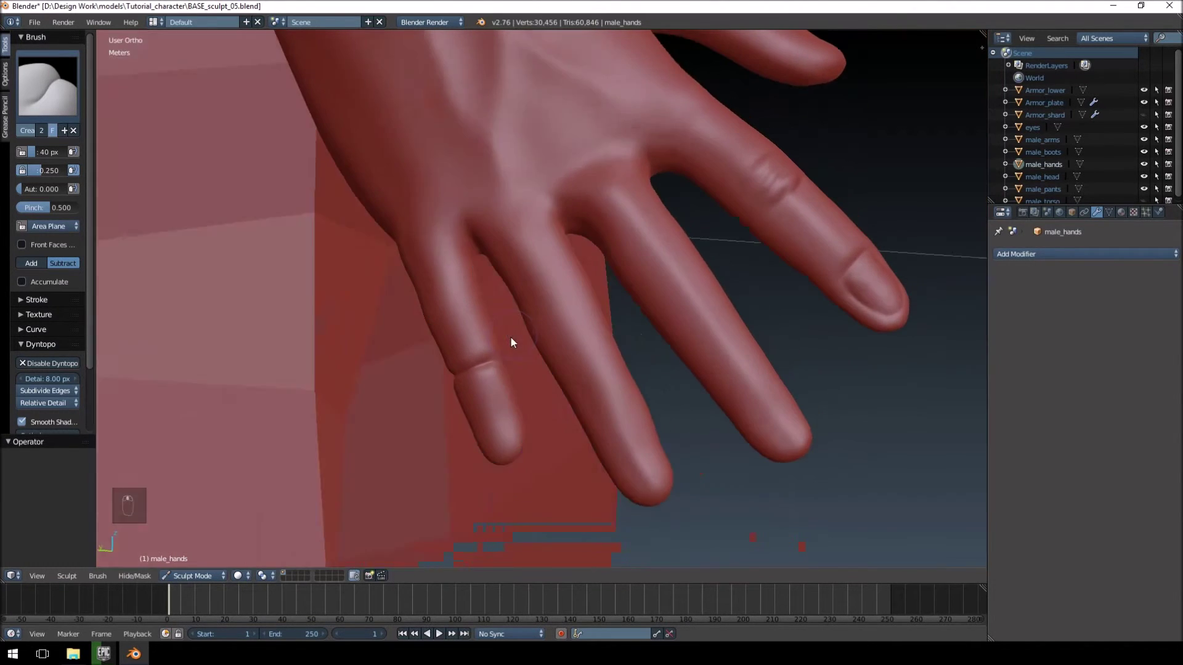
pyautogui.moveTo(496, 371); pyautogui.dragTo(537, 277)
# Step: With a larger Blob brush, build up the raised glove-edge ridge around the finger
pyautogui.press('f')
pyautogui.press('1')
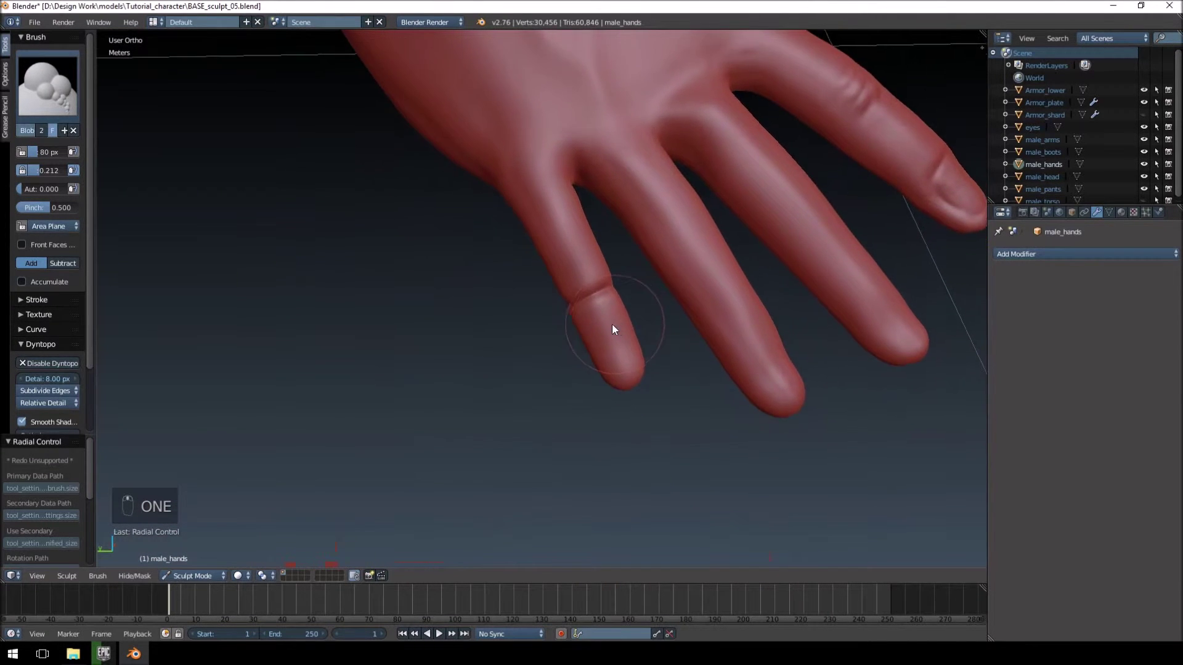
pyautogui.press('f')
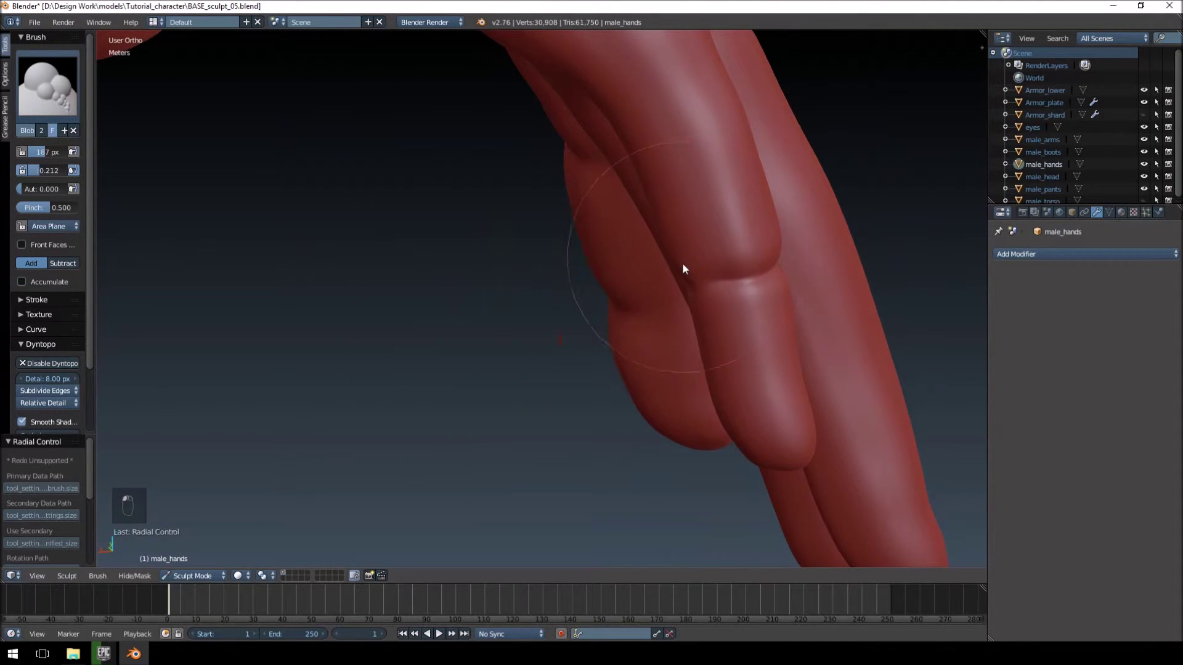
pyautogui.moveTo(837, 220); pyautogui.dragTo(826, 260)
pyautogui.moveTo(537, 338); pyautogui.dragTo(560, 340)
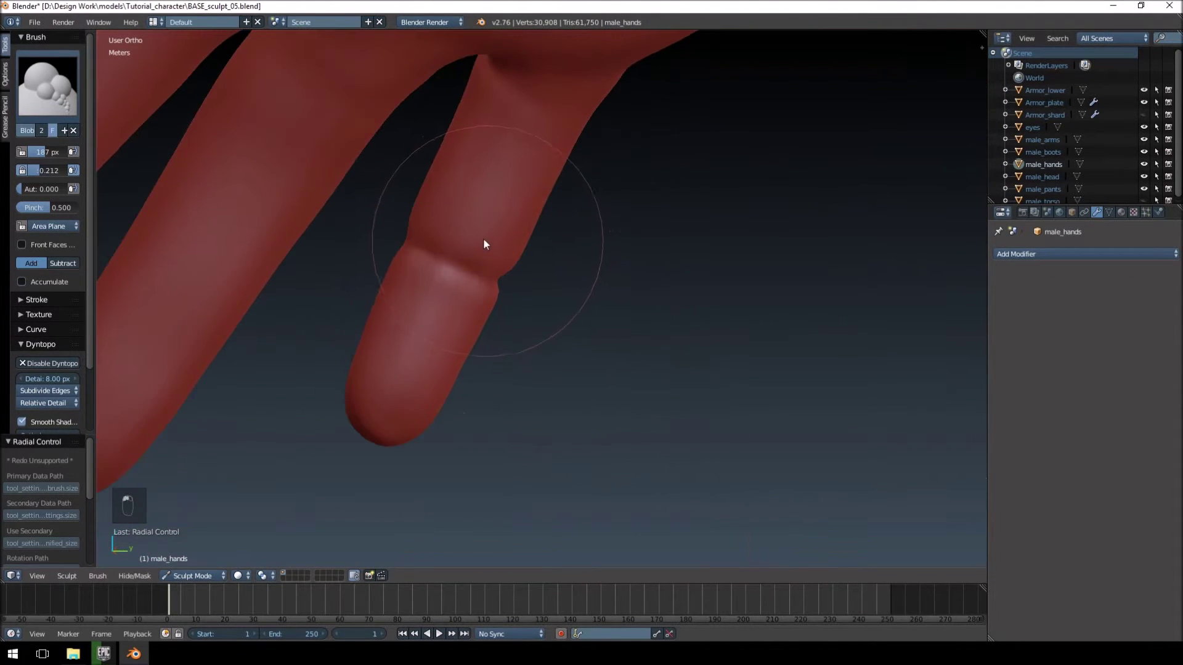
pyautogui.moveTo(648, 285); pyautogui.dragTo(718, 311)
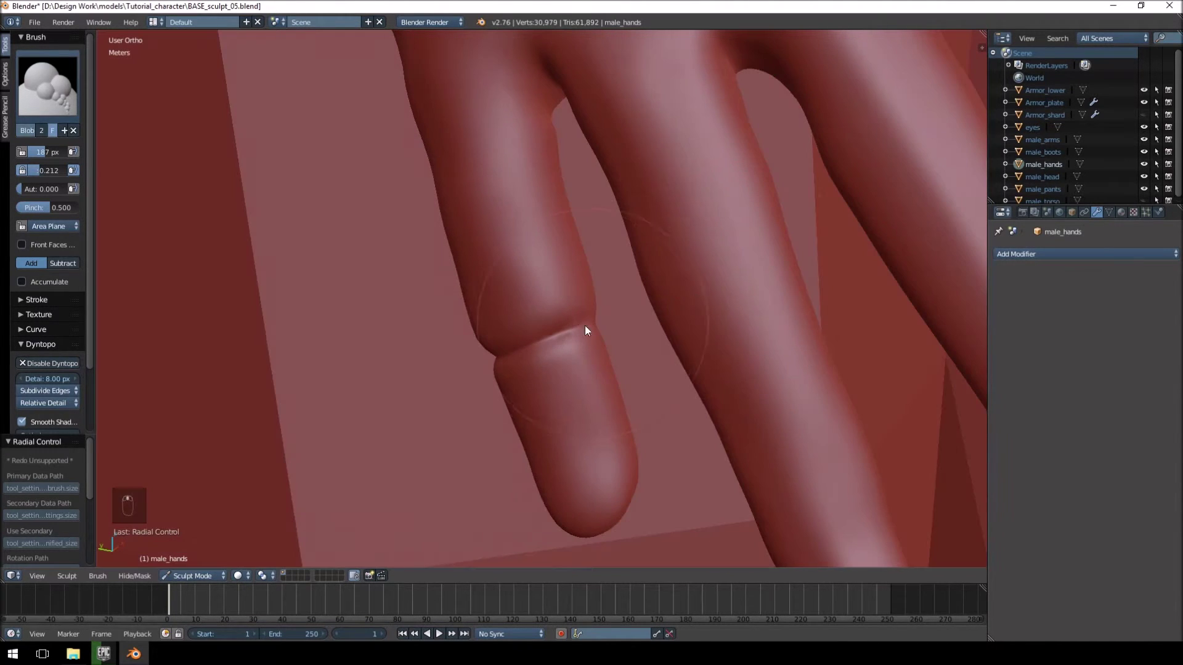
pyautogui.moveTo(586, 295); pyautogui.dragTo(556, 300)
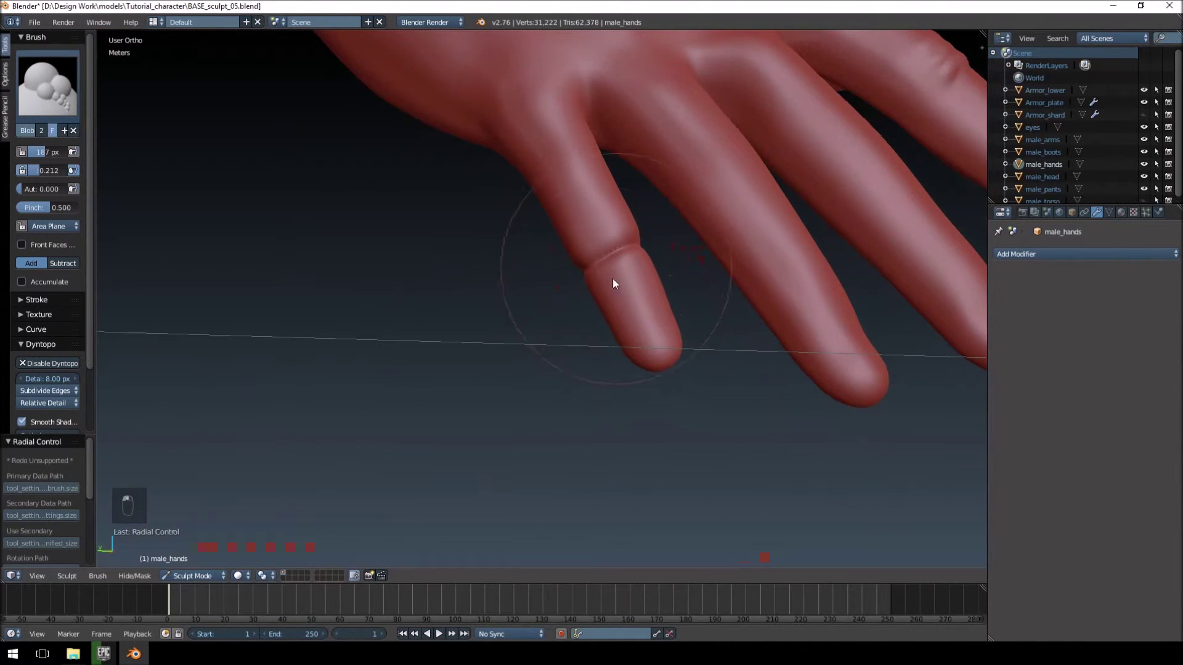
# Step: Smooth the bumpy glove-edge ridge with a smaller stroke, checking it from another angle
pyautogui.press('f')
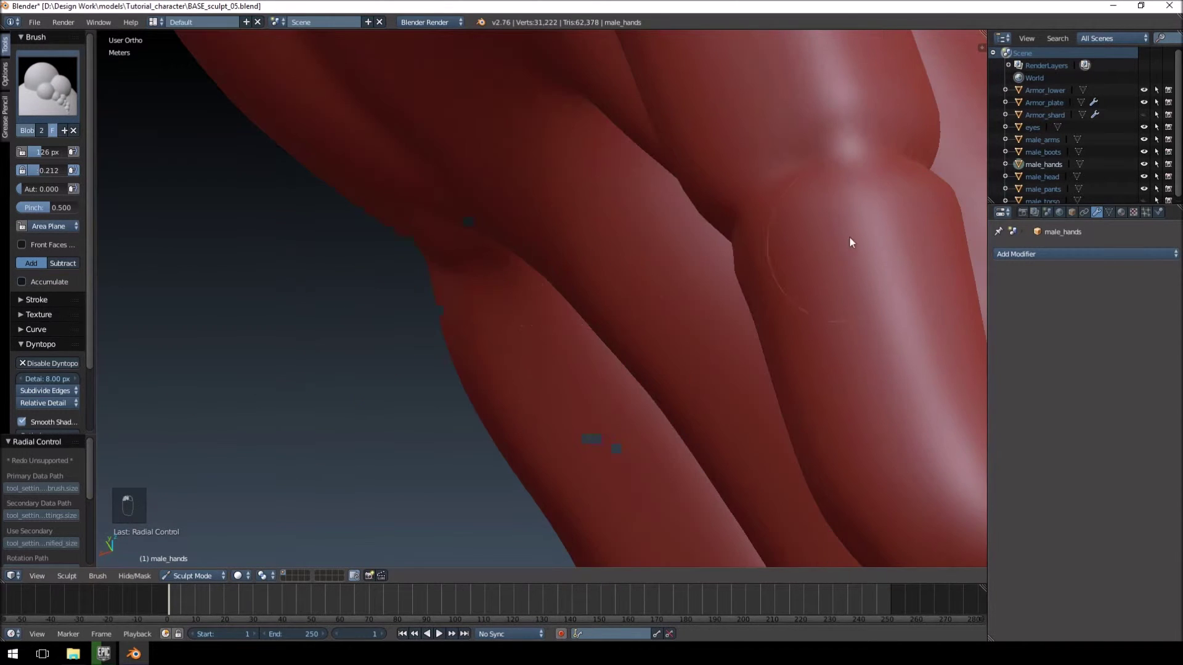
pyautogui.click(437, 256)
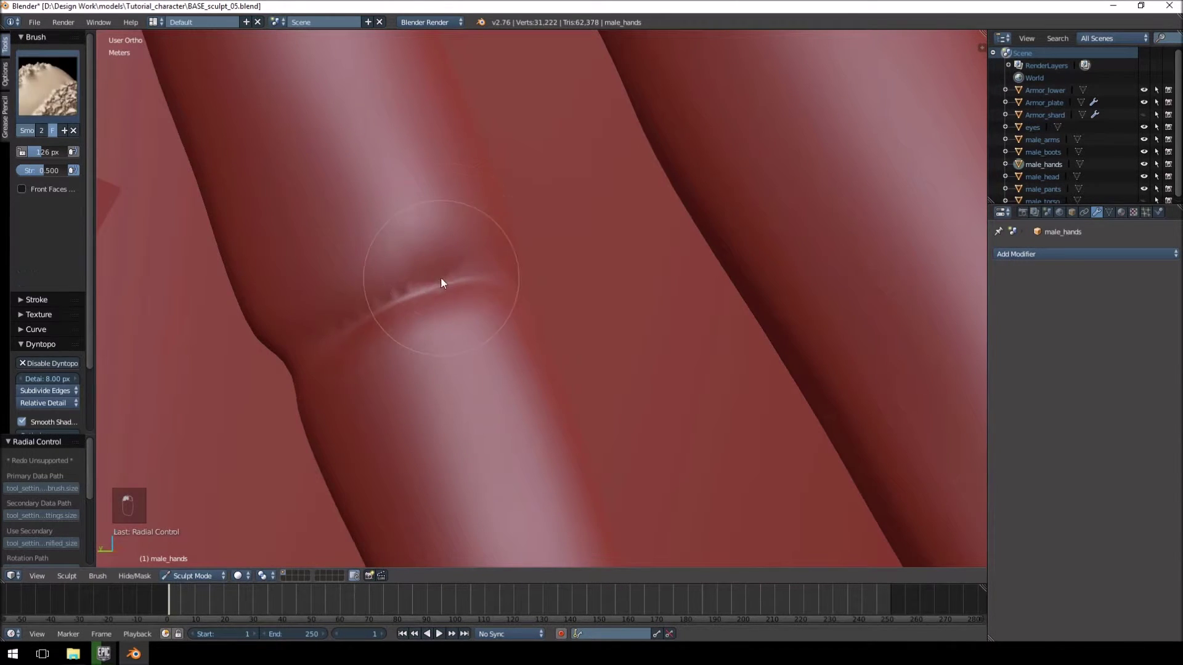
pyautogui.moveTo(280, 286); pyautogui.dragTo(215, 287)
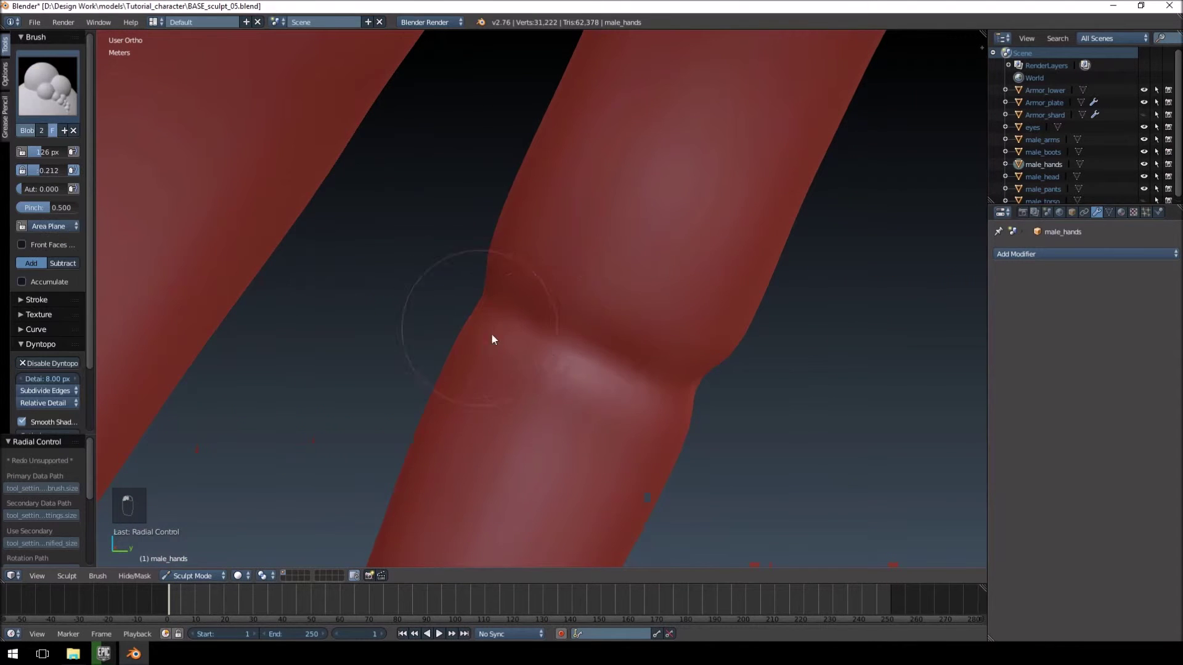
pyautogui.click(710, 372)
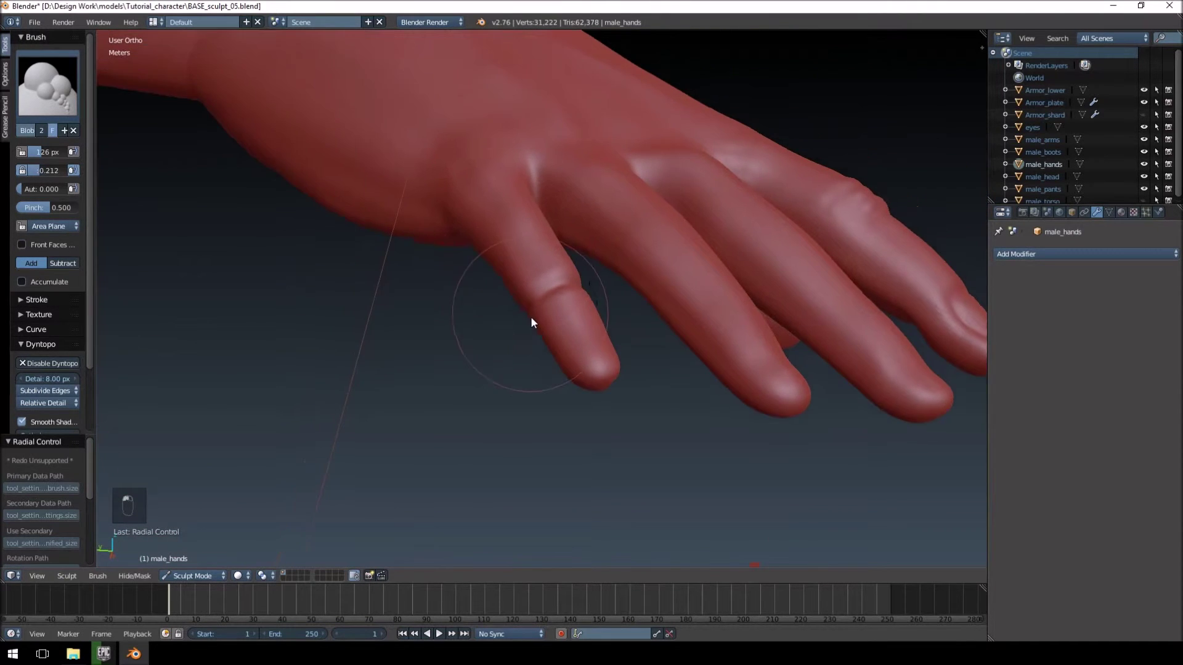
# Step: With a reduced Crease brush in Subtract mode, carve a crisp crease along the finger's glove edge
pyautogui.press('6')
pyautogui.press('5')
pyautogui.press('4')
pyautogui.press('f')
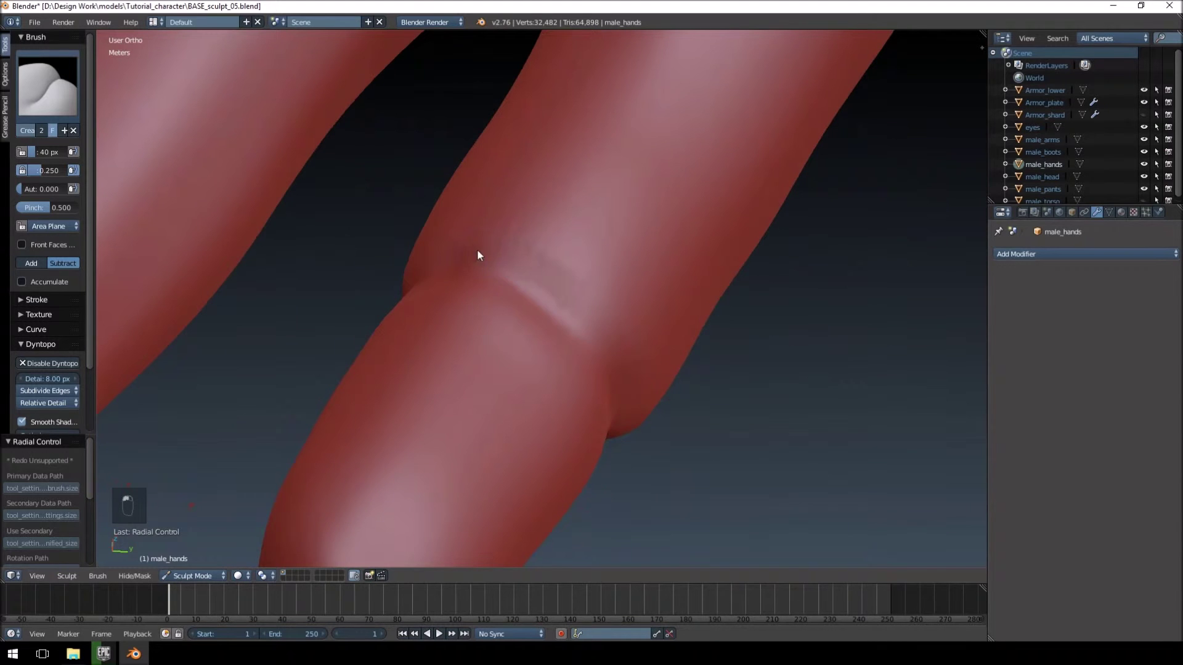
pyautogui.moveTo(518, 335); pyautogui.dragTo(548, 275)
pyautogui.moveTo(519, 270); pyautogui.dragTo(476, 266)
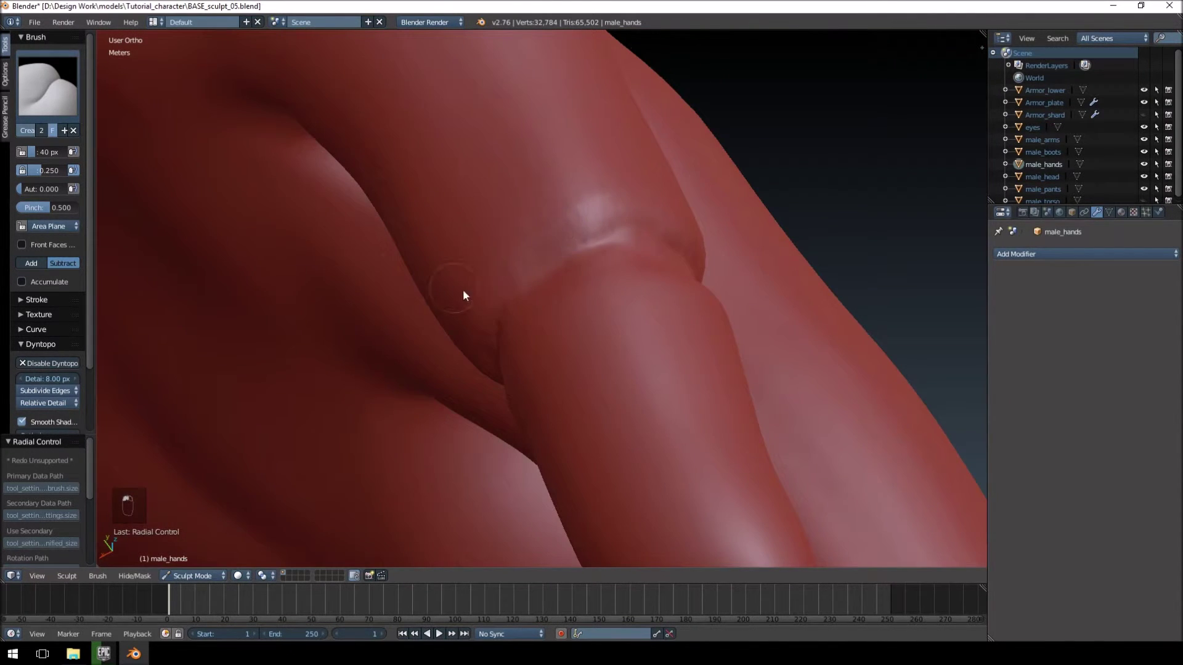
pyautogui.moveTo(509, 308); pyautogui.dragTo(457, 382)
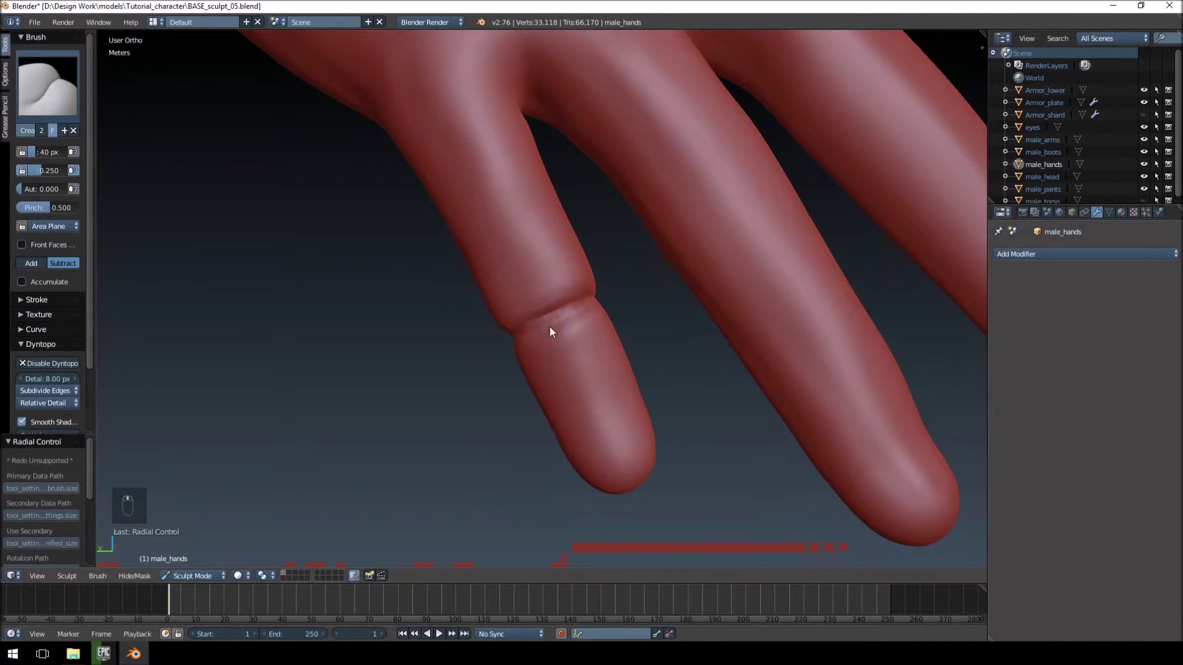
# Step: Inspect the creased glove edge from the side and around the fingertip
pyautogui.moveTo(567, 324); pyautogui.dragTo(562, 338)
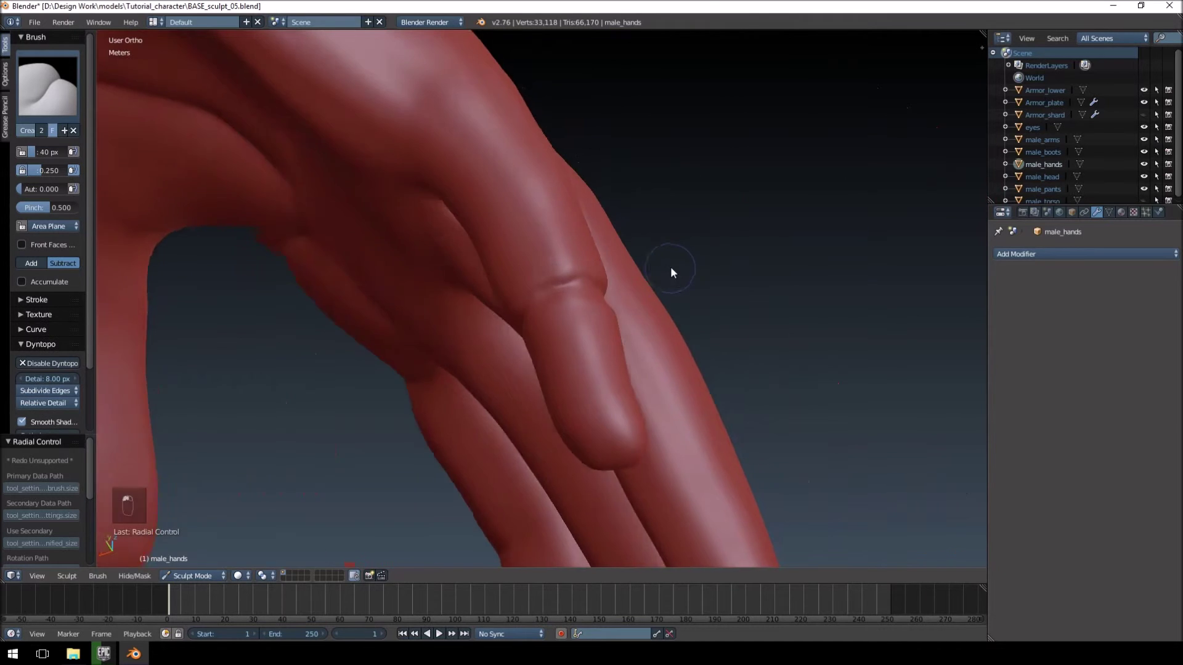
pyautogui.middleClick(655, 276)
pyautogui.moveTo(725, 261); pyautogui.dragTo(582, 282)
pyautogui.moveTo(576, 279); pyautogui.dragTo(580, 319)
pyautogui.middleClick(507, 351)
pyautogui.middleClick(492, 439)
pyautogui.click(589, 268)
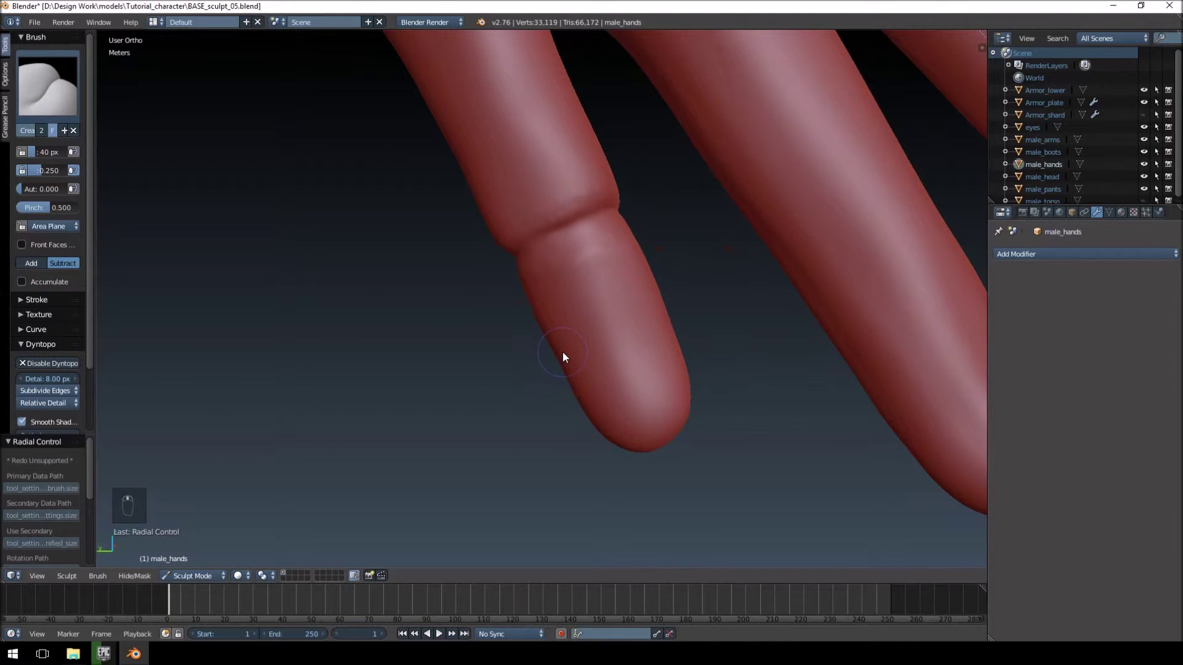
# Step: Carve a small crease below the cuff, then frame the whole back of the hand
pyautogui.moveTo(630, 310); pyautogui.dragTo(582, 344)
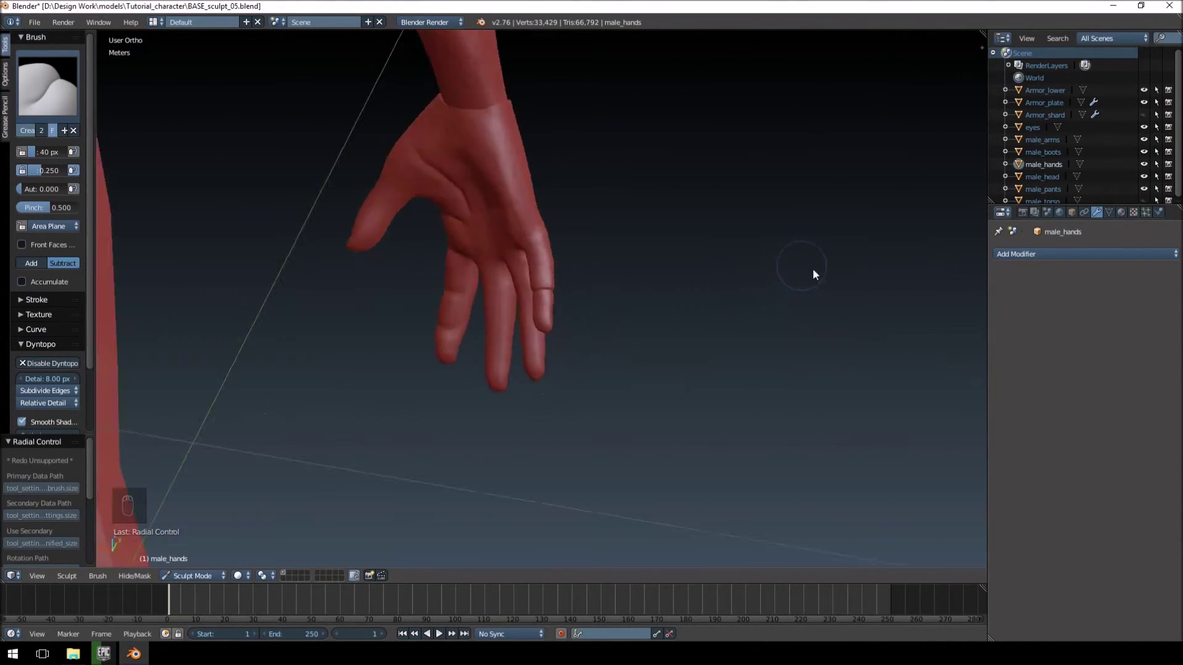
pyautogui.moveTo(863, 290); pyautogui.dragTo(804, 279)
pyautogui.moveTo(771, 277); pyautogui.dragTo(553, 225)
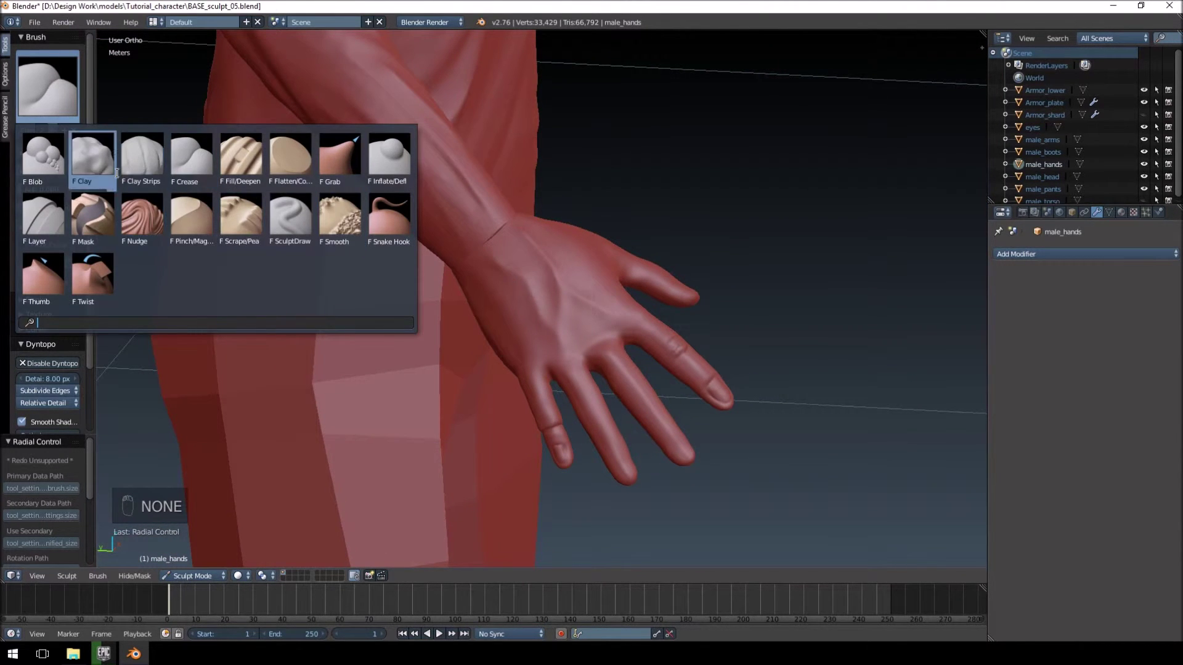
# Step: Lay two clay bands across the back of the hand marking the padded strip's edges
pyautogui.press('f')
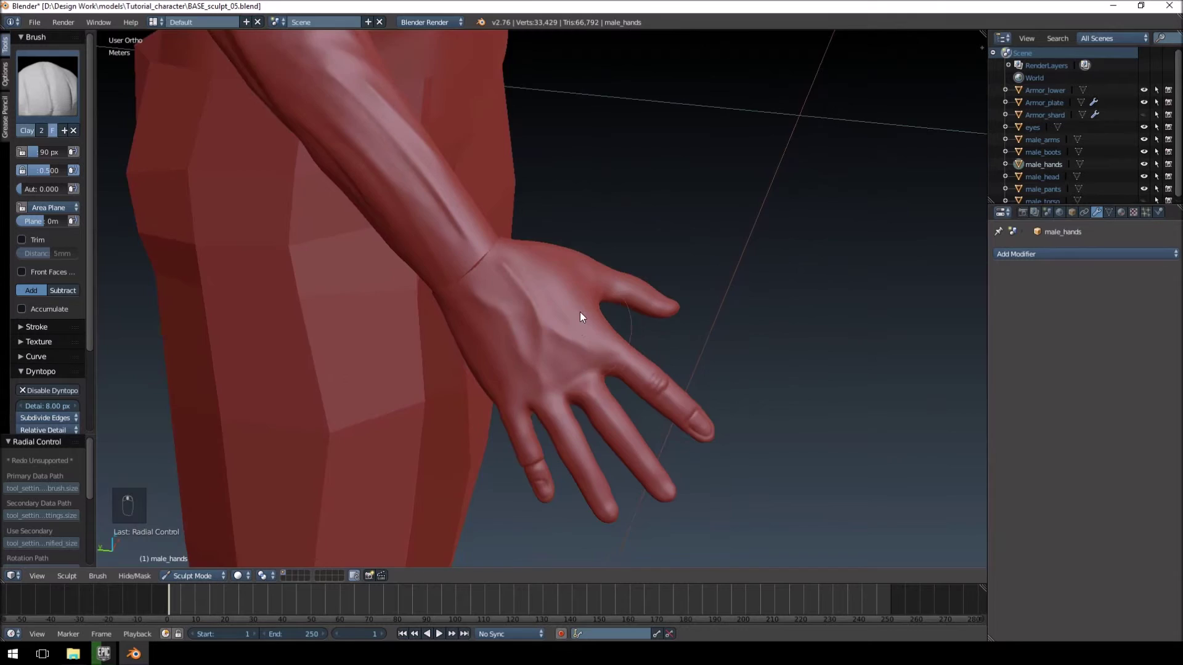
pyautogui.moveTo(594, 270); pyautogui.dragTo(576, 356)
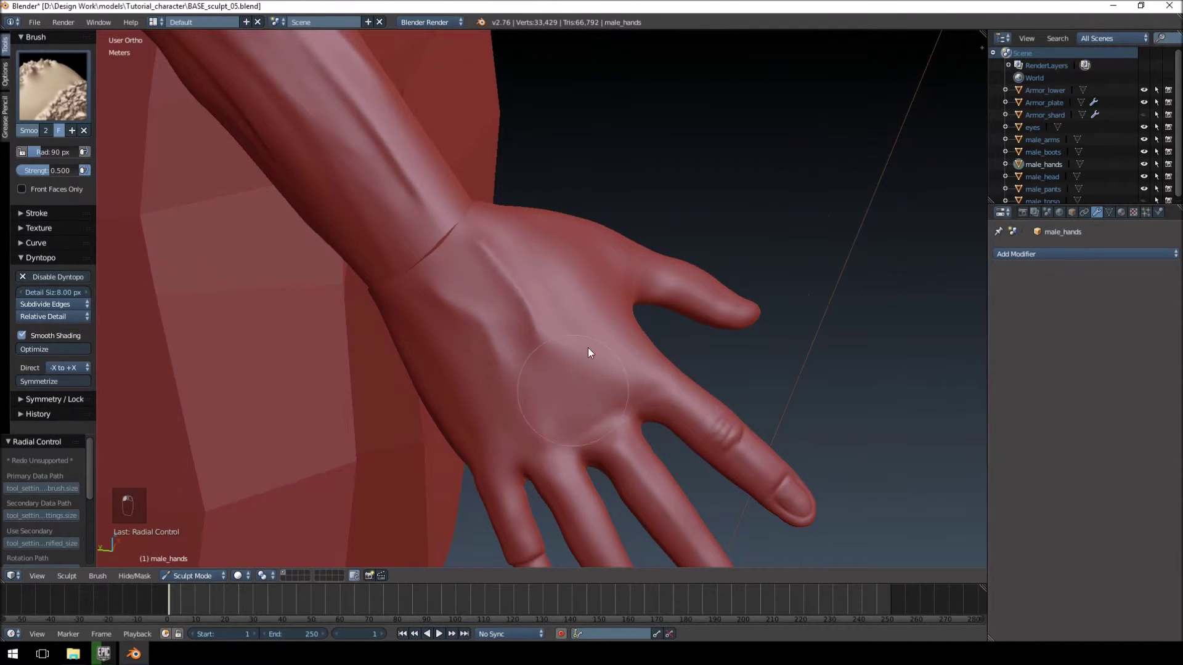
pyautogui.moveTo(555, 265); pyautogui.dragTo(573, 191)
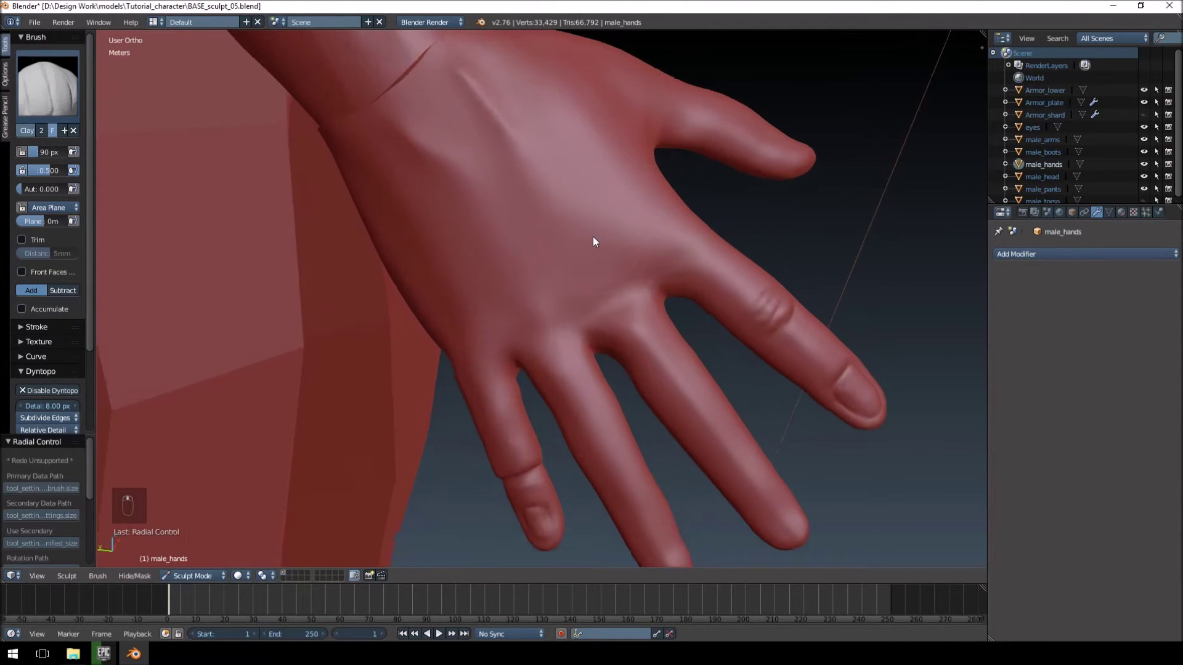
pyautogui.press('ctrl+z')
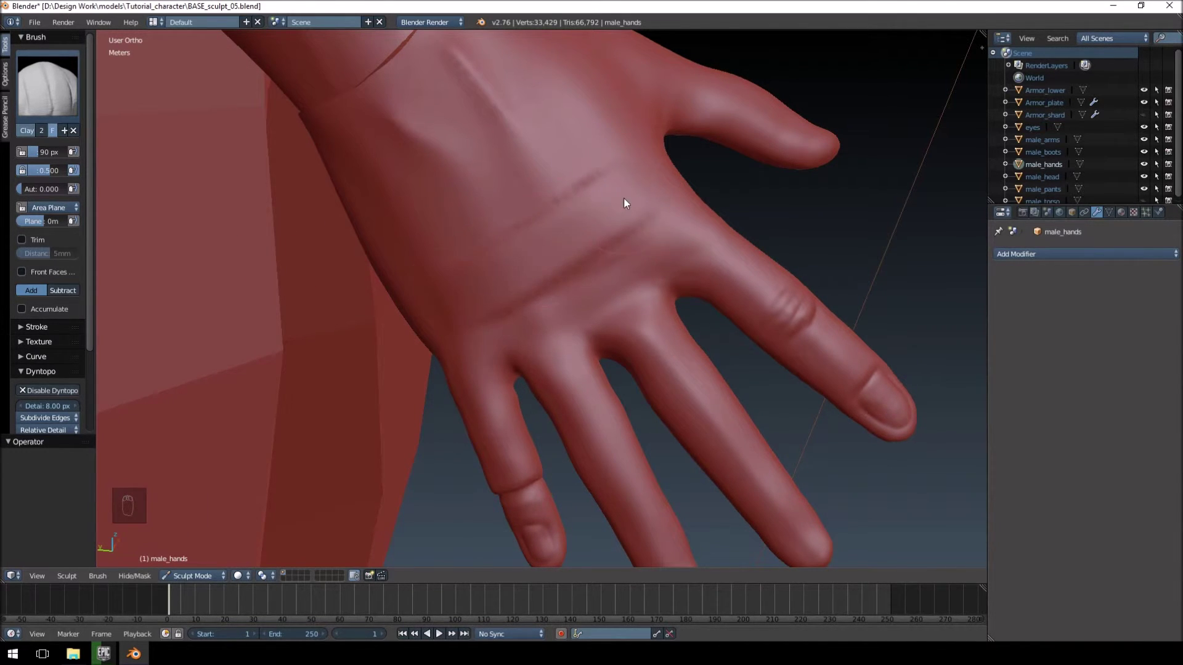
pyautogui.moveTo(509, 201); pyautogui.dragTo(471, 168)
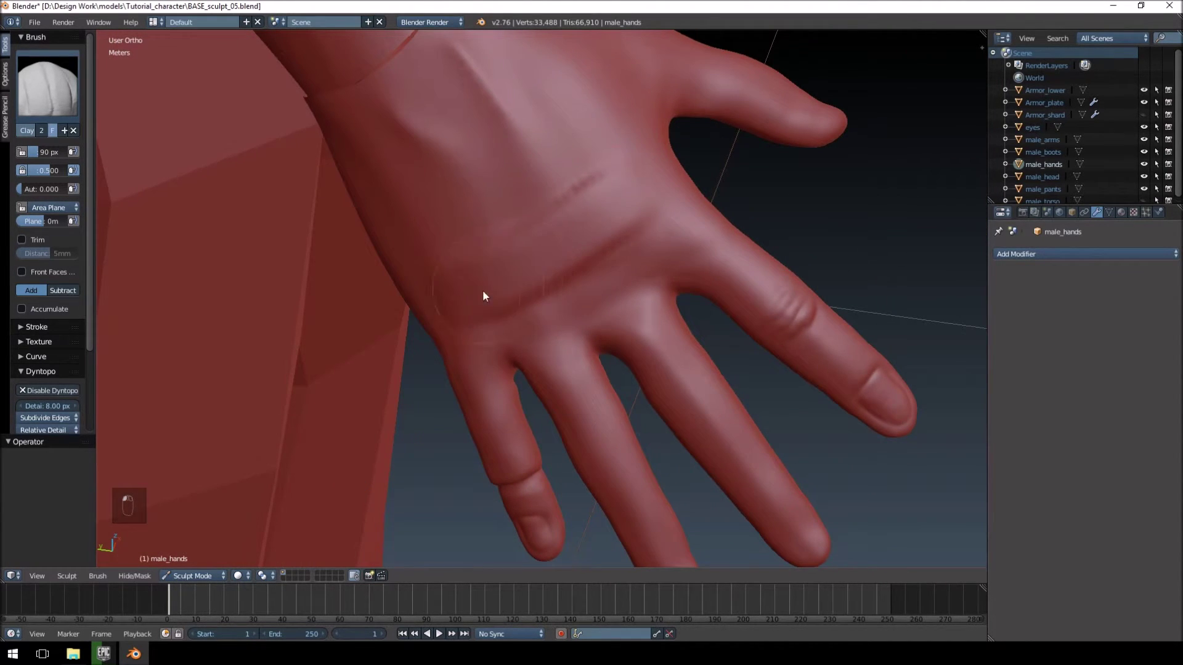
pyautogui.moveTo(569, 158); pyautogui.dragTo(602, 194)
pyautogui.moveTo(602, 194); pyautogui.dragTo(607, 233)
# Step: Carve a groove across the back of the hand along the strip with the Crease brush
pyautogui.click(607, 233)
pyautogui.moveTo(652, 185); pyautogui.dragTo(55, 88)
# Step: Deepen the grooves bordering the padded strip and carve its outline toward the knuckles
pyautogui.press('f')
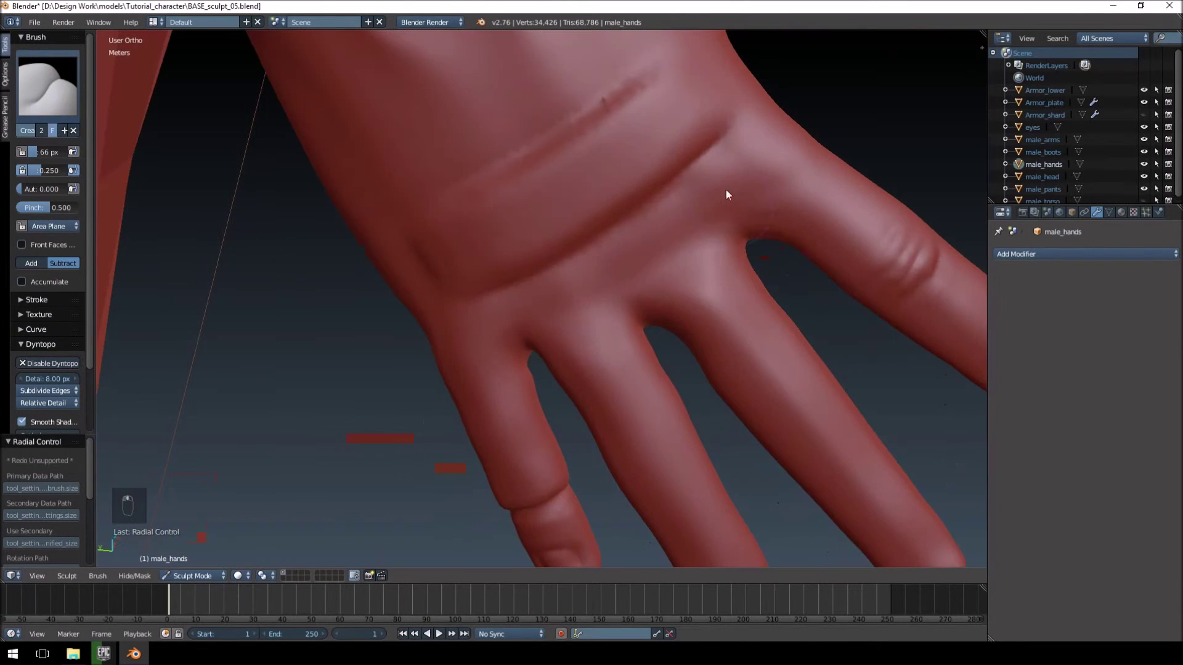
pyautogui.moveTo(647, 85); pyautogui.dragTo(459, 231)
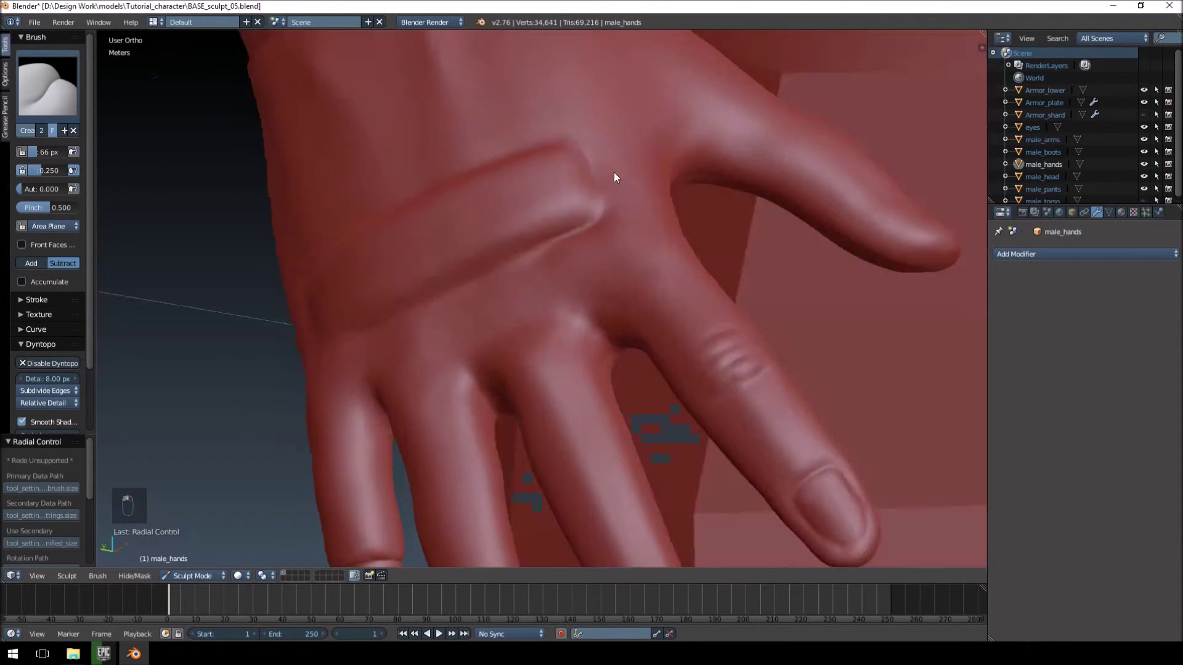
pyautogui.moveTo(680, 151); pyautogui.dragTo(391, 409)
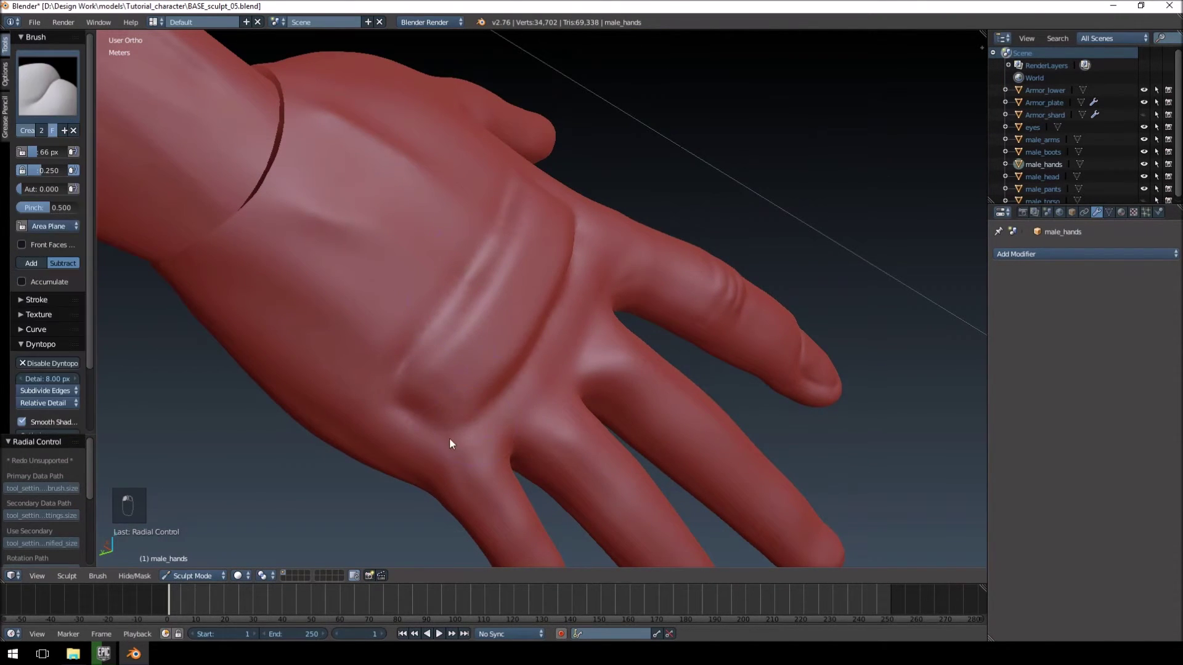
pyautogui.moveTo(430, 354); pyautogui.dragTo(577, 223)
# Step: With an enlarged Flatten brush, even out the top surface of the padded strip
pyautogui.click(557, 187)
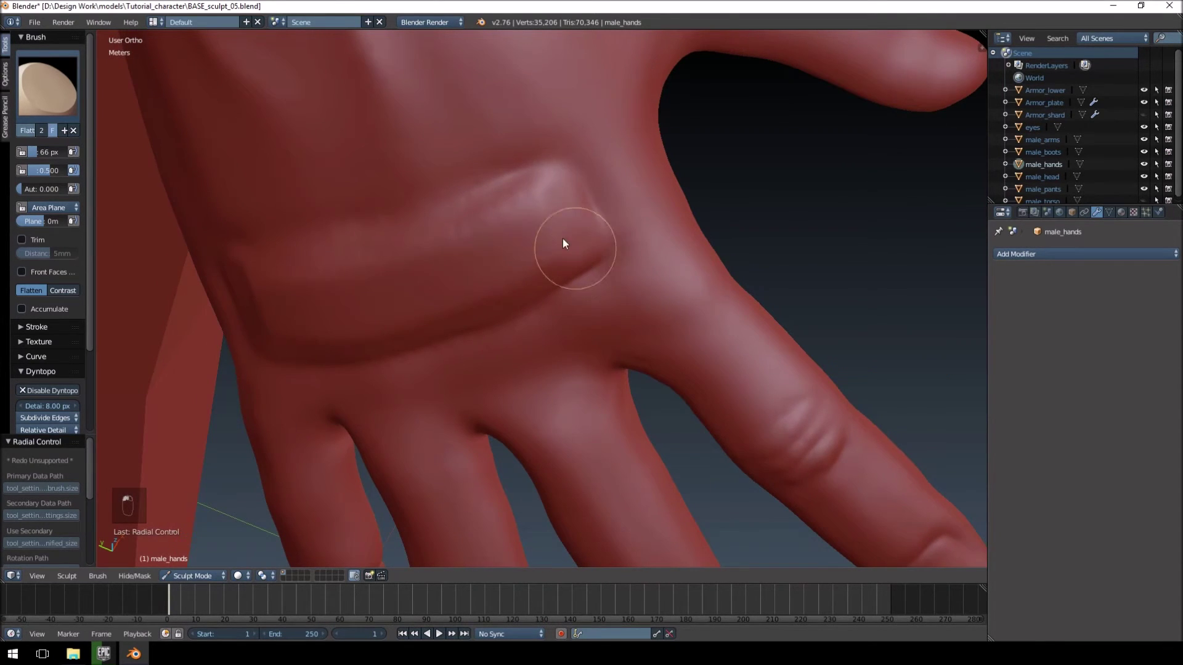
pyautogui.press('f')
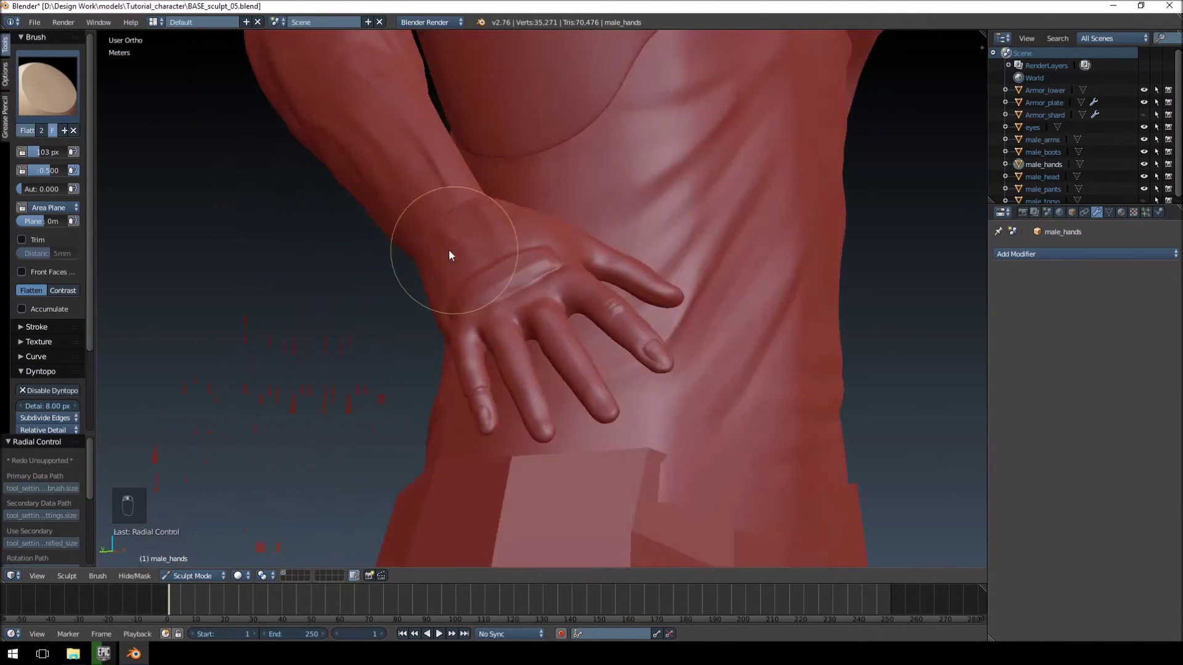
pyautogui.middleClick(517, 302)
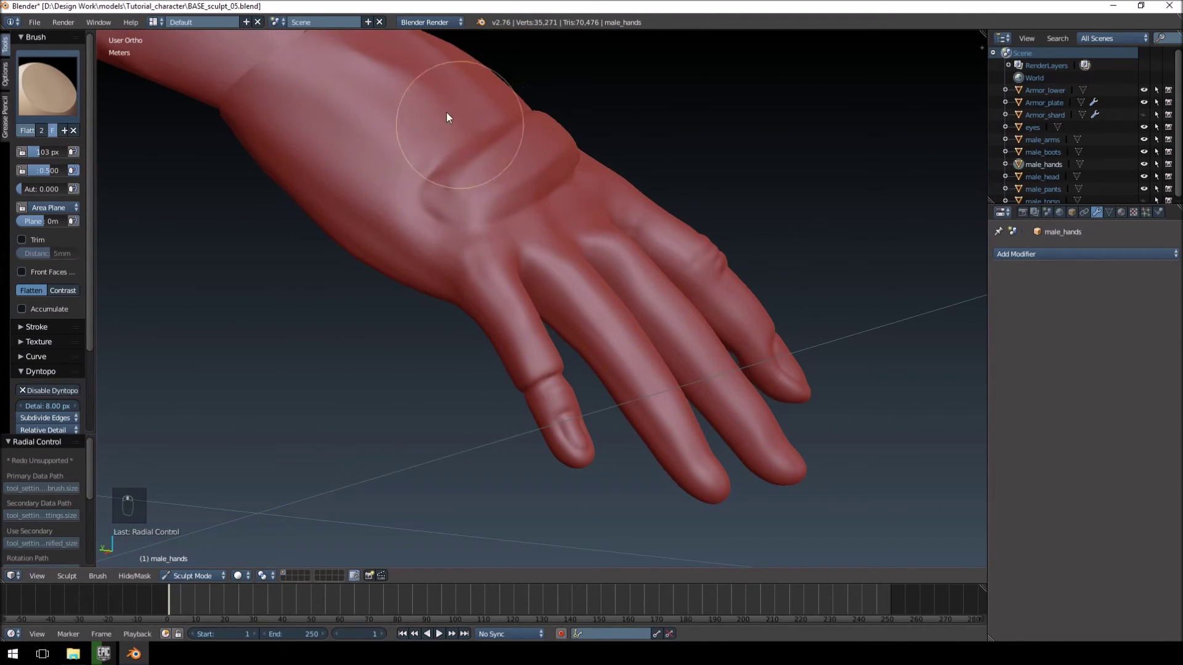
pyautogui.moveTo(550, 412); pyautogui.dragTo(534, 312)
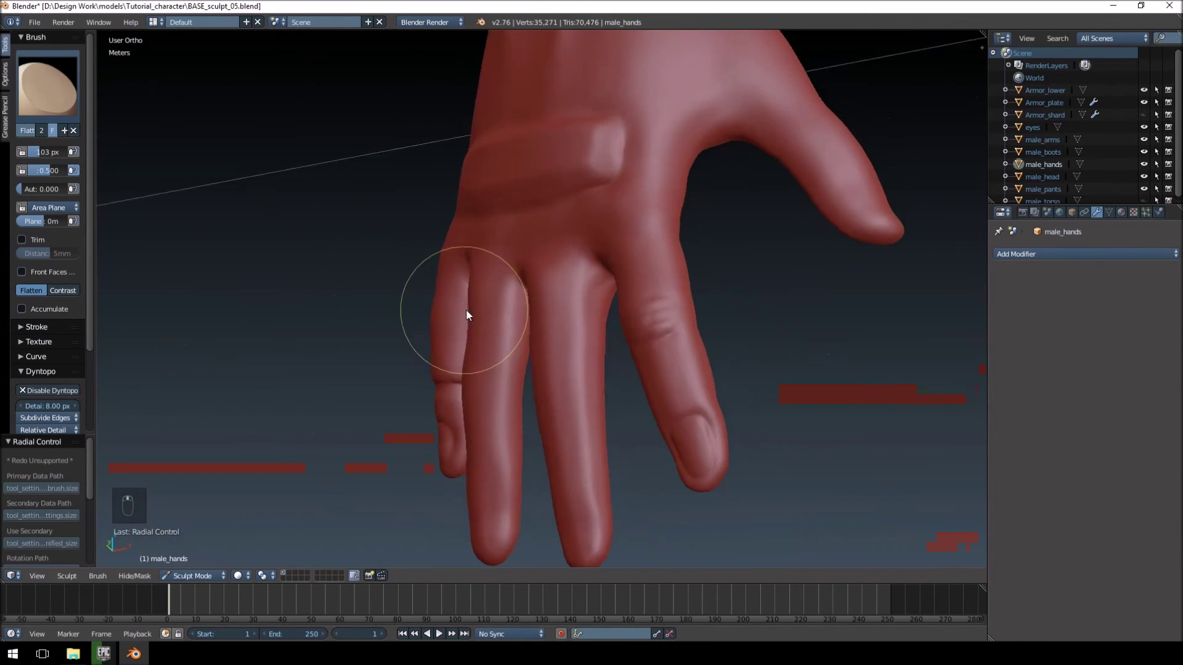
pyautogui.moveTo(672, 199); pyautogui.dragTo(651, 237)
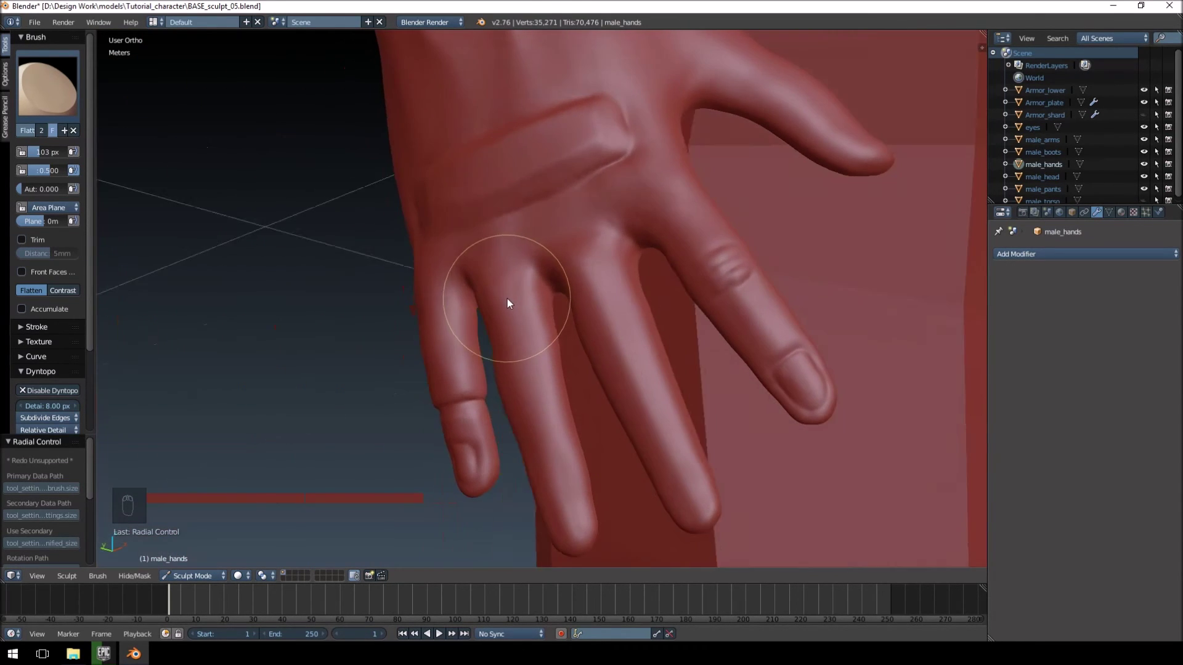
pyautogui.moveTo(526, 316); pyautogui.dragTo(533, 211)
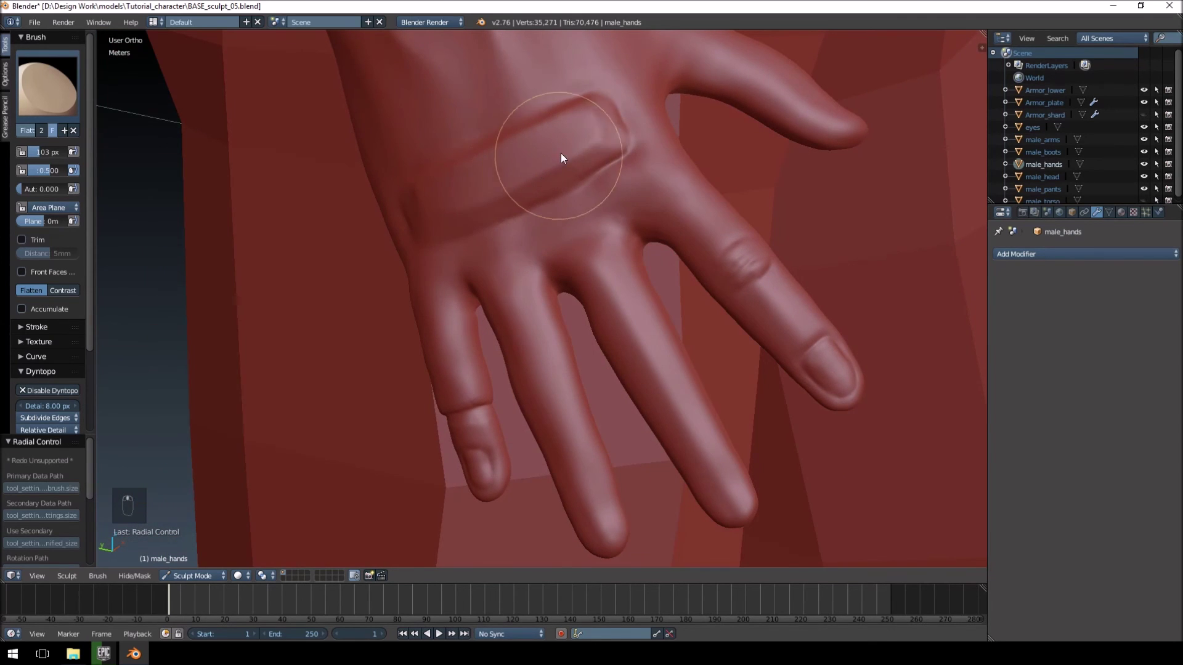